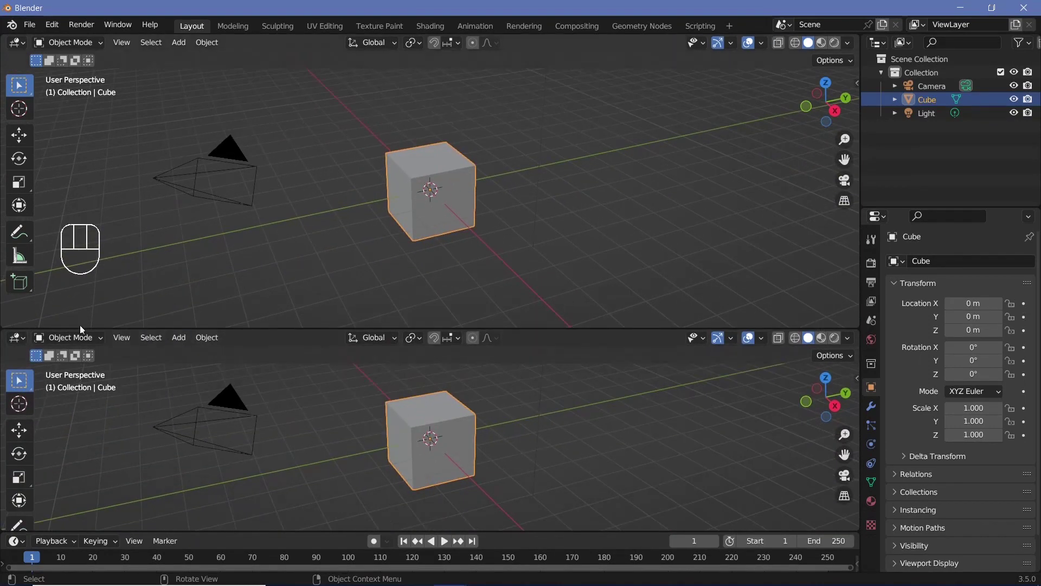
- Create a new Geometry Nodes tree on the cube and frame the node editor and viewport
{"action": "left_click_drag", "start_coordinate": [18, 342], "coordinate": [73, 449]}
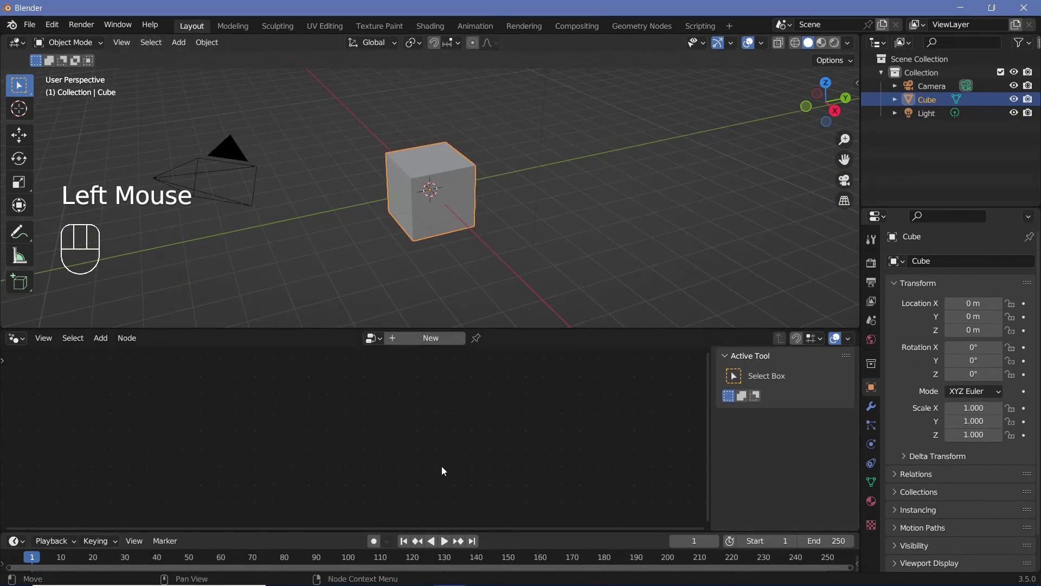
{"action": "left_click", "coordinate": [429, 339]}
{"action": "middle_click", "coordinate": [340, 475]}
{"action": "scroll", "scroll_direction": "up", "scroll_amount": 3}
{"action": "middle_click", "coordinate": [485, 389]}
{"action": "scroll", "scroll_direction": "up", "scroll_amount": 3}
{"action": "left_click_drag", "start_coordinate": [392, 222], "coordinate": [497, 198]}
- Replace Group Input with a 5 m Cube primitive node feeding Group Output
{"action": "left_click", "coordinate": [362, 442]}
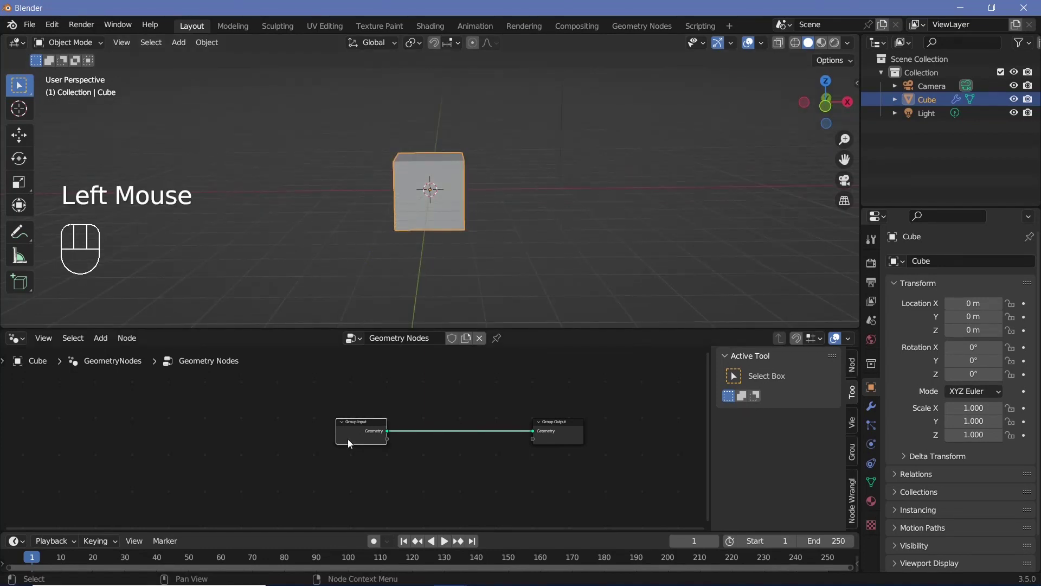
{"action": "key", "text": "x"}
{"action": "key", "text": "shift+a"}
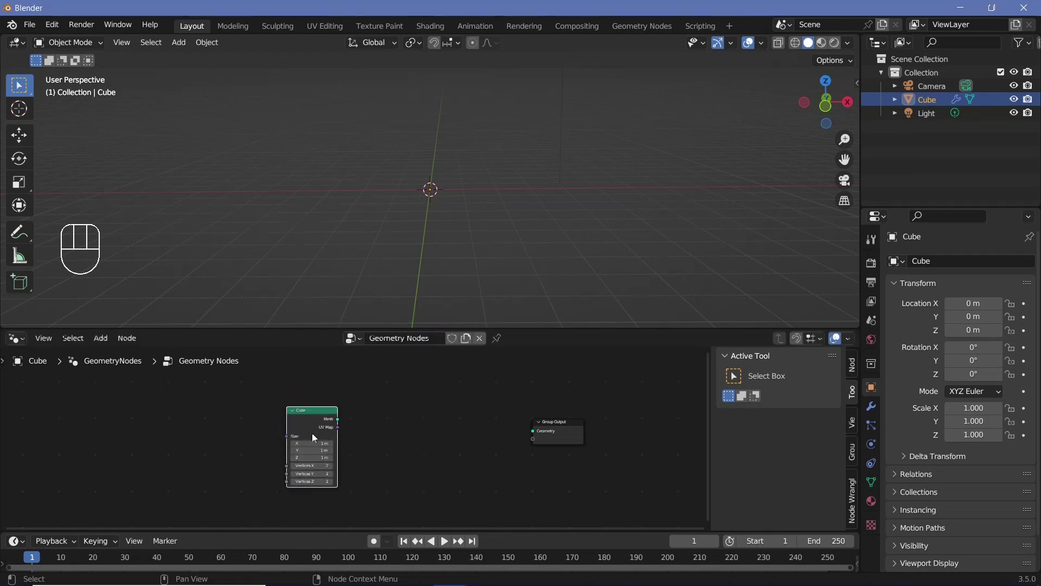
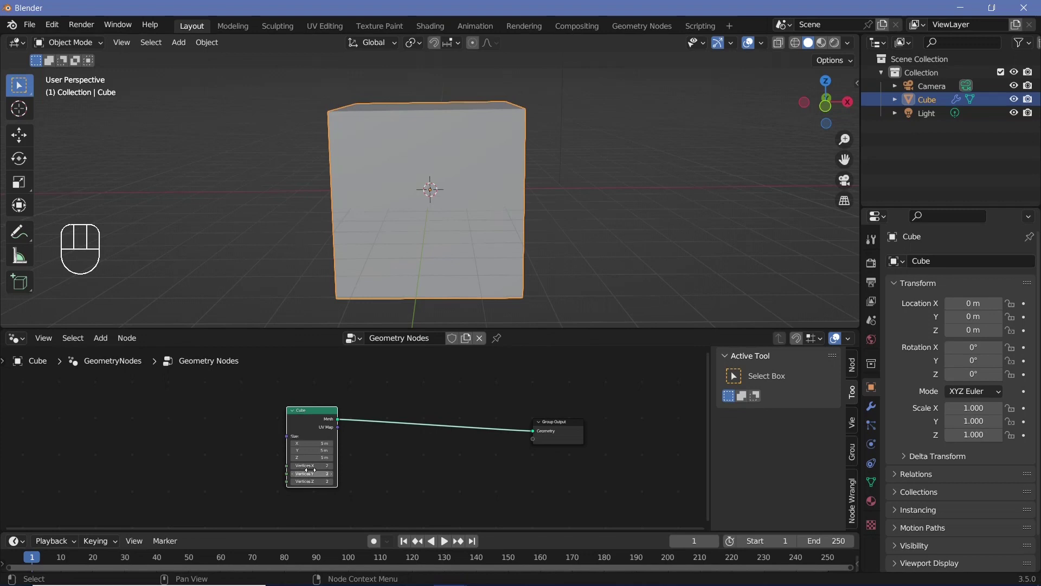
{"action": "left_click_drag", "start_coordinate": [306, 417], "coordinate": [279, 448]}
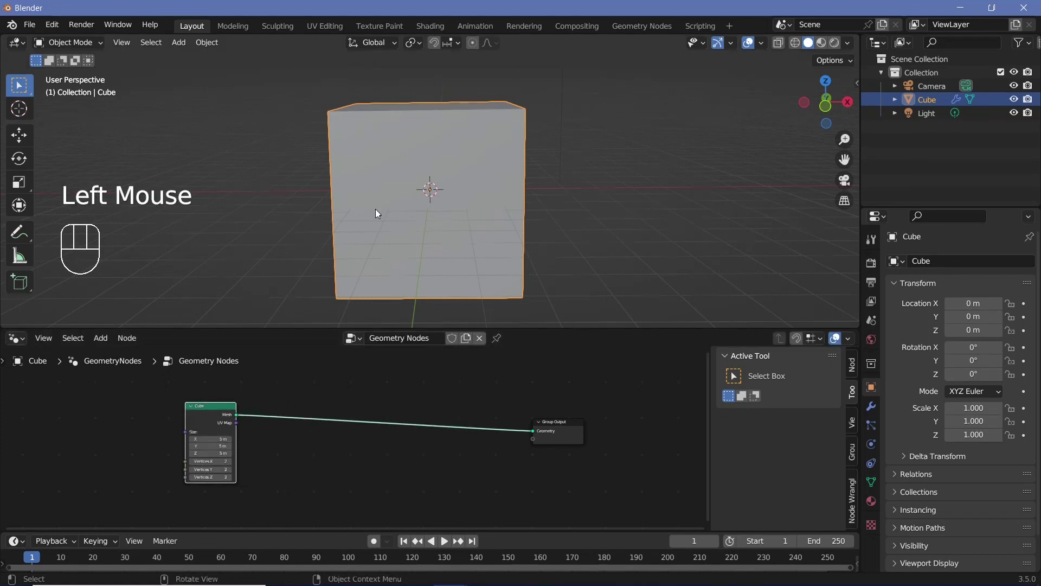
{"action": "left_click_drag", "start_coordinate": [404, 223], "coordinate": [482, 111]}
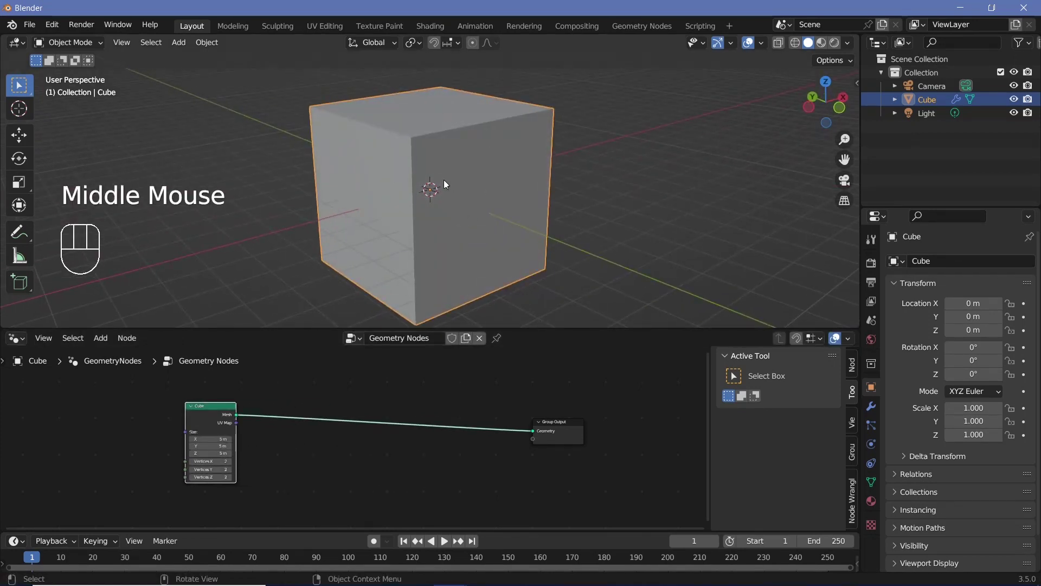
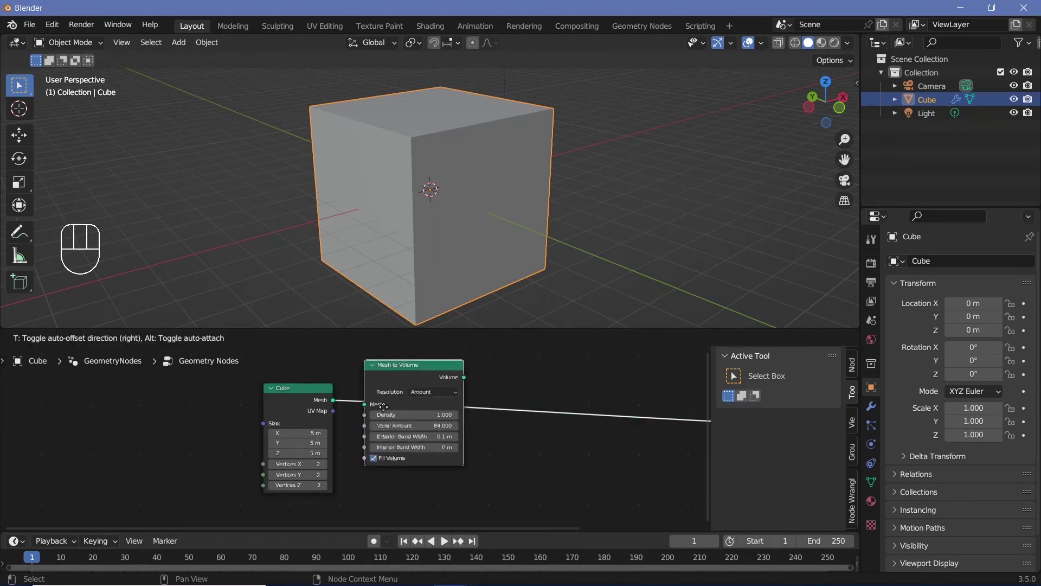
- Insert Mesh to Volume then Distribute Points in Volume with voxel amount 2
{"action": "left_click_drag", "start_coordinate": [407, 382], "coordinate": [313, 412]}
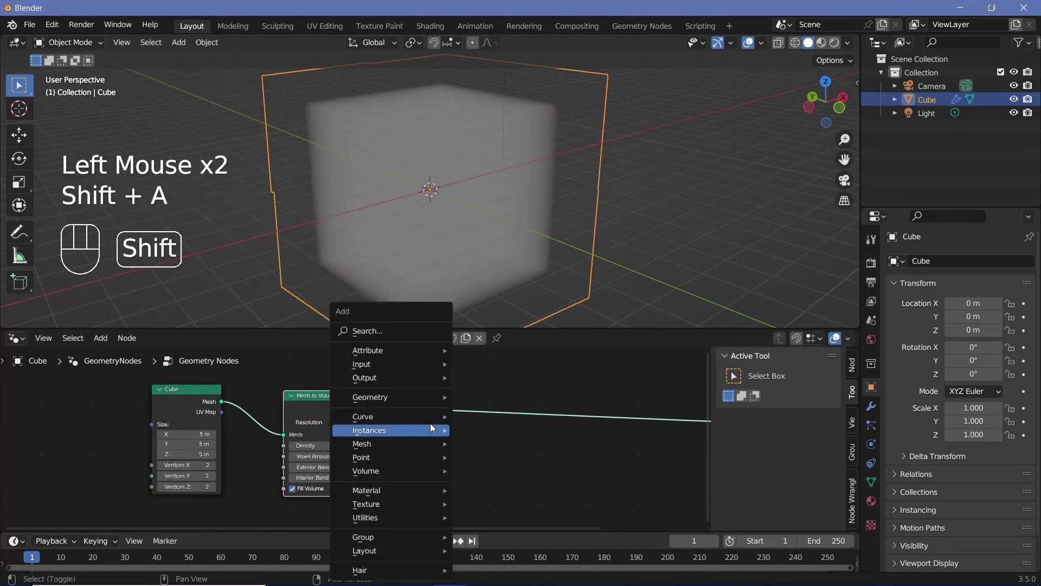
{"action": "key", "text": "shift+a"}
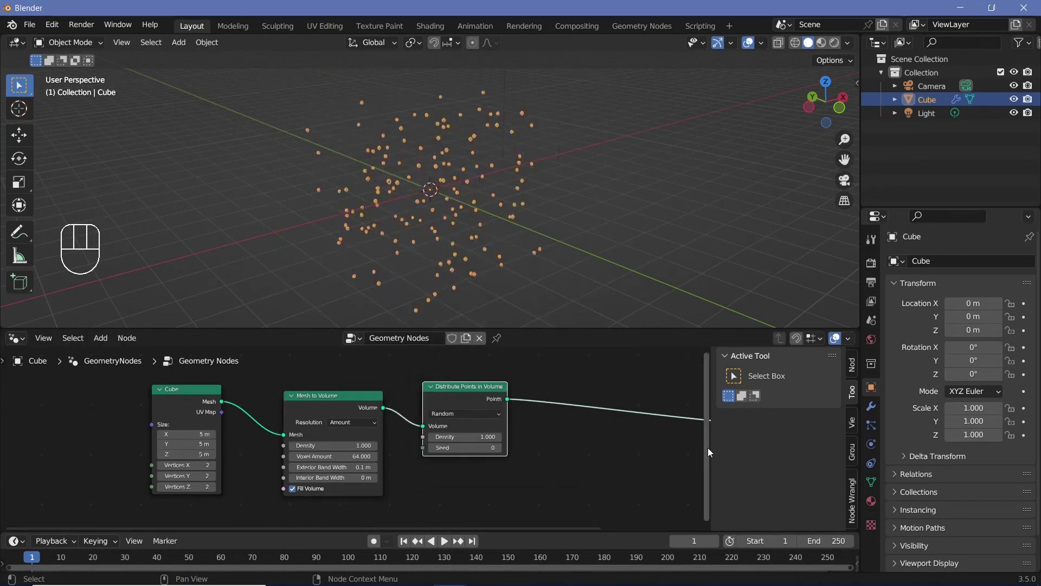
{"action": "left_click_drag", "start_coordinate": [851, 339], "coordinate": [556, 463]}
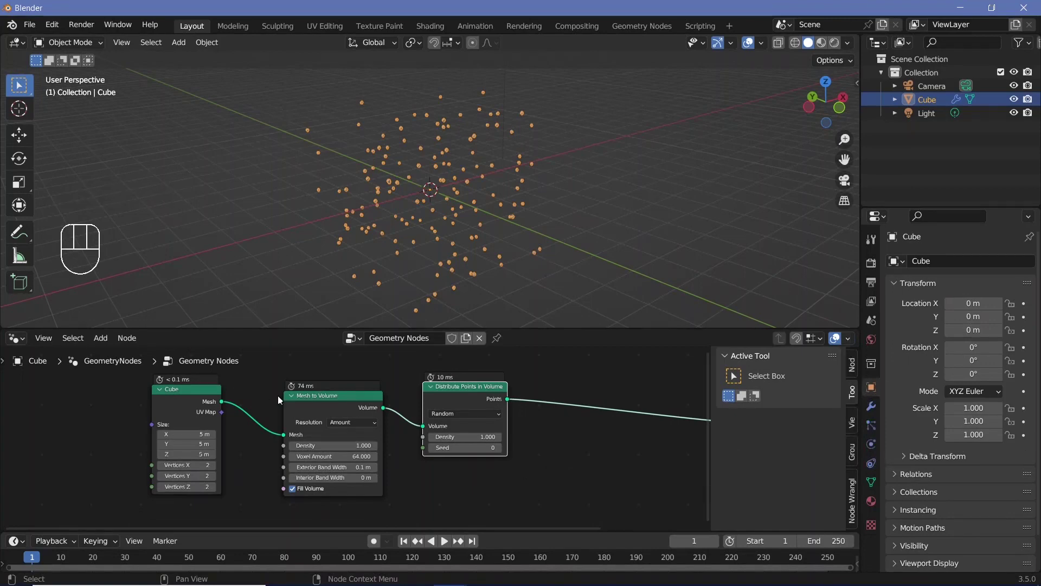
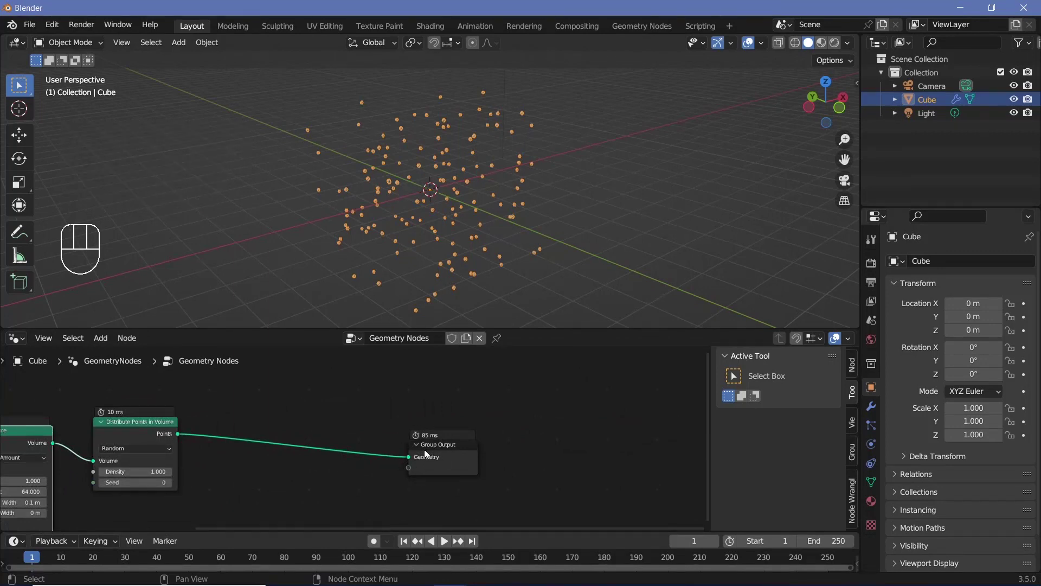
{"action": "middle_click", "coordinate": [366, 474]}
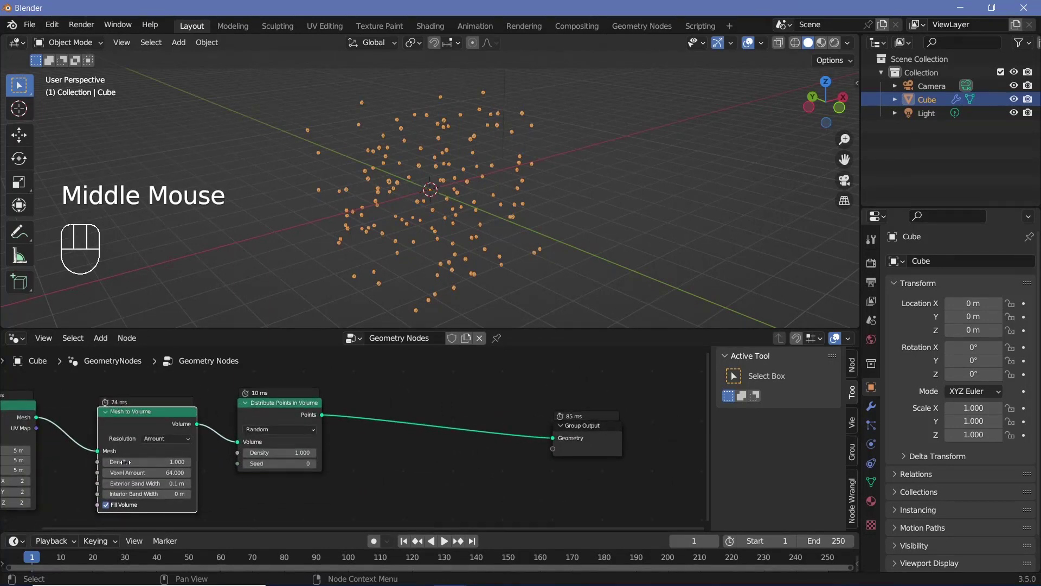
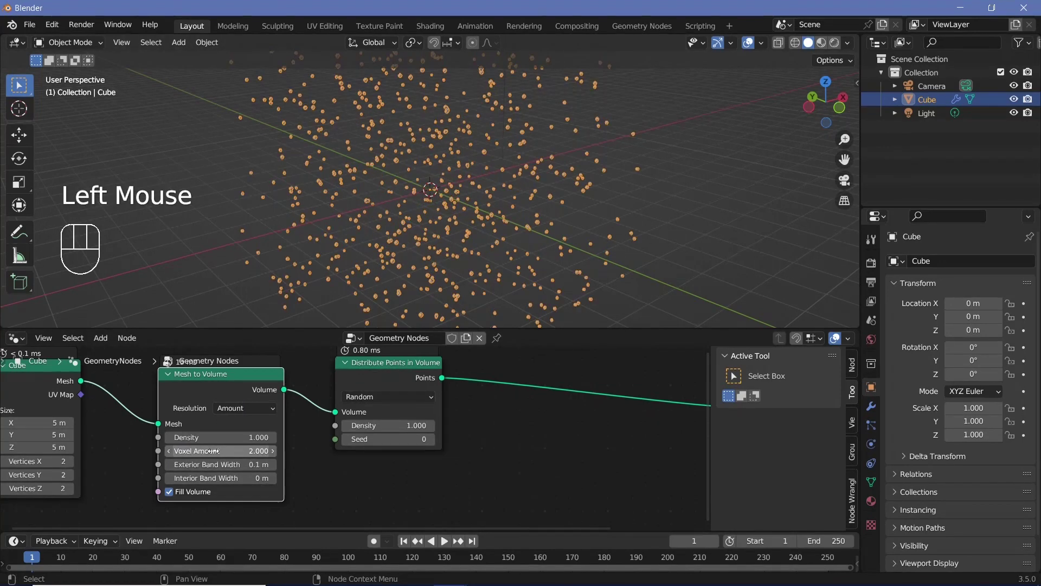
{"action": "middle_click", "coordinate": [223, 397]}
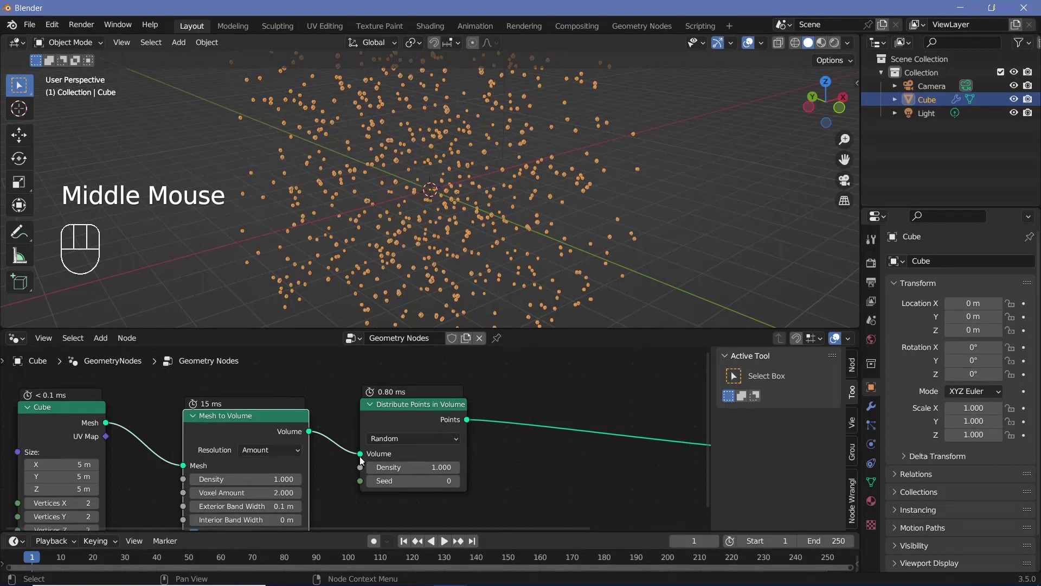
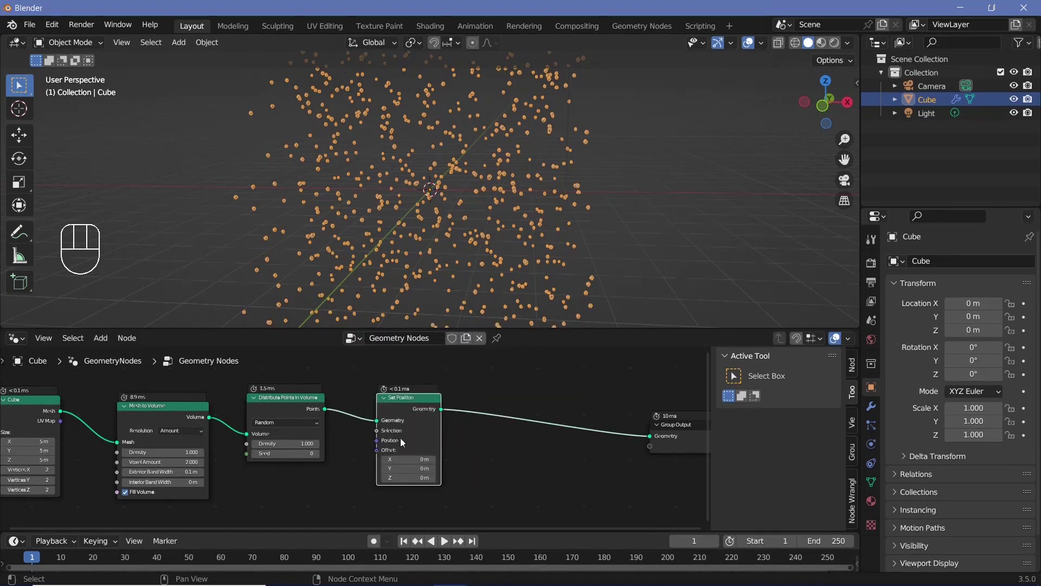
- Add two Noise Texture nodes and blend them with a vector Mix node
{"action": "left_click", "coordinate": [358, 486]}
{"action": "middle_click", "coordinate": [359, 486]}
{"action": "key", "text": "shift+a"}
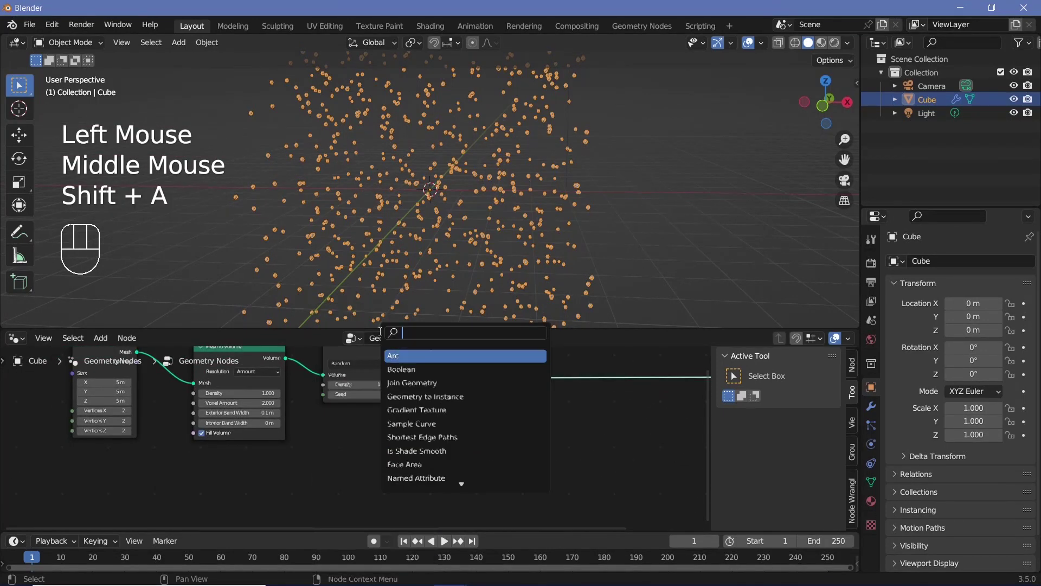
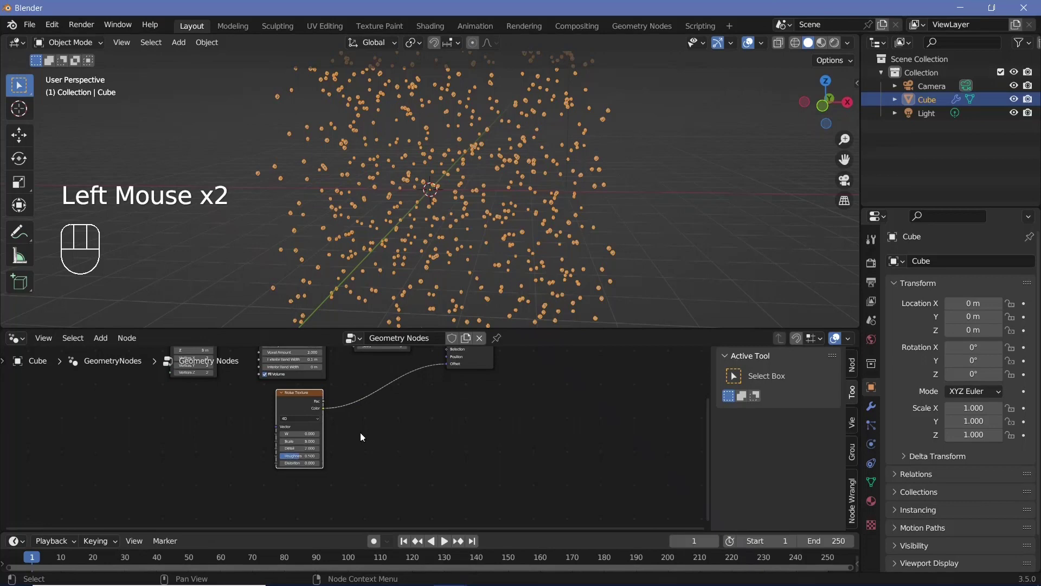
{"action": "left_click", "coordinate": [307, 403]}
{"action": "key", "text": "shift+d"}
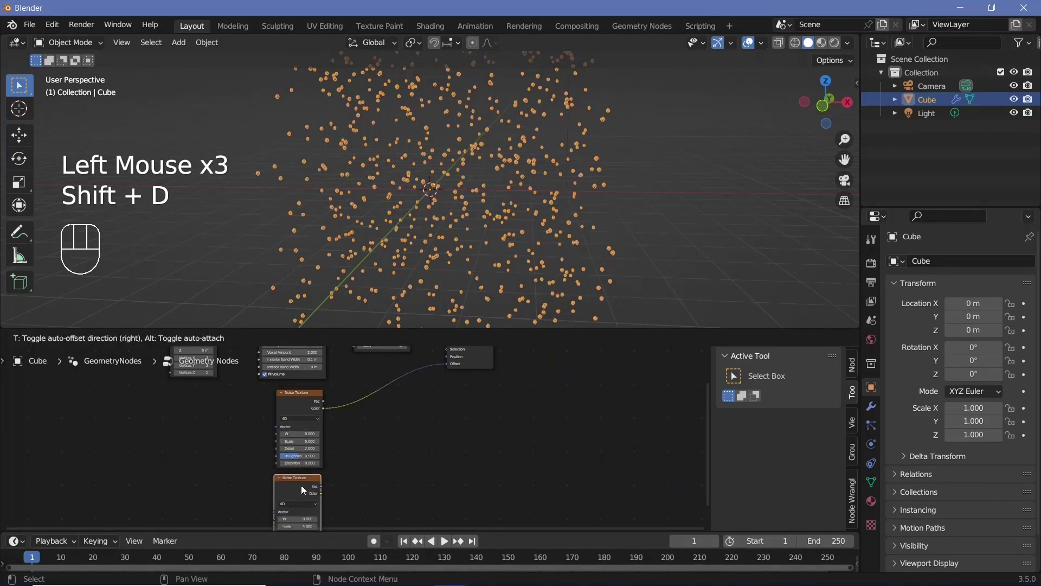
{"action": "key", "text": "shift+a"}
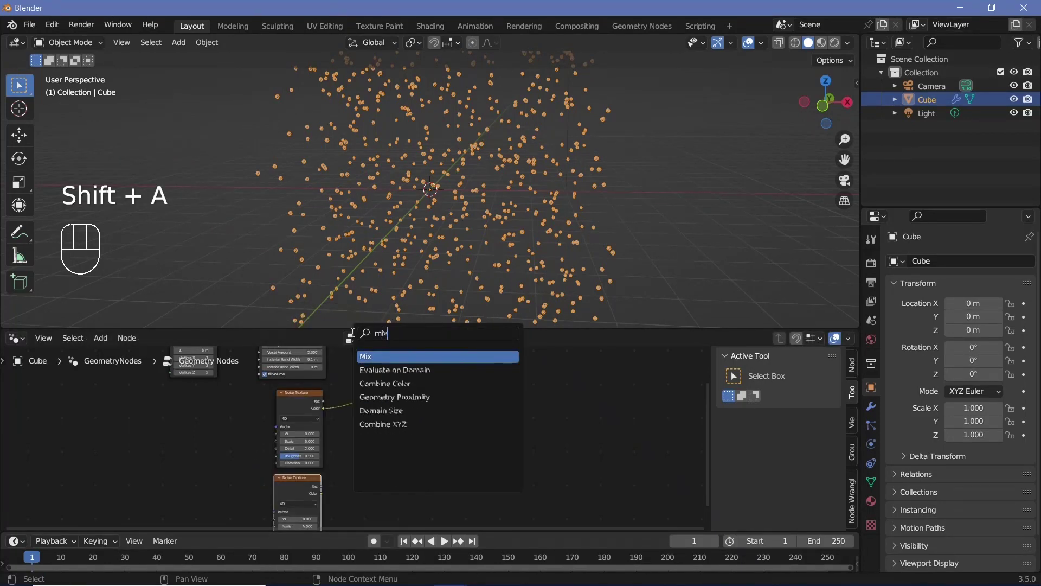
{"action": "left_click_drag", "start_coordinate": [396, 410], "coordinate": [390, 429]}
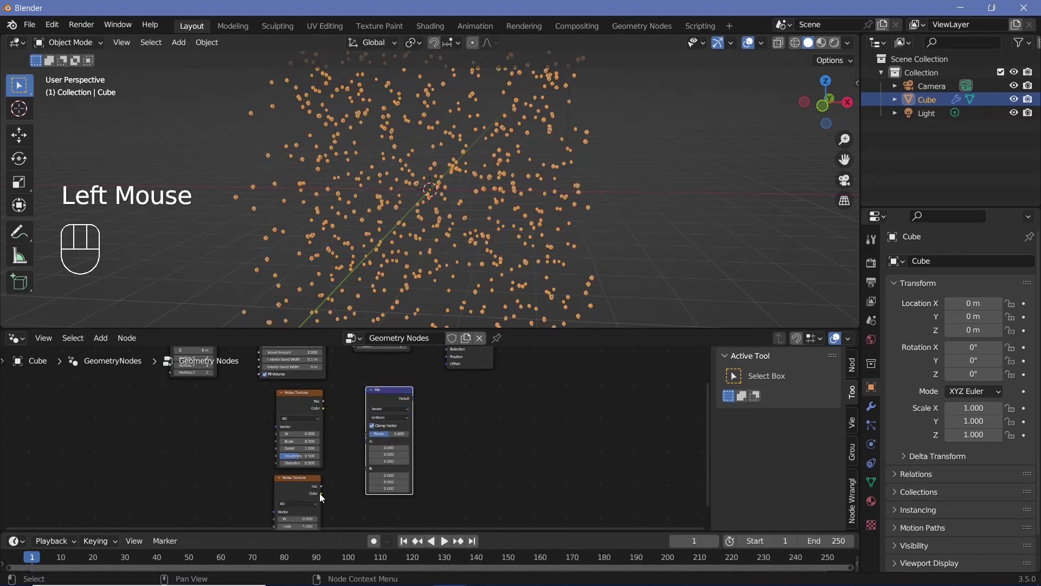
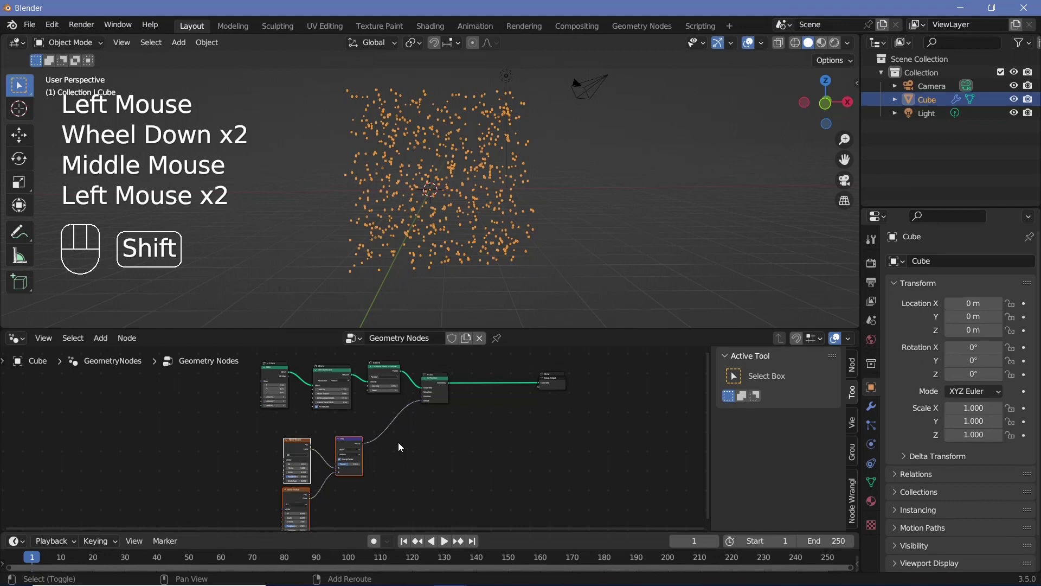
- Subtract 0.5 via Vector Math and drive Set Position's offset with the result
{"action": "key", "text": "shift+a"}
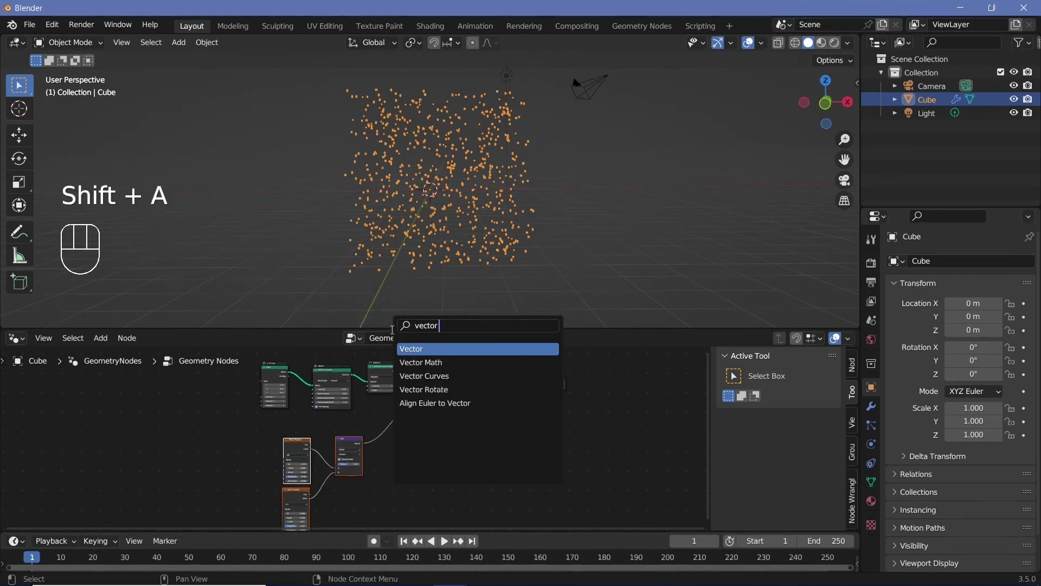
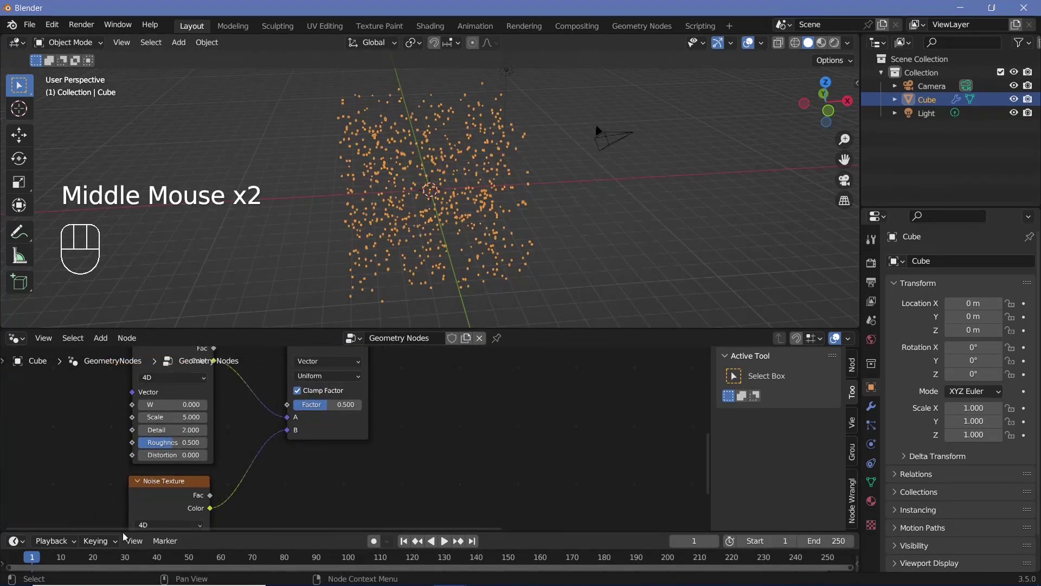
{"action": "scroll", "scroll_direction": "down", "scroll_amount": 3}
{"action": "middle_click", "coordinate": [470, 421]}
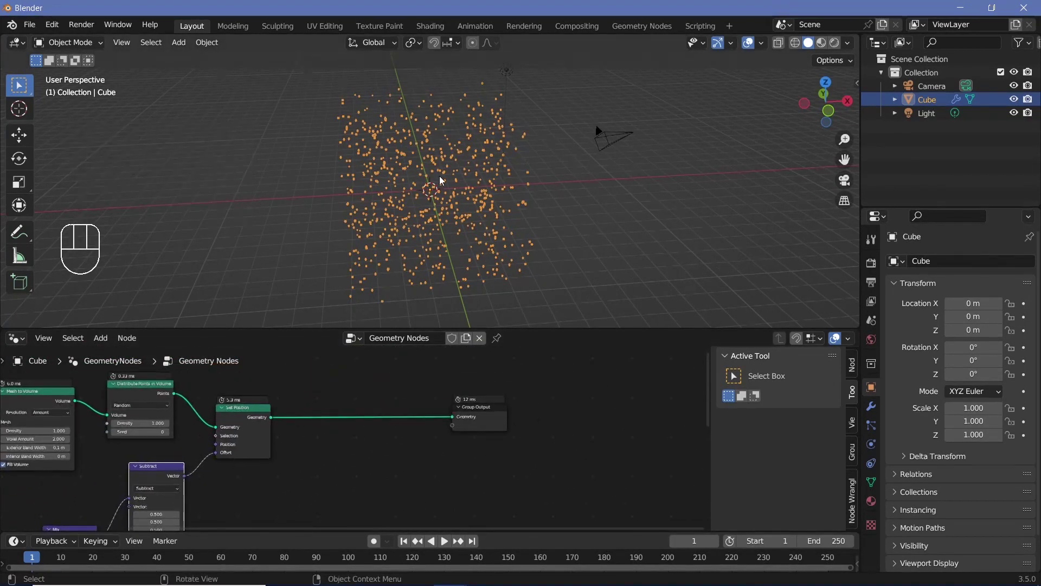
{"action": "scroll", "scroll_direction": "up", "scroll_amount": 3}
{"action": "scroll", "scroll_direction": "up", "scroll_amount": 3}
{"action": "scroll", "scroll_direction": "down", "scroll_amount": 3}
{"action": "left_click_drag", "start_coordinate": [458, 224], "coordinate": [493, 208]}
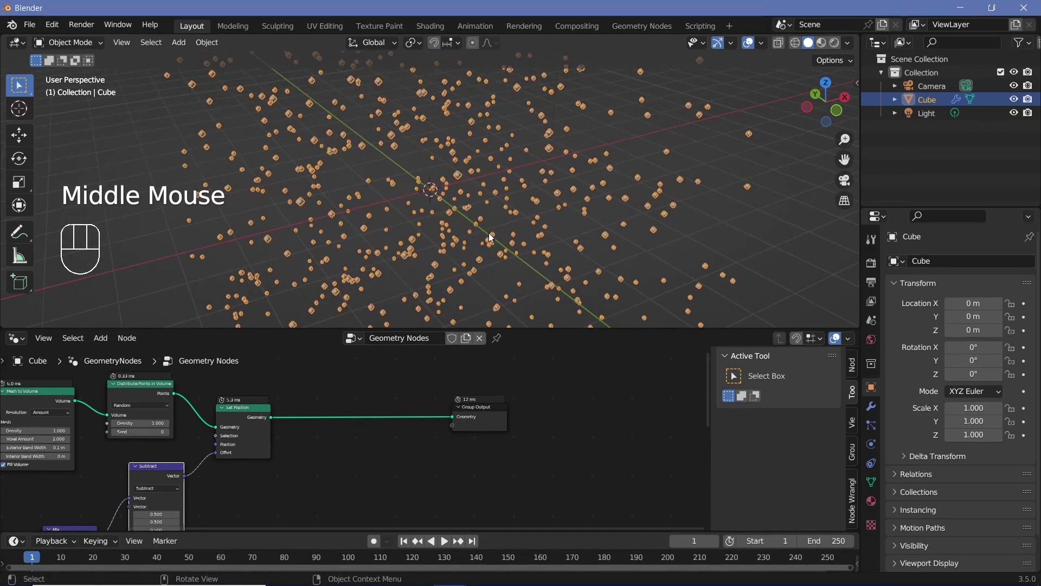
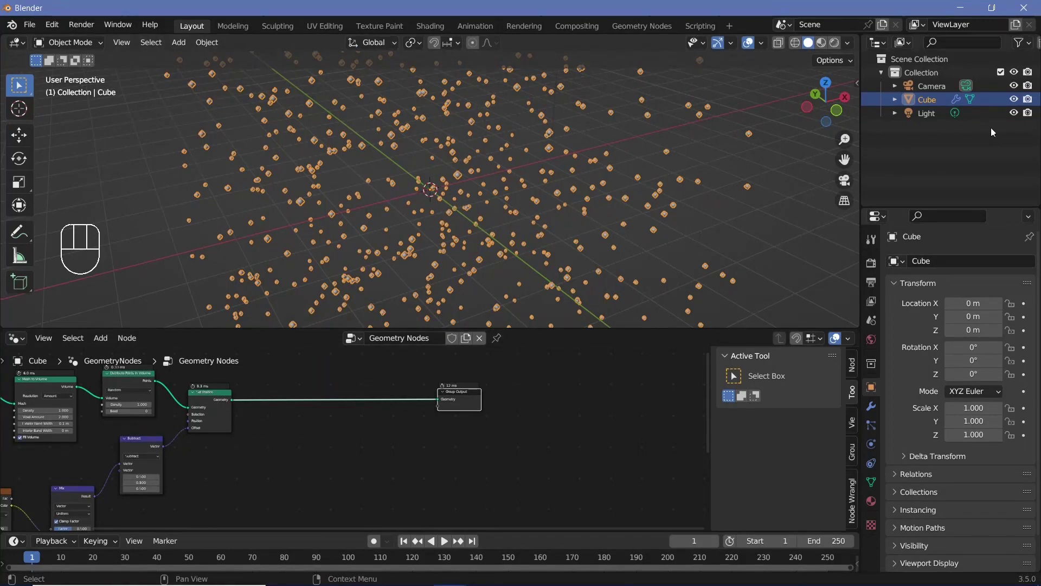
- Add an Ico Sphere mesh node to the graph
{"action": "key", "text": "shift+a"}
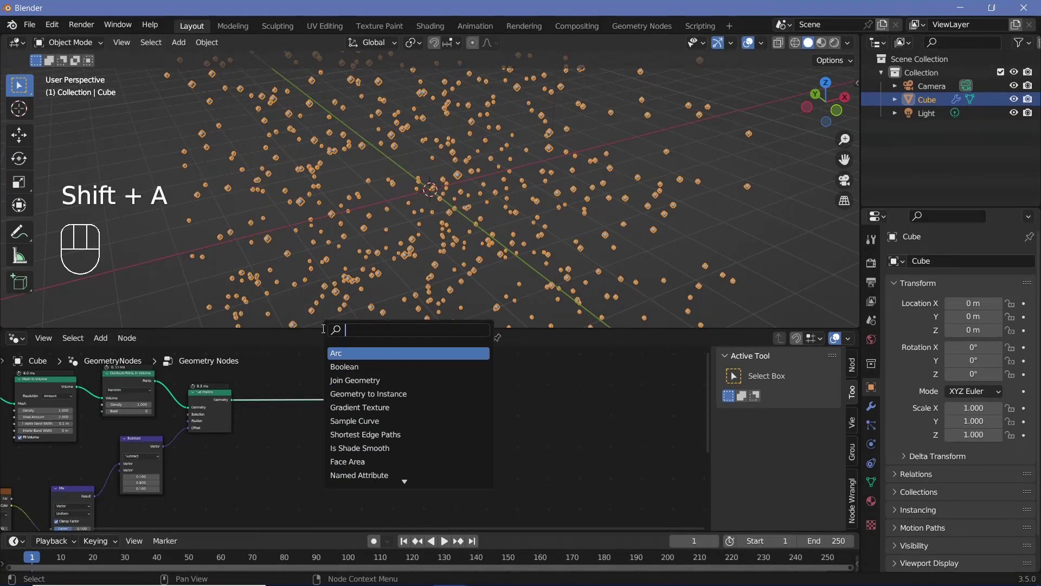
{"action": "key", "text": "BackSpace"}
{"action": "key", "text": "BackSpace"}
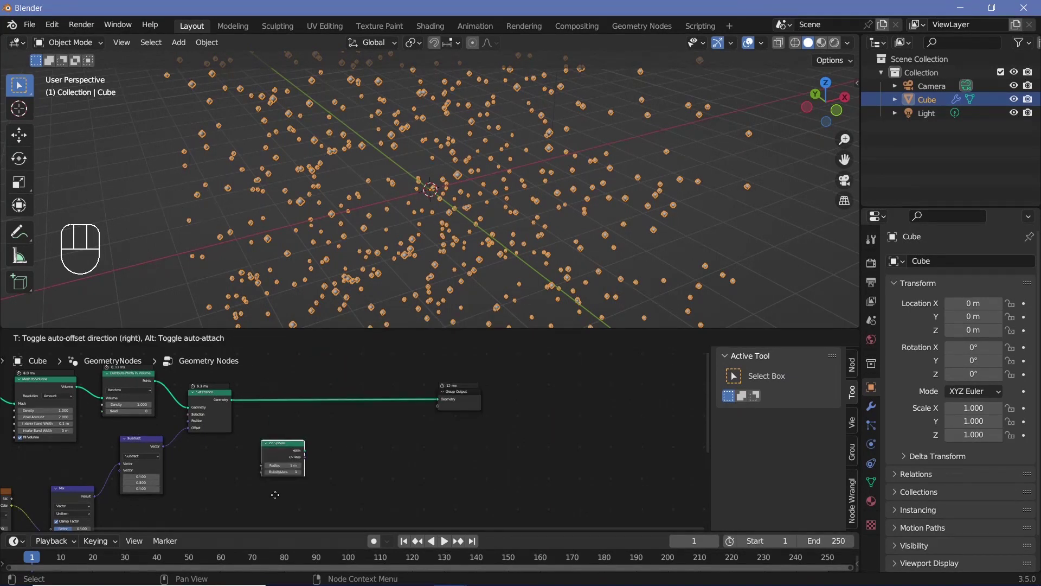
{"action": "scroll", "scroll_direction": "up", "scroll_amount": 3}
{"action": "middle_click", "coordinate": [298, 455]}
{"action": "left_click", "coordinate": [296, 454]}
{"action": "double_click", "coordinate": [299, 455]}
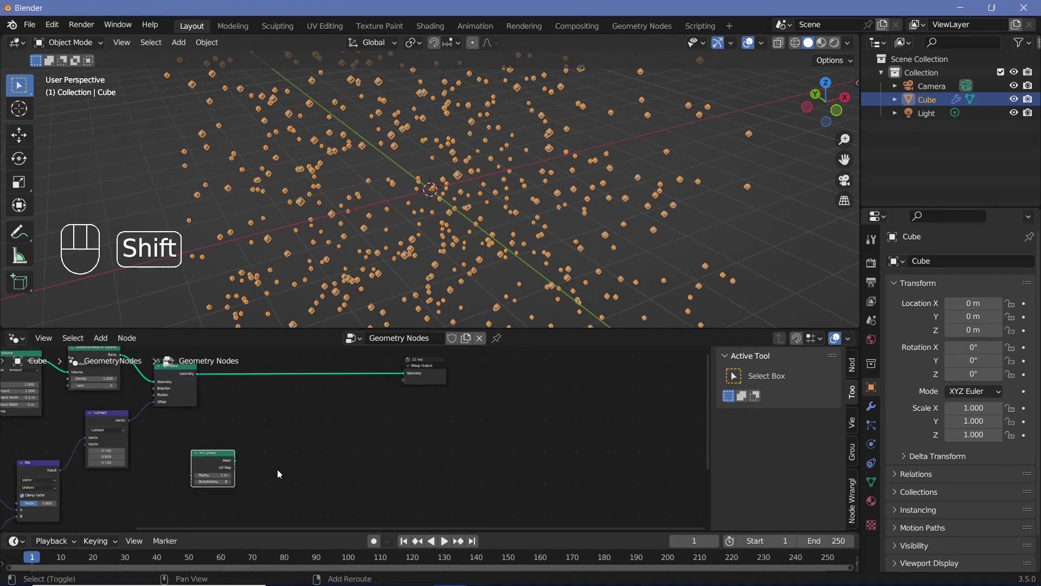
- Scatter points on the sphere's faces and join them with the sphere mesh into the output
{"action": "key", "text": "shift+a"}
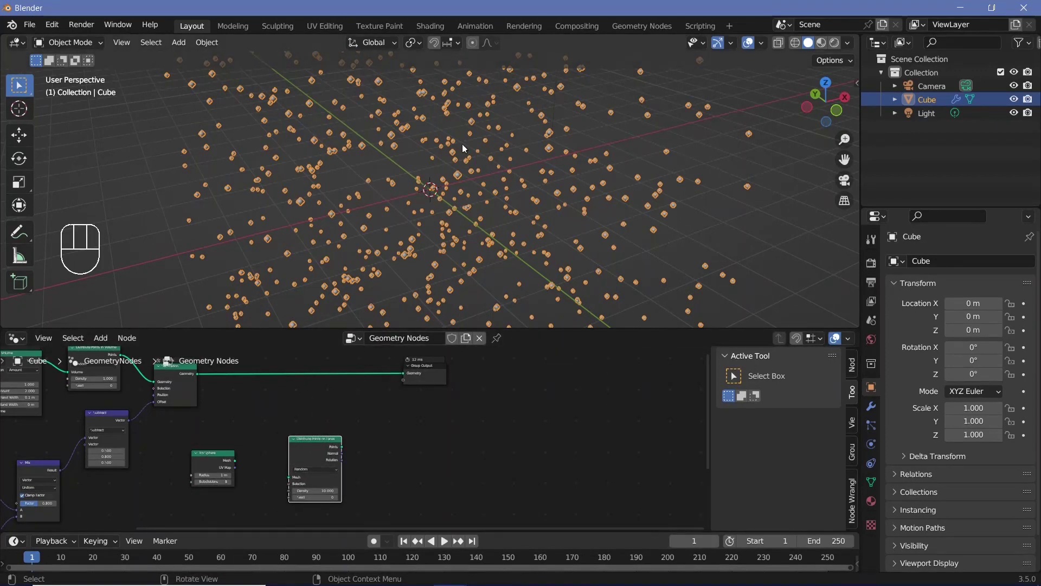
{"action": "left_click", "coordinate": [289, 484]}
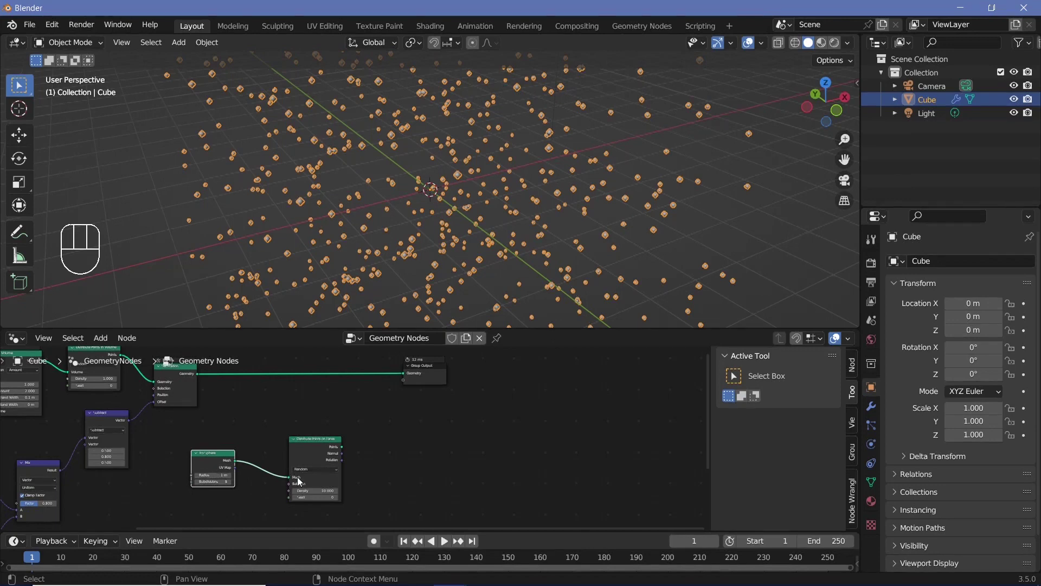
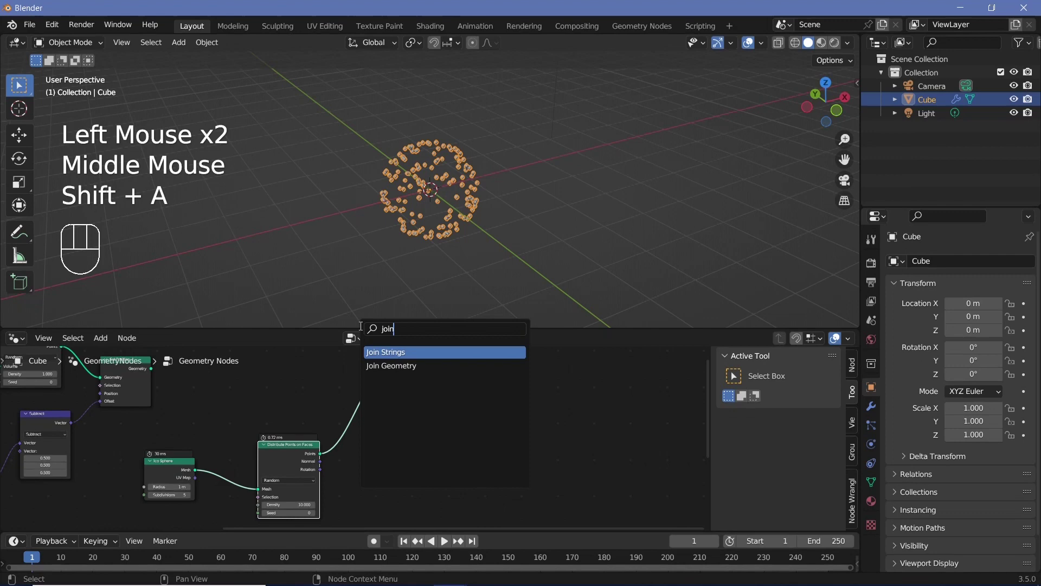
{"action": "left_click_drag", "start_coordinate": [205, 467], "coordinate": [422, 236]}
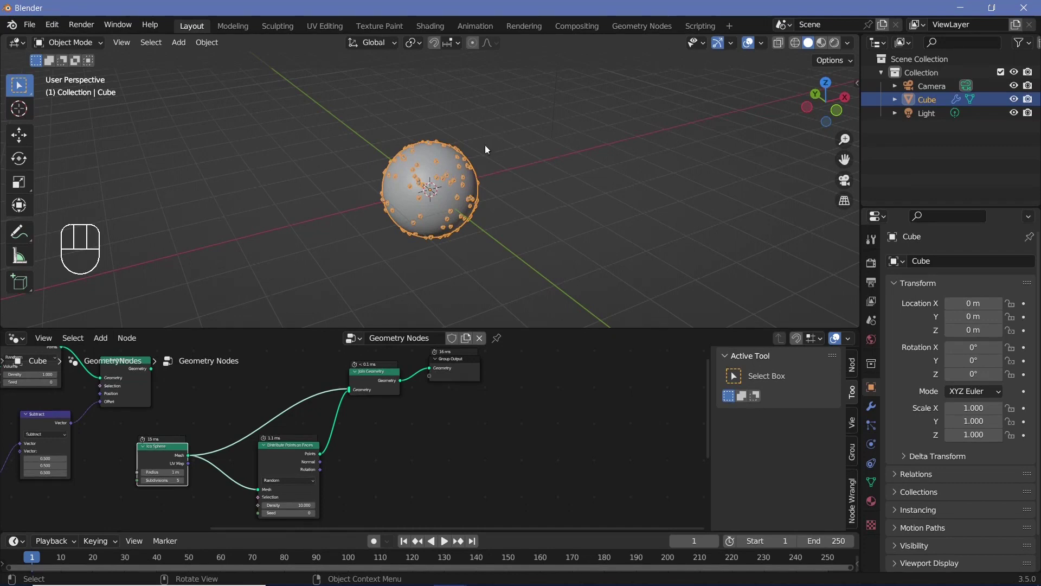
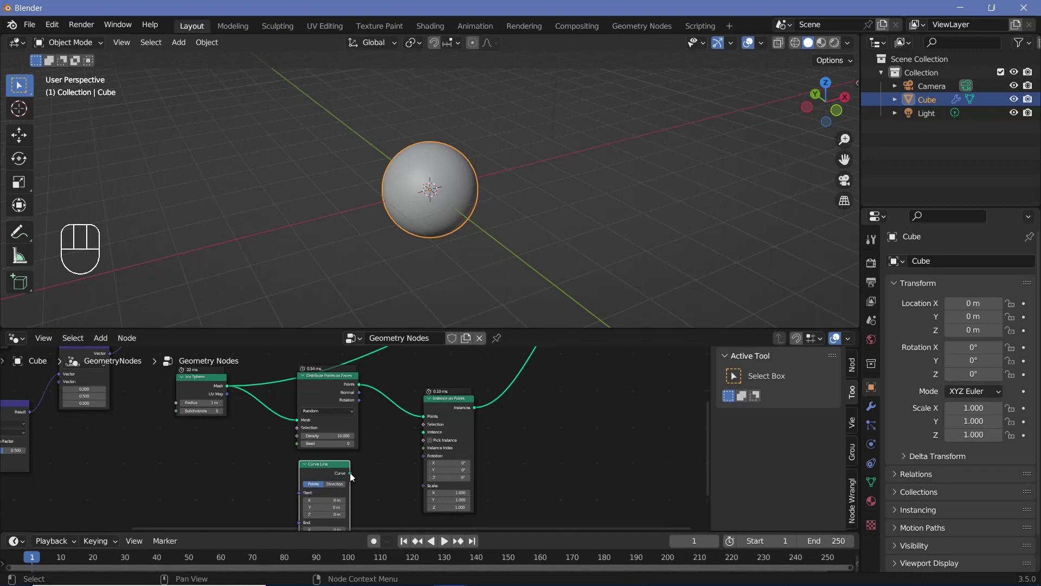
- Instance Curve Line spikes on the scattered points, rotated by the Distribute Points rotation output
{"action": "left_click_drag", "start_coordinate": [365, 470], "coordinate": [430, 437]}
{"action": "left_click_drag", "start_coordinate": [452, 183], "coordinate": [435, 160]}
{"action": "left_click_drag", "start_coordinate": [495, 190], "coordinate": [495, 181]}
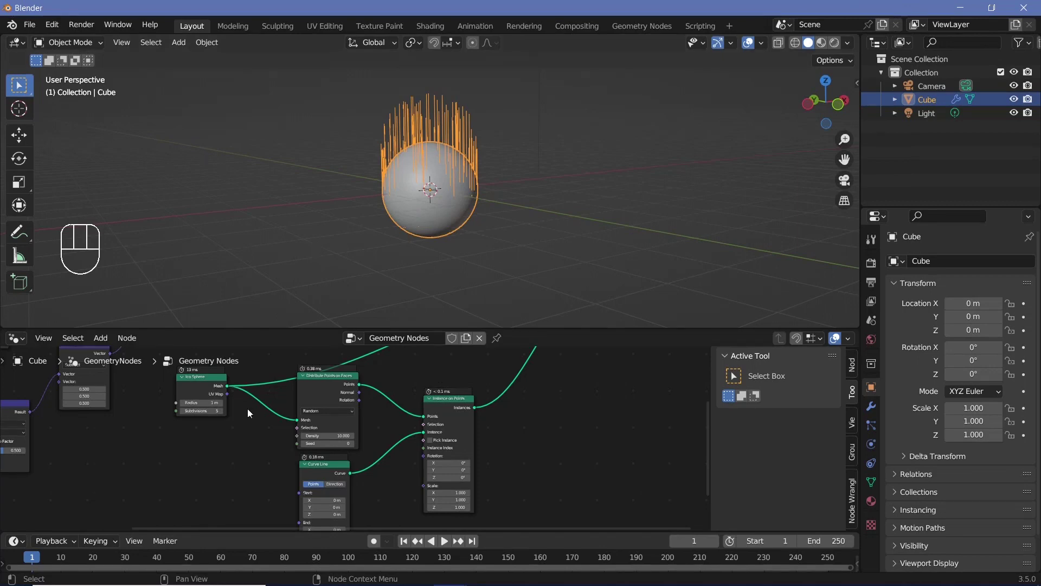
{"action": "scroll", "scroll_direction": "down", "scroll_amount": 3}
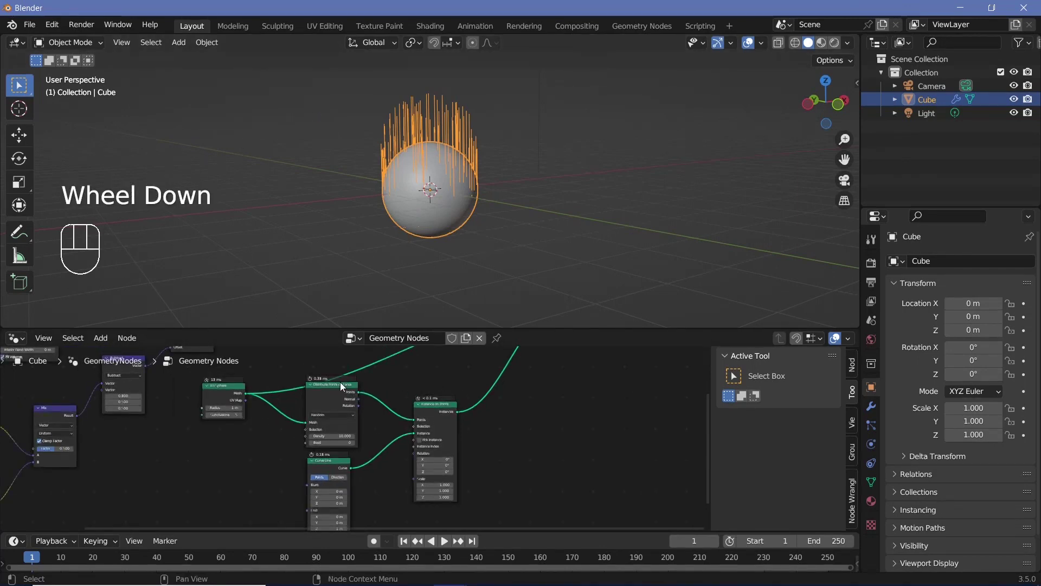
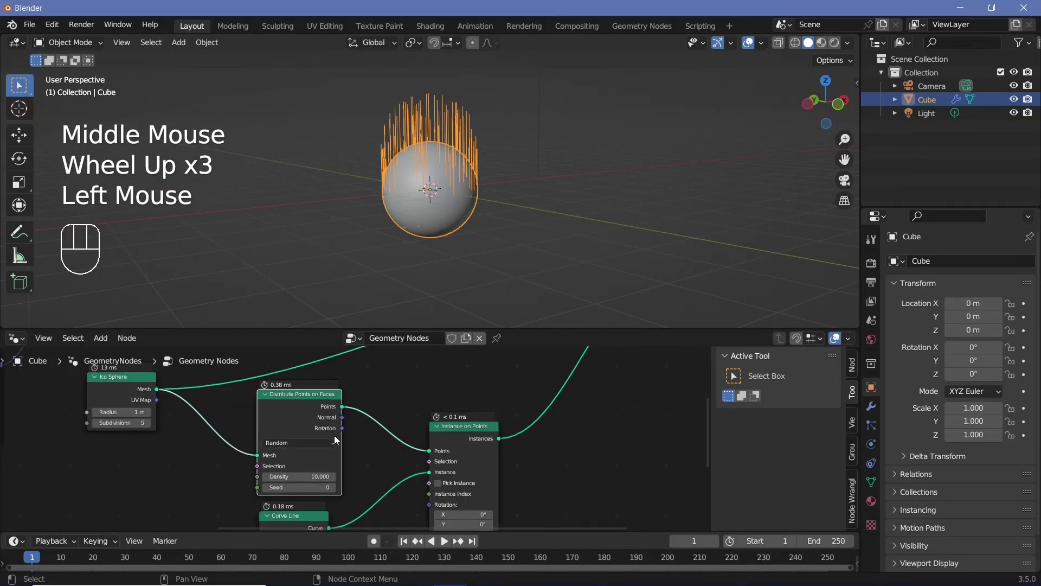
{"action": "left_click_drag", "start_coordinate": [345, 432], "coordinate": [432, 497]}
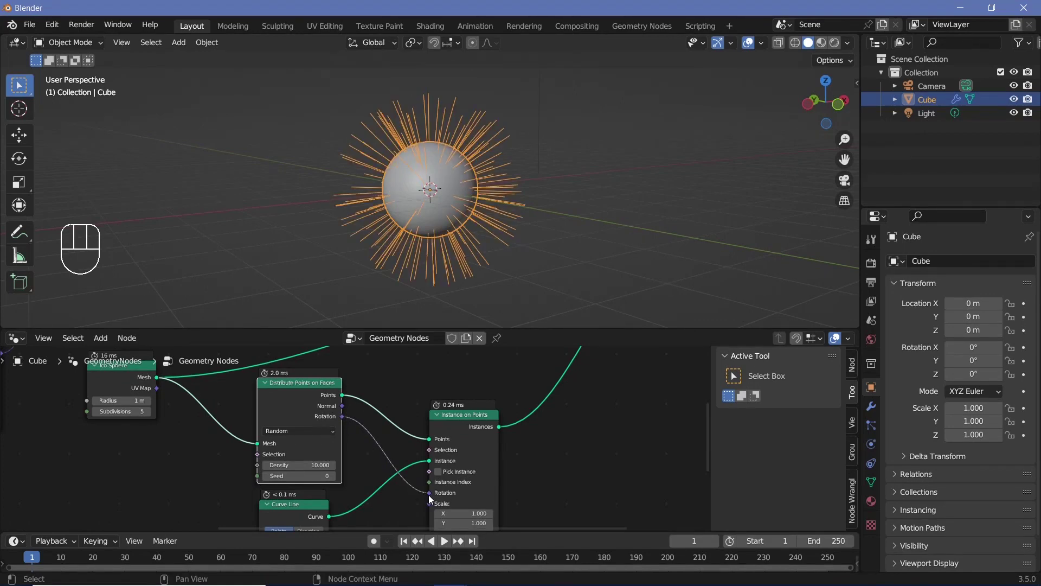
{"action": "left_click_drag", "start_coordinate": [532, 217], "coordinate": [459, 162]}
- Route the spike instances through a new Set Position node, inspecting the sphere in the viewport
{"action": "scroll", "scroll_direction": "down", "scroll_amount": 3}
{"action": "left_click_drag", "start_coordinate": [508, 447], "coordinate": [514, 433]}
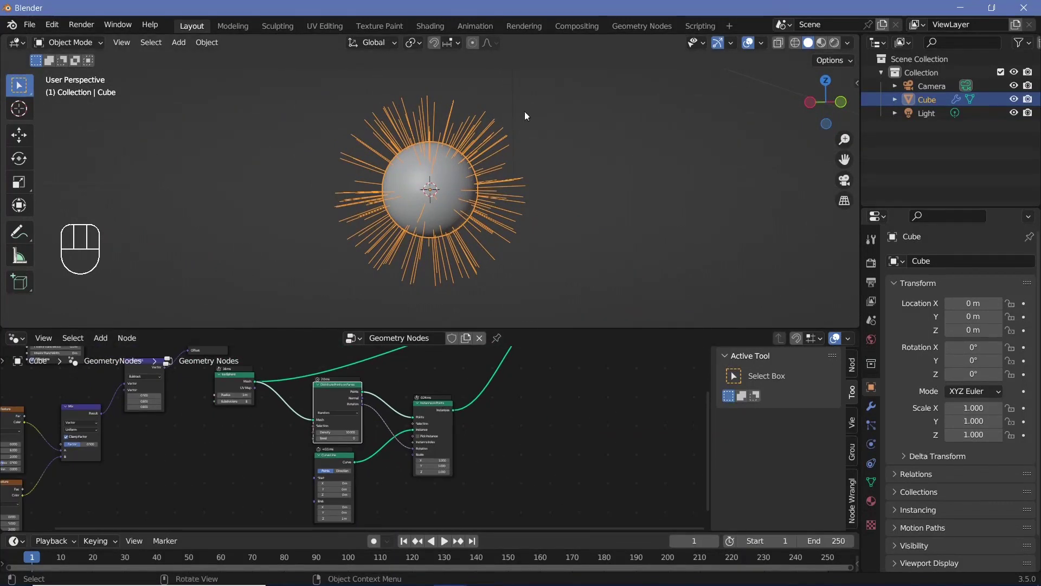
{"action": "middle_click", "coordinate": [463, 186]}
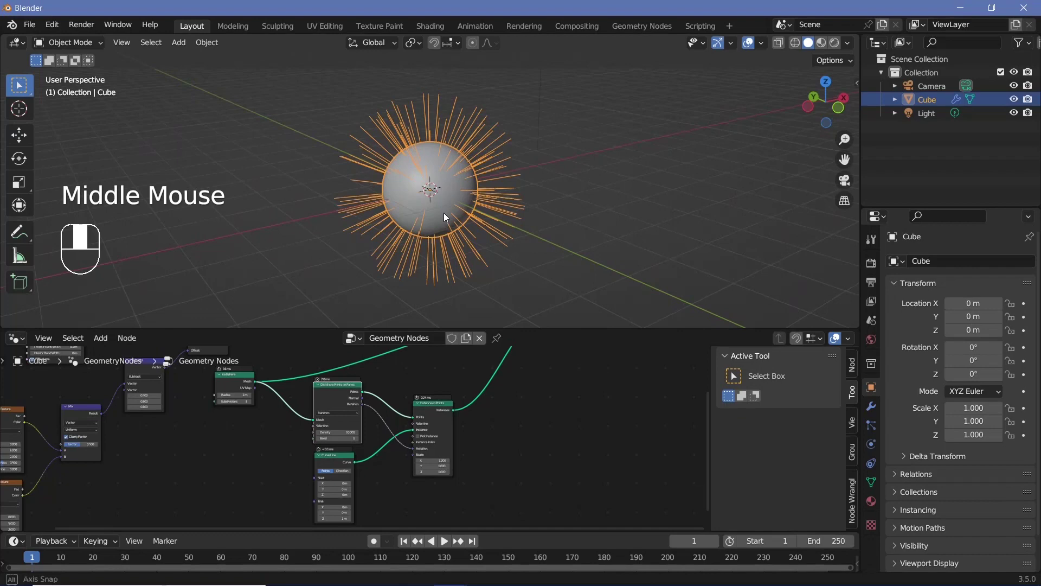
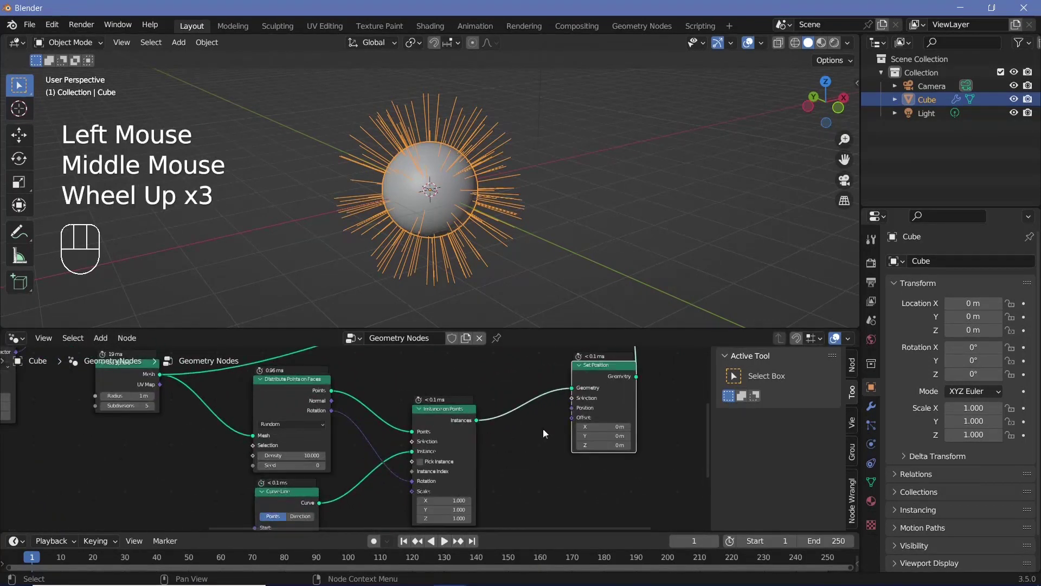
{"action": "middle_click", "coordinate": [539, 437]}
- Add a Curve Tip node and wire its tip selection into the spikes' Set Position selection
{"action": "key", "text": "shift+a"}
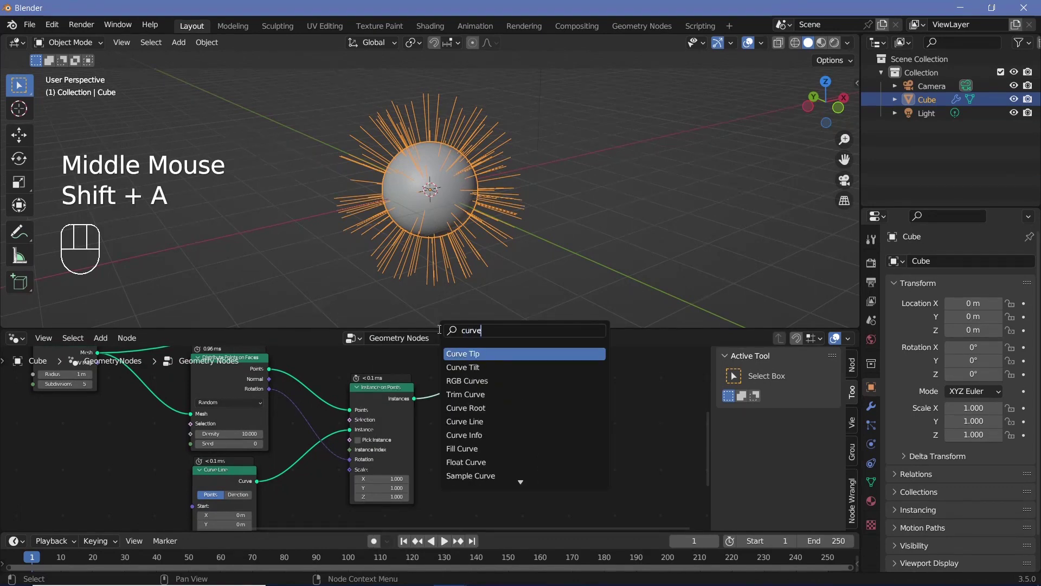
{"action": "left_click_drag", "start_coordinate": [507, 434], "coordinate": [539, 399]}
{"action": "scroll", "scroll_direction": "down", "scroll_amount": 3}
{"action": "middle_click", "coordinate": [573, 395]}
{"action": "left_click_drag", "start_coordinate": [523, 461], "coordinate": [440, 421]}
{"action": "left_click_drag", "start_coordinate": [449, 422], "coordinate": [440, 454]}
{"action": "middle_click", "coordinate": [526, 441]}
{"action": "scroll", "scroll_direction": "up", "scroll_amount": 3}
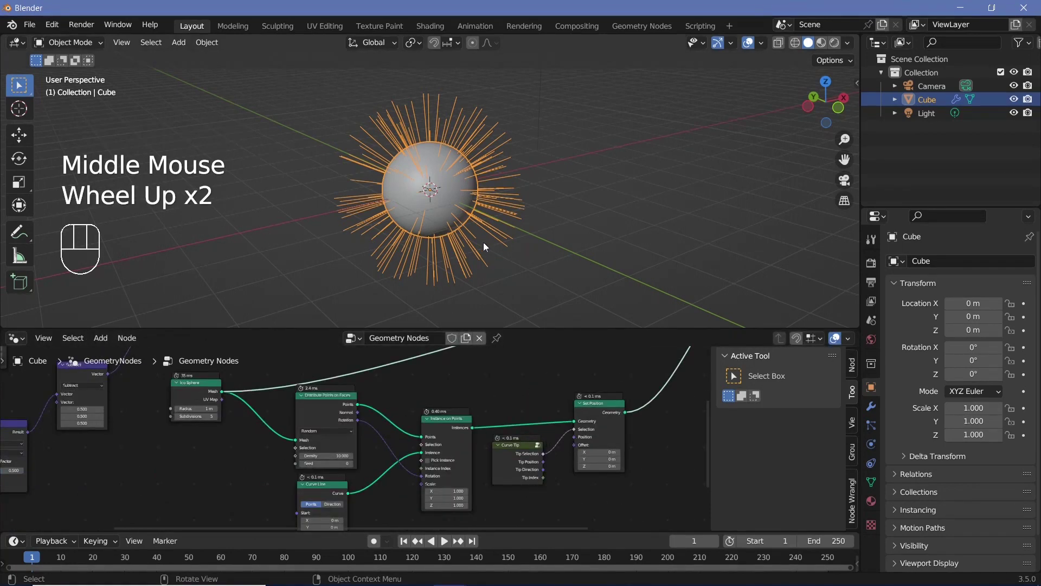
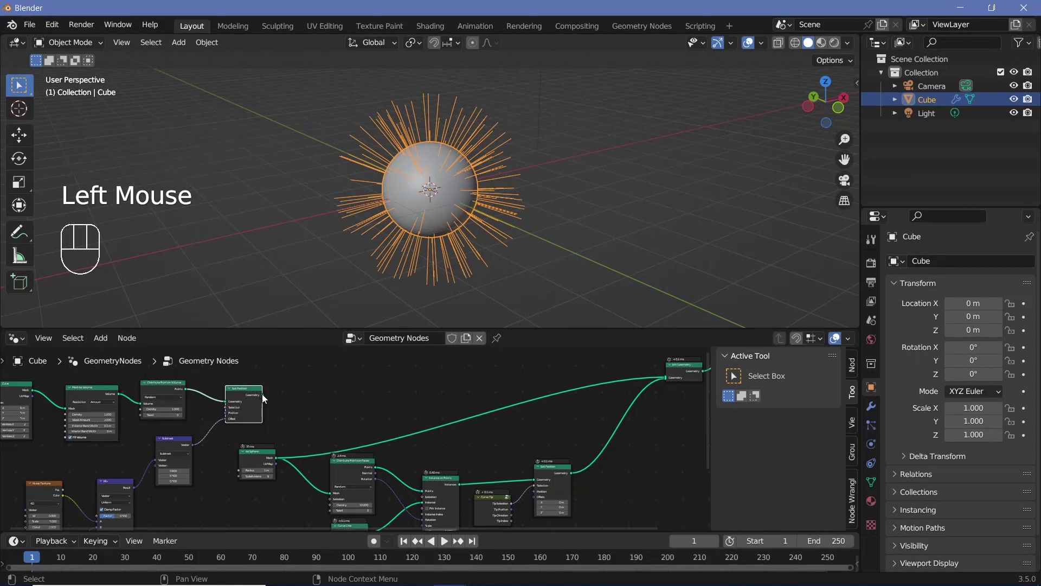
- Join the volume point-cloud chain into the final output geometry
{"action": "left_click_drag", "start_coordinate": [267, 399], "coordinate": [671, 379]}
{"action": "scroll", "scroll_direction": "down", "scroll_amount": 3}
{"action": "middle_click", "coordinate": [330, 394]}
{"action": "scroll", "scroll_direction": "up", "scroll_amount": 3}
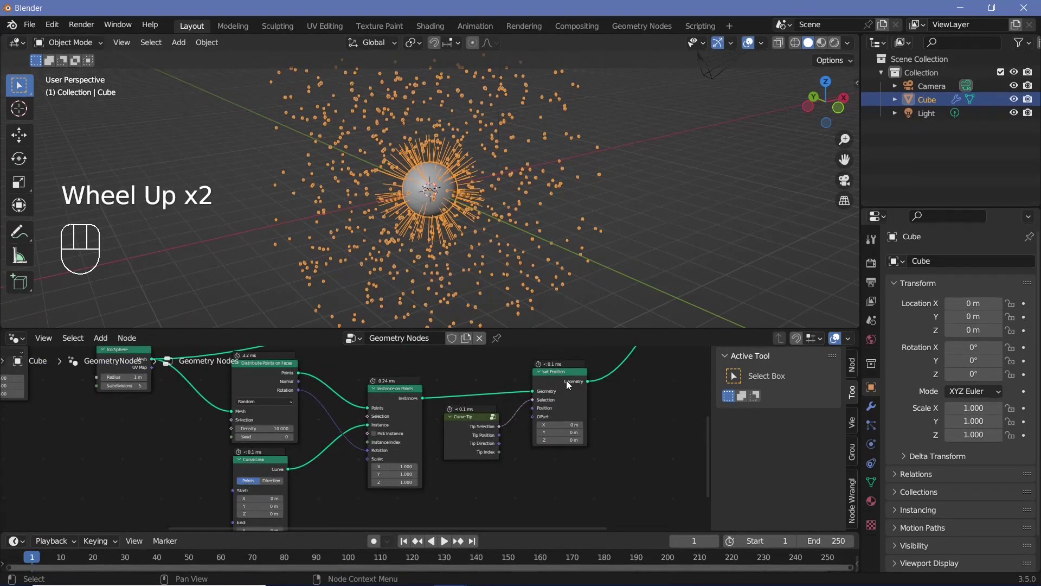
- Orbit the viewport to inspect the spiky sphere within the scattered point cloud
{"action": "left_click_drag", "start_coordinate": [465, 188], "coordinate": [442, 186]}
{"action": "scroll", "scroll_direction": "down", "scroll_amount": 3}
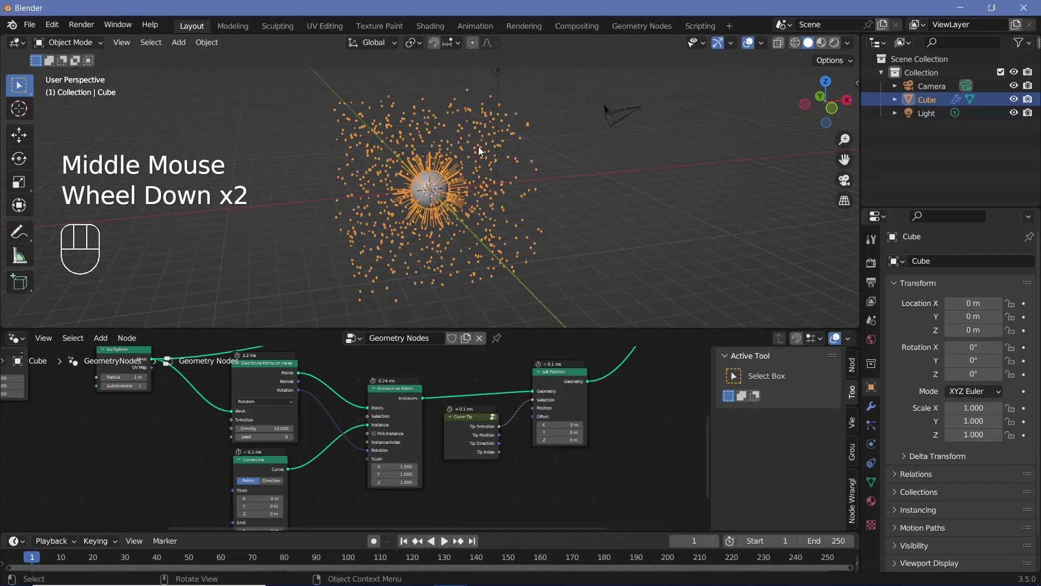
{"action": "left_click_drag", "start_coordinate": [441, 187], "coordinate": [486, 161]}
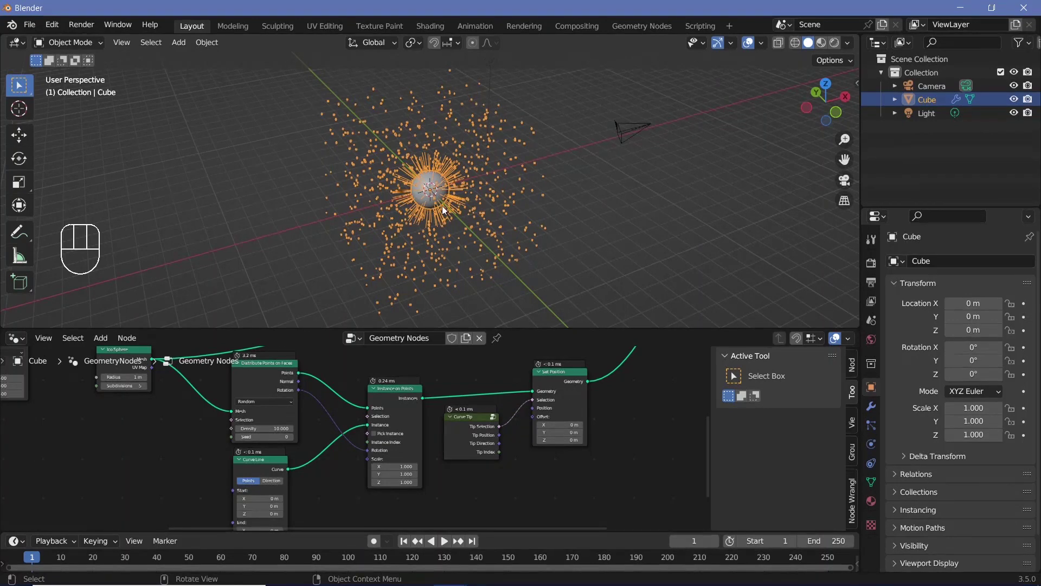
{"action": "left_click_drag", "start_coordinate": [429, 193], "coordinate": [415, 180]}
{"action": "scroll", "scroll_direction": "up", "scroll_amount": 3}
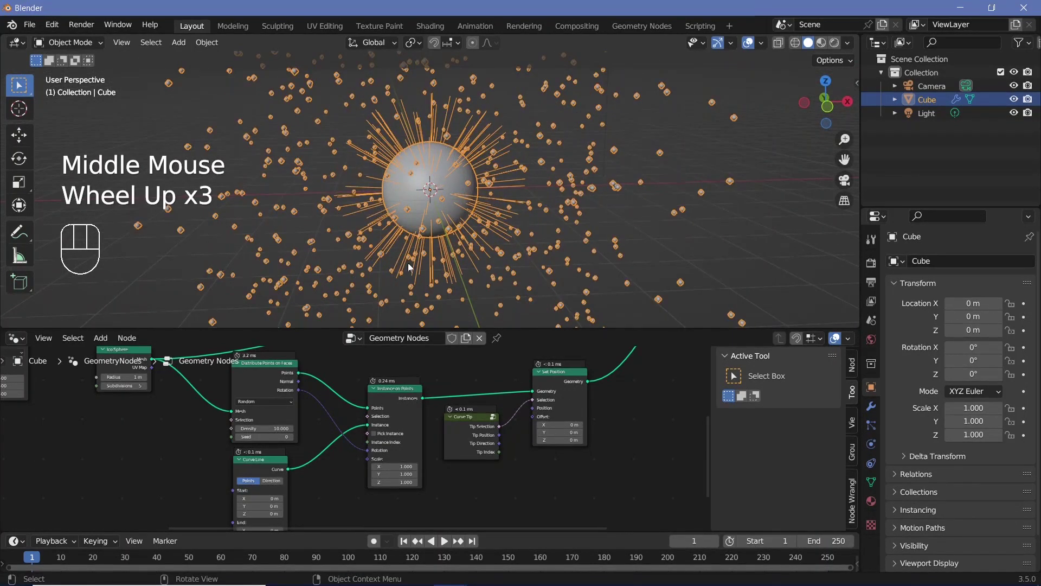
{"action": "scroll", "scroll_direction": "down", "scroll_amount": 3}
{"action": "left_click_drag", "start_coordinate": [472, 194], "coordinate": [449, 201]}
{"action": "middle_click", "coordinate": [459, 168]}
{"action": "left_click_drag", "start_coordinate": [454, 175], "coordinate": [452, 150]}
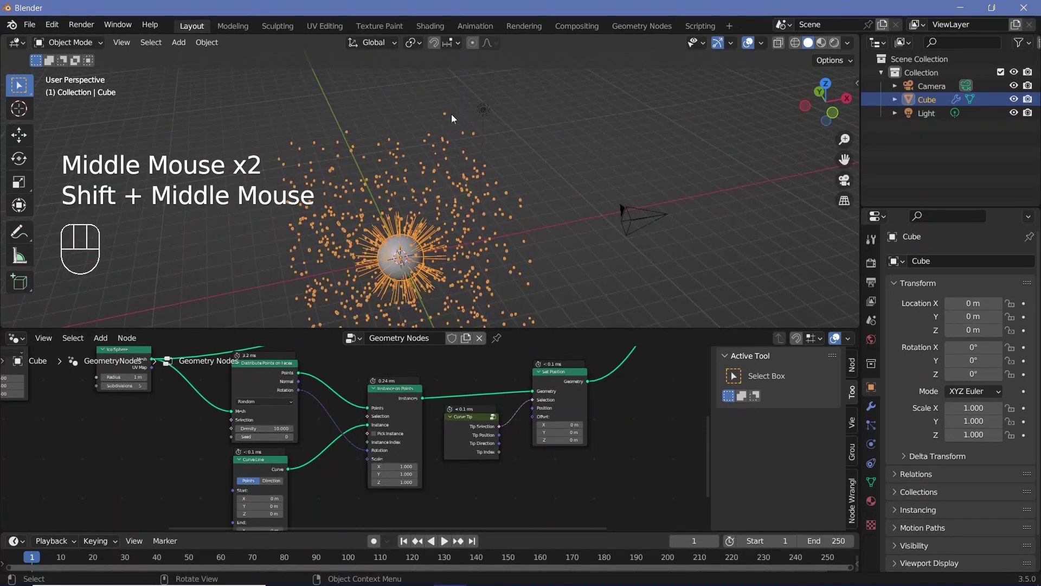
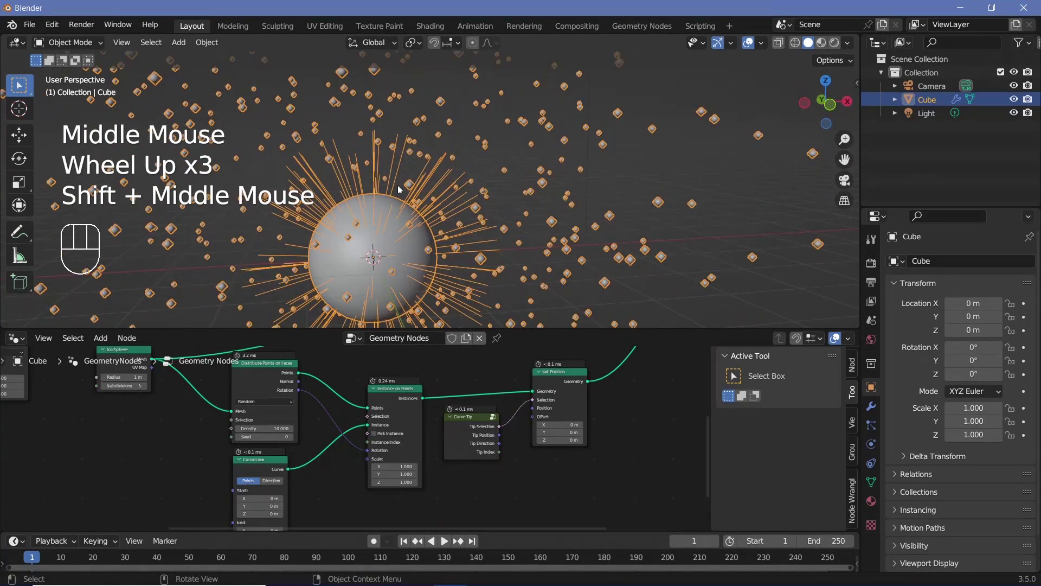
{"action": "left_click_drag", "start_coordinate": [429, 195], "coordinate": [465, 183]}
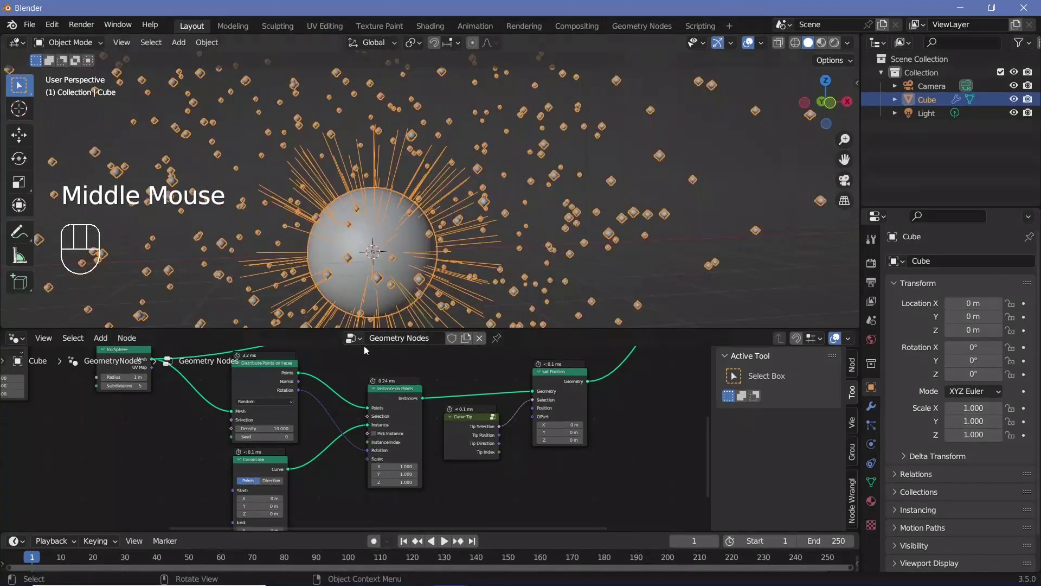
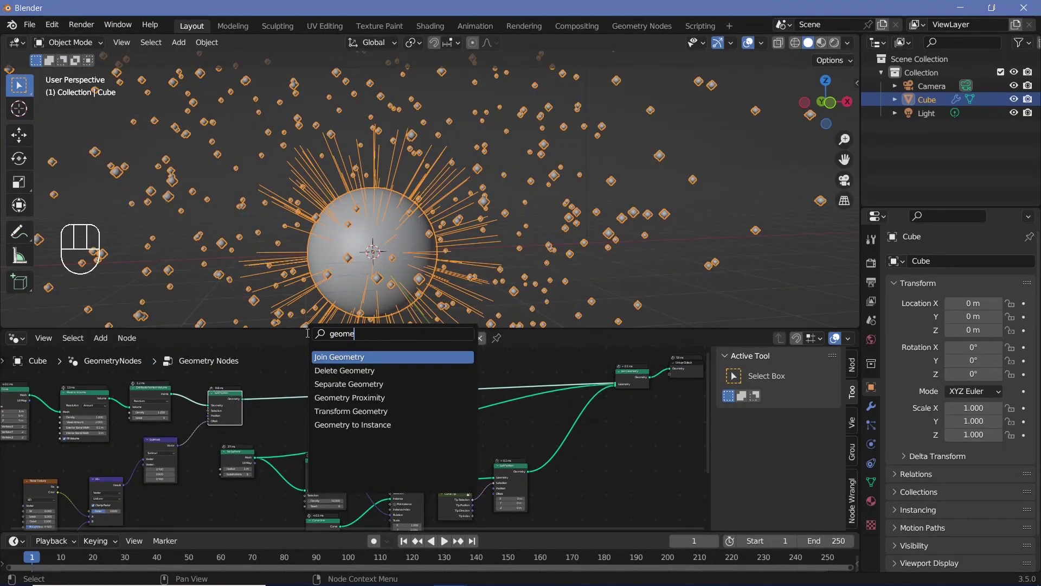
- Place a Geometry Proximity node and feed the point cloud into its Target instead of the output
{"action": "left_click_drag", "start_coordinate": [246, 404], "coordinate": [317, 380]}
{"action": "middle_click", "coordinate": [389, 417]}
{"action": "scroll", "scroll_direction": "up", "scroll_amount": 3}
{"action": "left_click", "coordinate": [371, 371]}
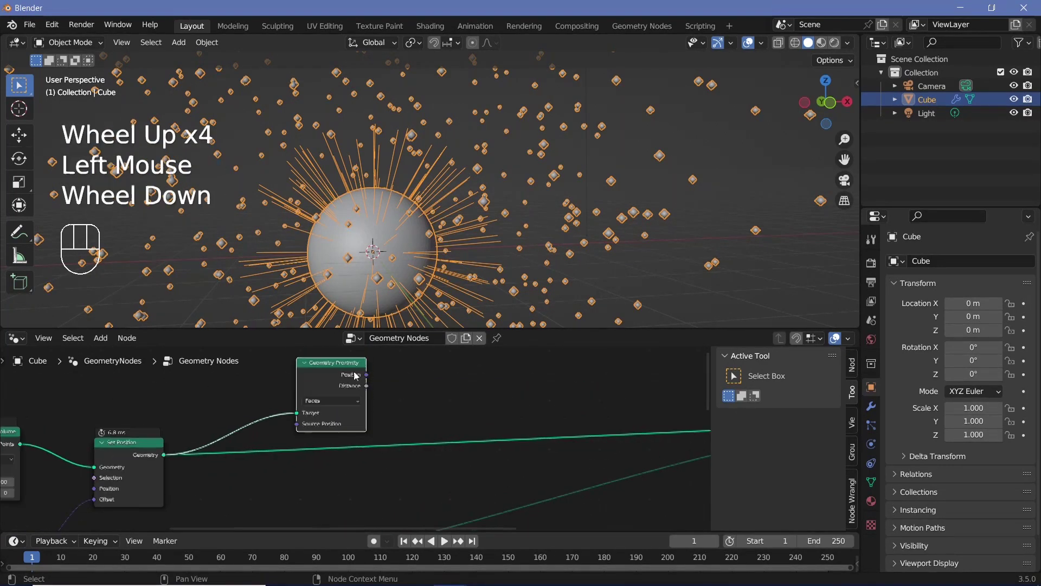
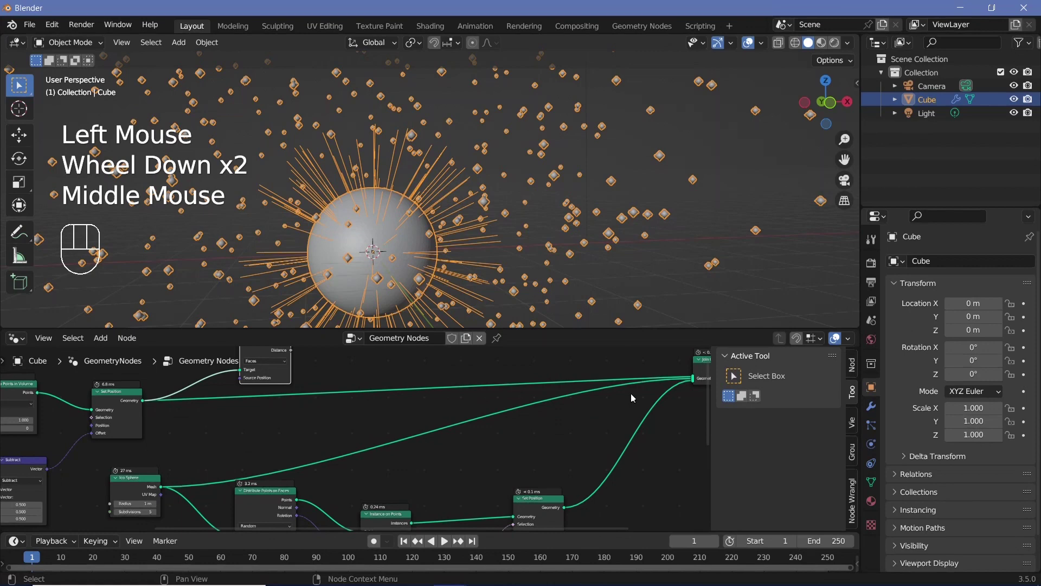
{"action": "left_click_drag", "start_coordinate": [694, 378], "coordinate": [672, 381]}
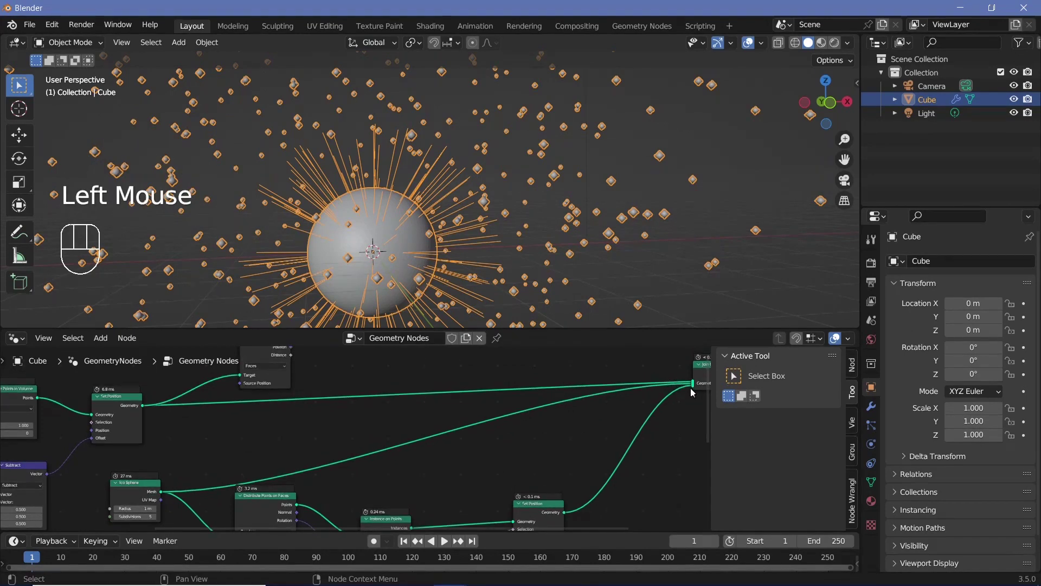
{"action": "left_click_drag", "start_coordinate": [691, 384], "coordinate": [319, 386]}
- Link the proximity Position output into the spikes' Set Position to aim the tips
{"action": "scroll", "scroll_direction": "down", "scroll_amount": 3}
{"action": "left_click_drag", "start_coordinate": [307, 367], "coordinate": [496, 470]}
{"action": "middle_click", "coordinate": [351, 371]}
{"action": "left_click", "coordinate": [335, 382]}
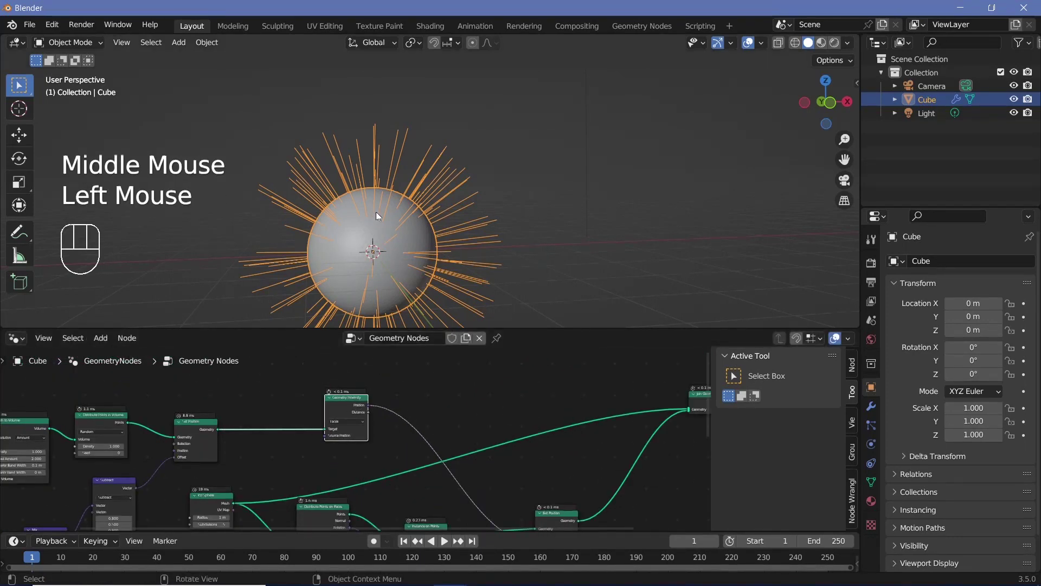
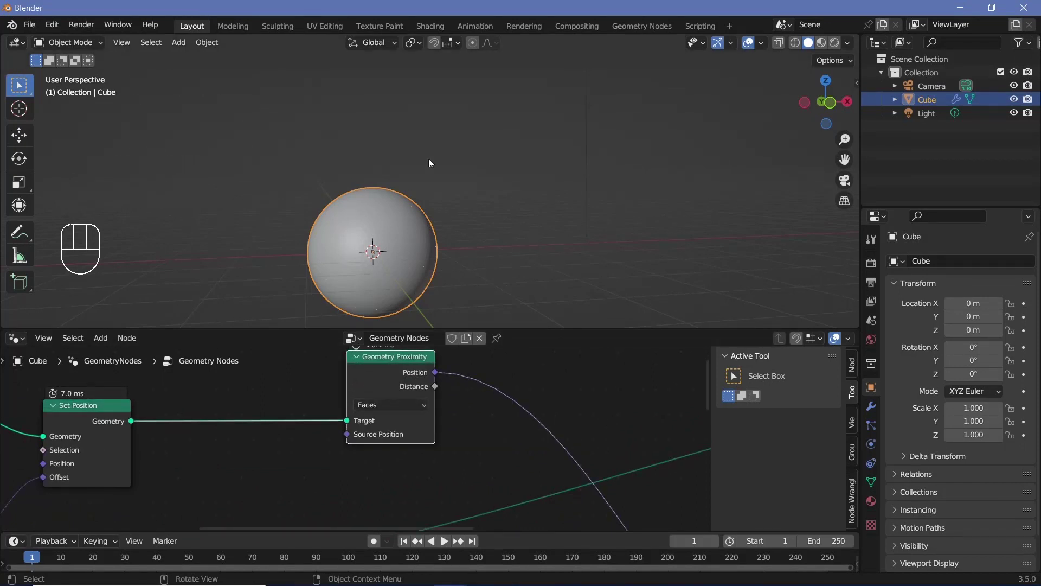
- Switch Geometry Proximity to target Points and orbit to check the uneven spike lengths
{"action": "left_click", "coordinate": [116, 427]}
{"action": "left_click_drag", "start_coordinate": [407, 403], "coordinate": [379, 424]}
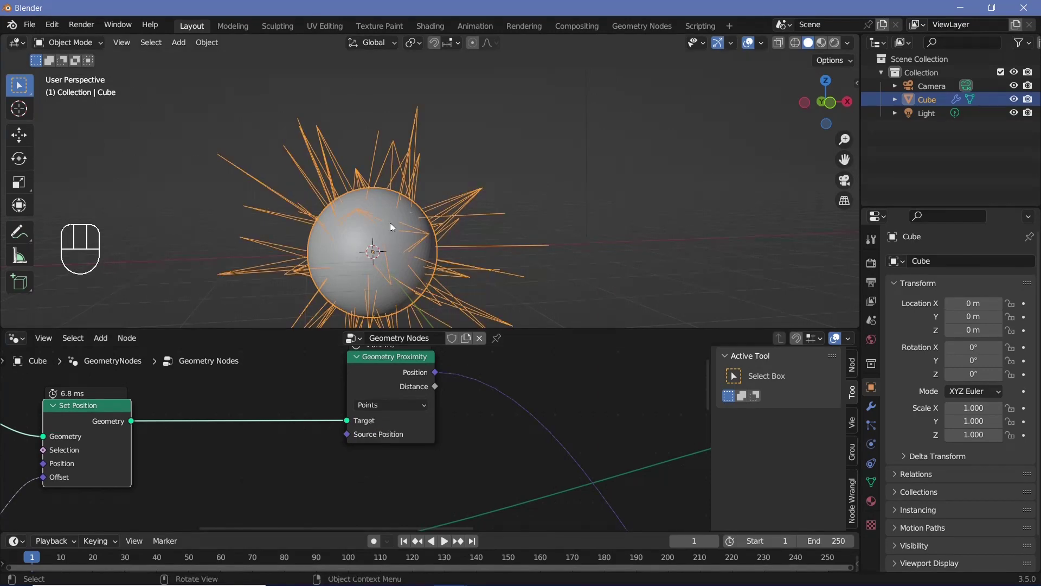
{"action": "left_click_drag", "start_coordinate": [448, 203], "coordinate": [444, 220]}
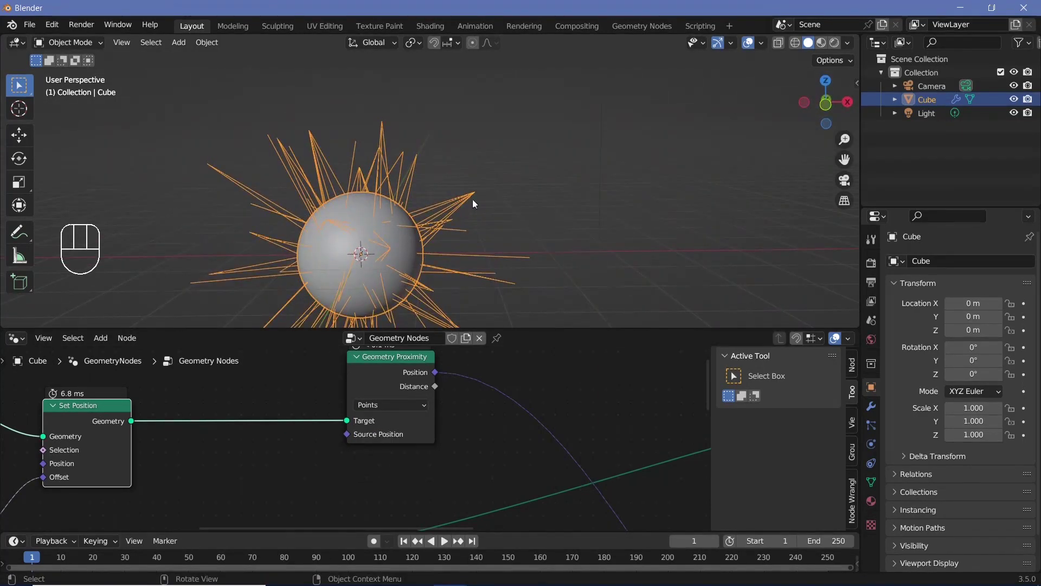
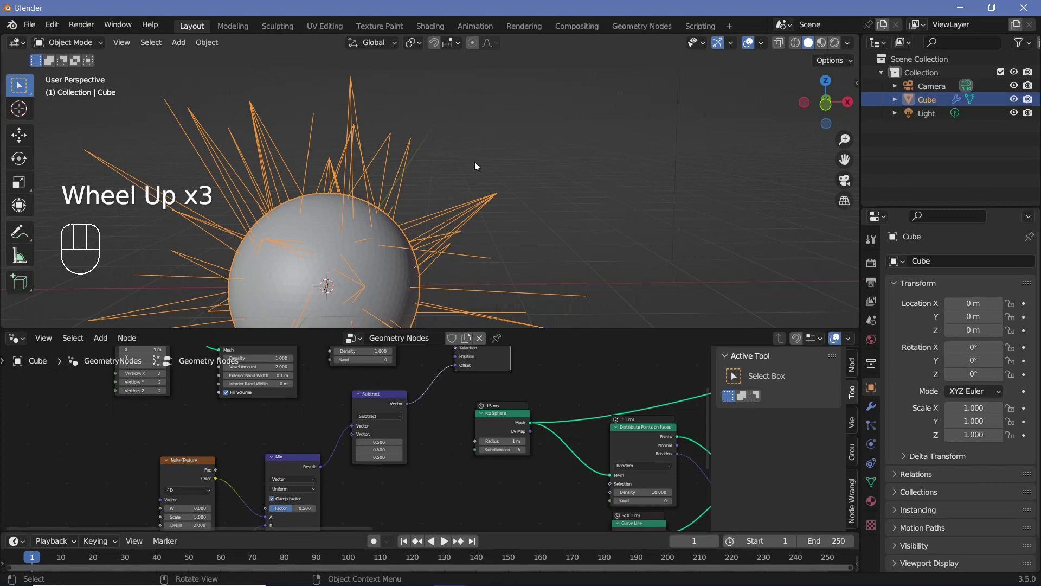
{"action": "scroll", "scroll_direction": "down", "scroll_amount": 3}
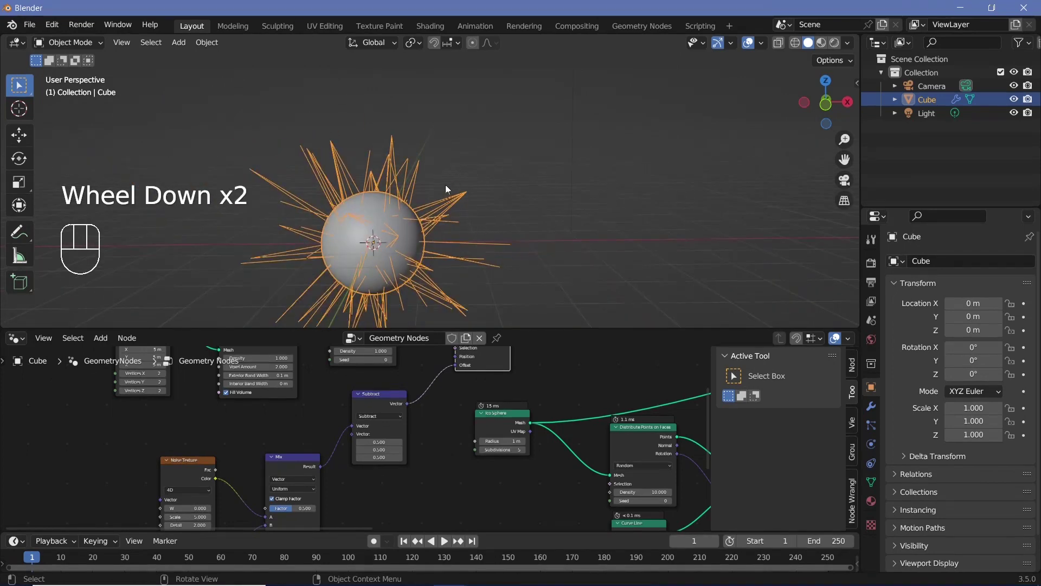
{"action": "left_click_drag", "start_coordinate": [388, 257], "coordinate": [420, 245]}
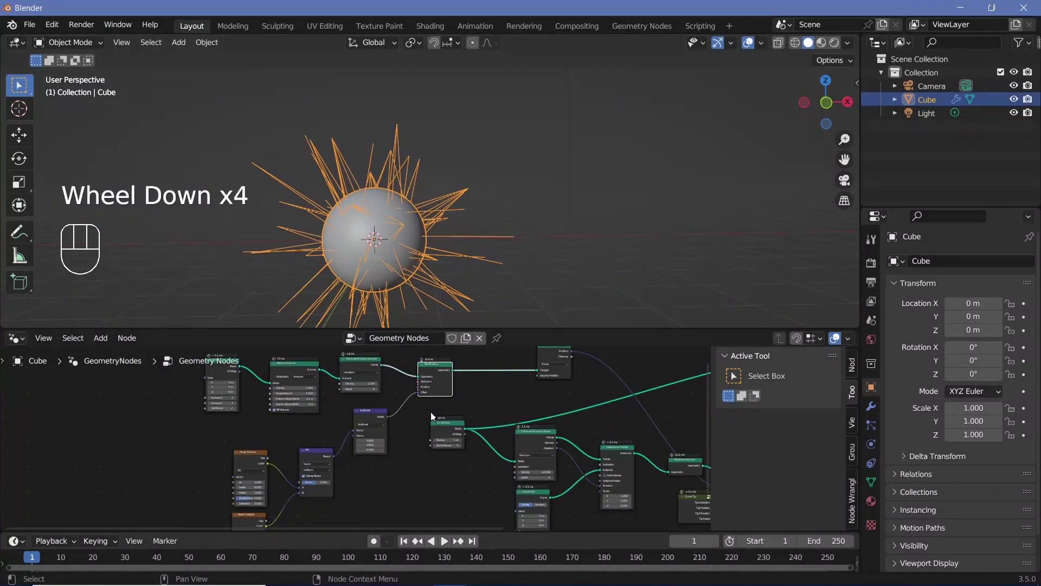
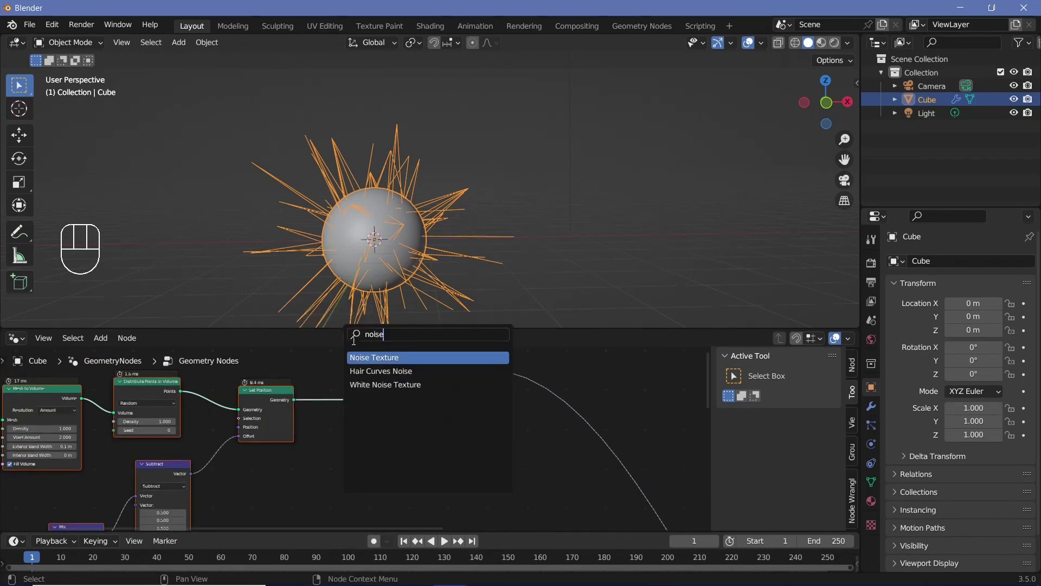
- Feed the Noise Texture colour through a Vector Math Add into the proximity Source Position
{"action": "left_click_drag", "start_coordinate": [356, 476], "coordinate": [439, 412]}
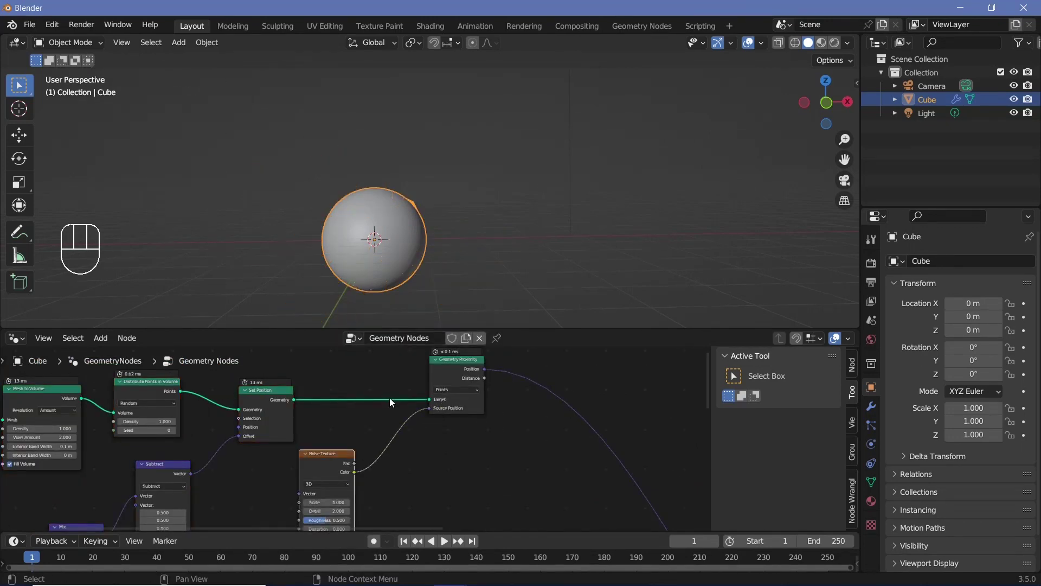
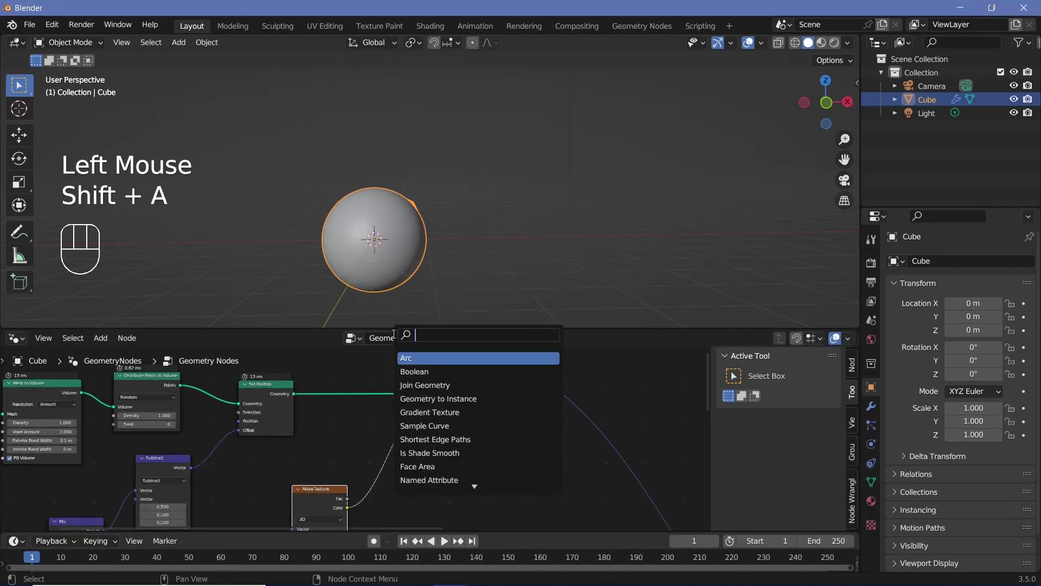
{"action": "key", "text": "shift+a"}
{"action": "key", "text": "BackSpace"}
{"action": "left_click", "coordinate": [385, 456]}
{"action": "left_click_drag", "start_coordinate": [382, 456], "coordinate": [382, 469]}
- Add a Position node into the Add so source position is Position plus noise
{"action": "key", "text": "shift+a"}
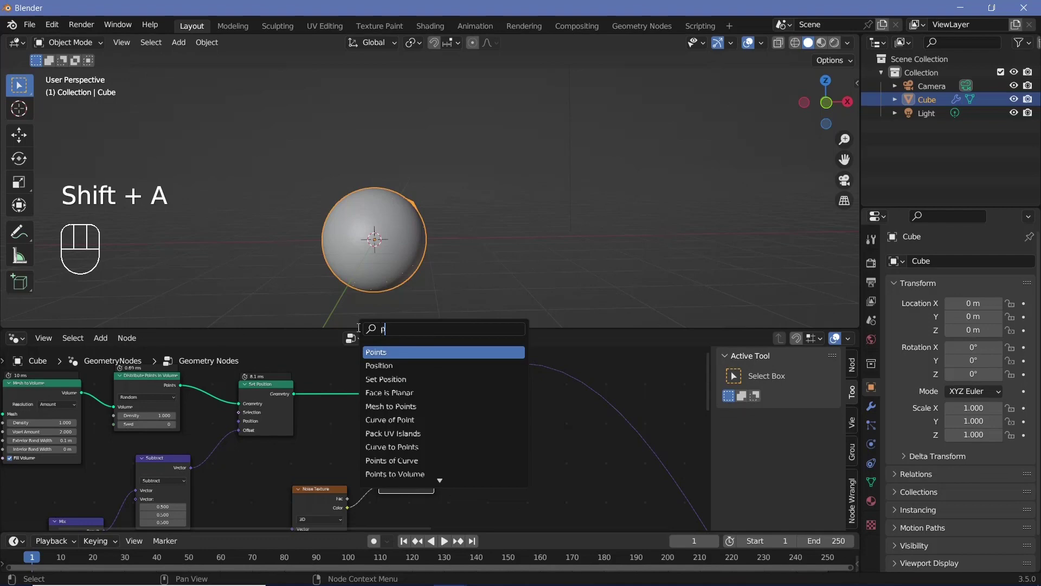
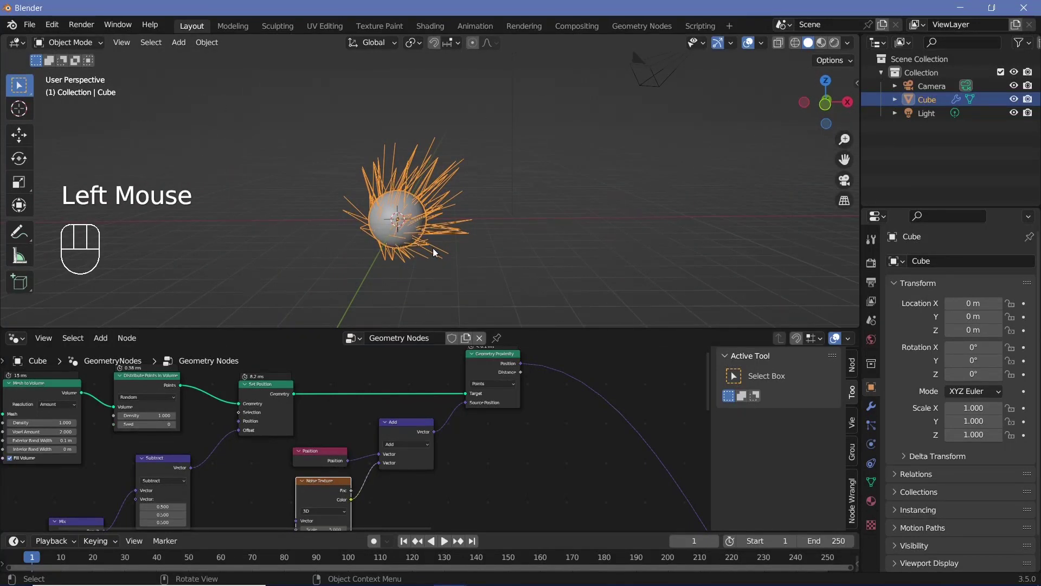
{"action": "scroll", "scroll_direction": "down", "scroll_amount": 3}
{"action": "middle_click", "coordinate": [369, 382]}
{"action": "left_click_drag", "start_coordinate": [266, 394], "coordinate": [342, 445]}
{"action": "left_click_drag", "start_coordinate": [308, 380], "coordinate": [304, 419]}
{"action": "key", "text": "shift+a"}
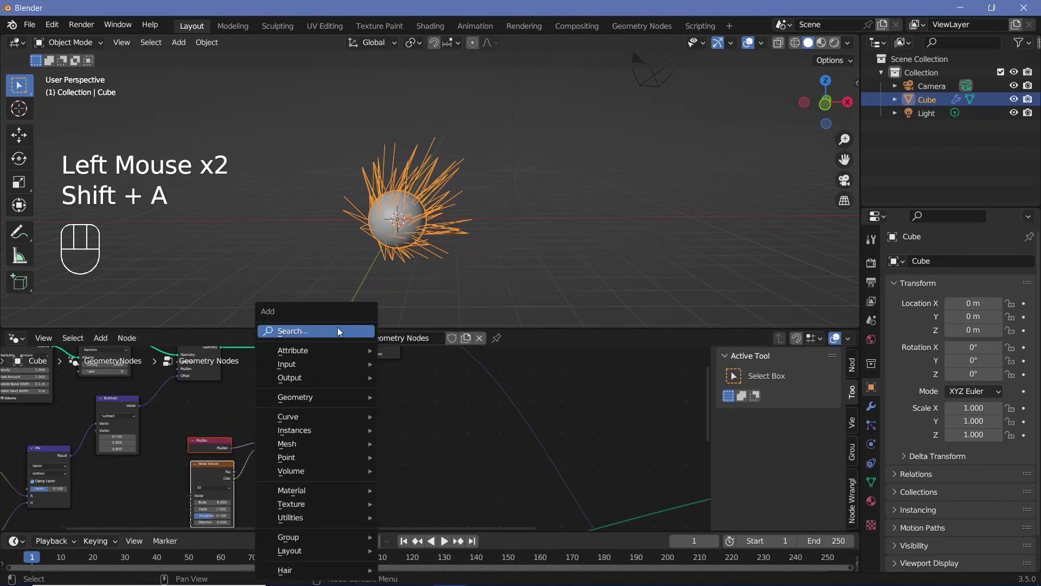
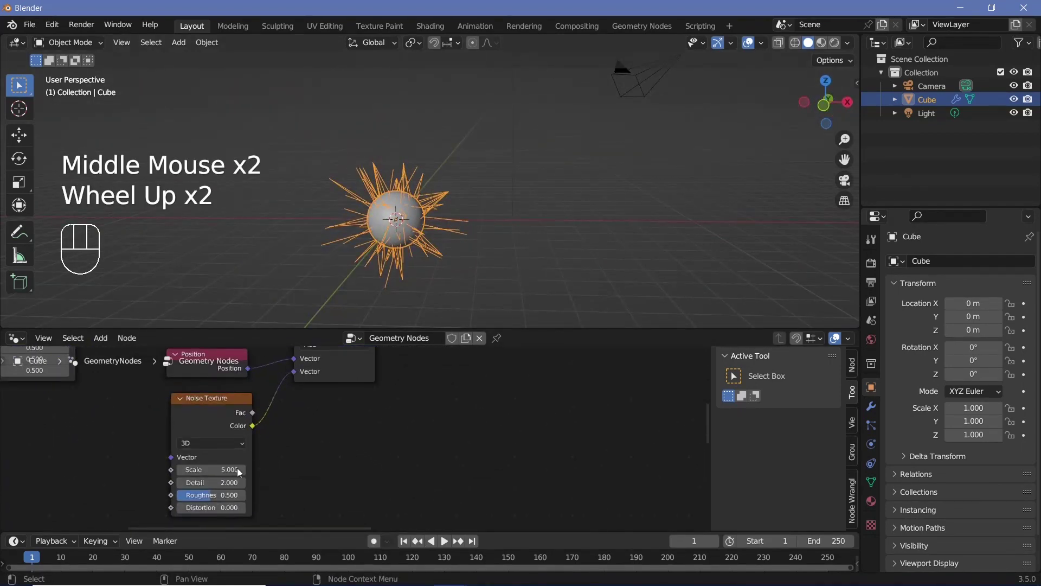
{"action": "scroll", "scroll_direction": "up", "scroll_amount": 3}
{"action": "scroll", "scroll_direction": "down", "scroll_amount": 3}
{"action": "left_click_drag", "start_coordinate": [410, 249], "coordinate": [412, 273]}
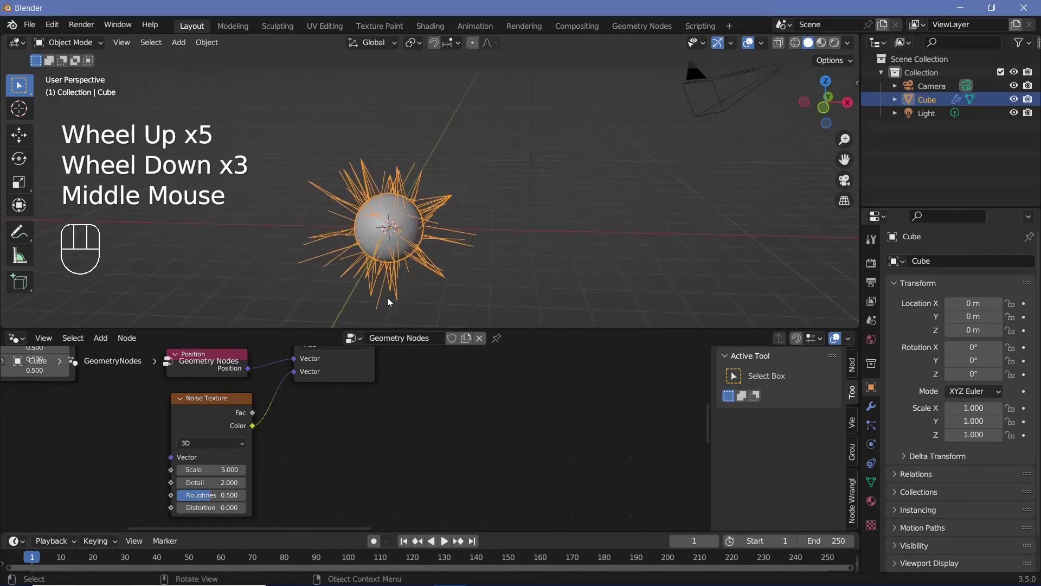
{"action": "left_click_drag", "start_coordinate": [217, 408], "coordinate": [328, 416]}
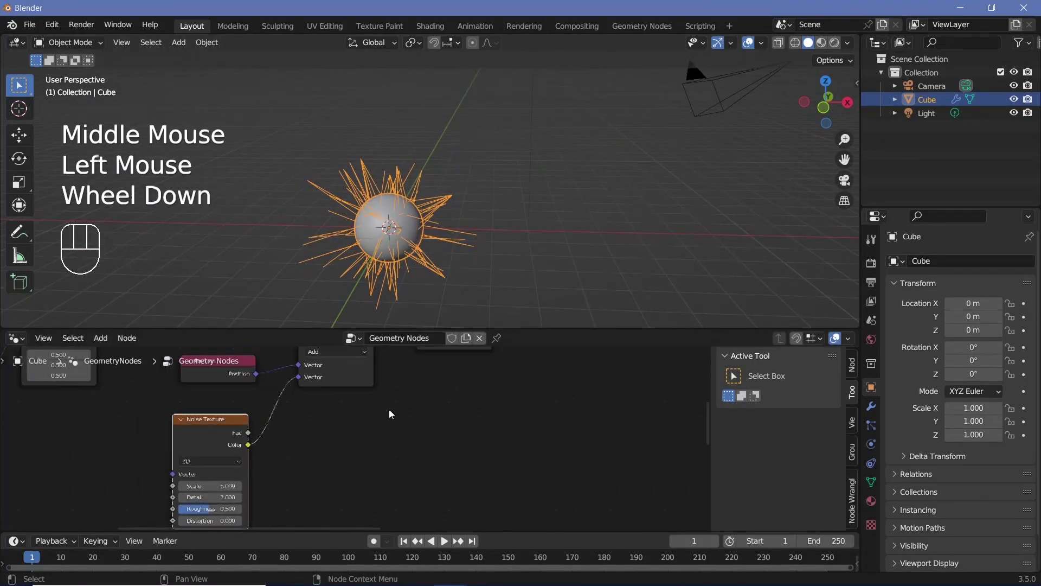
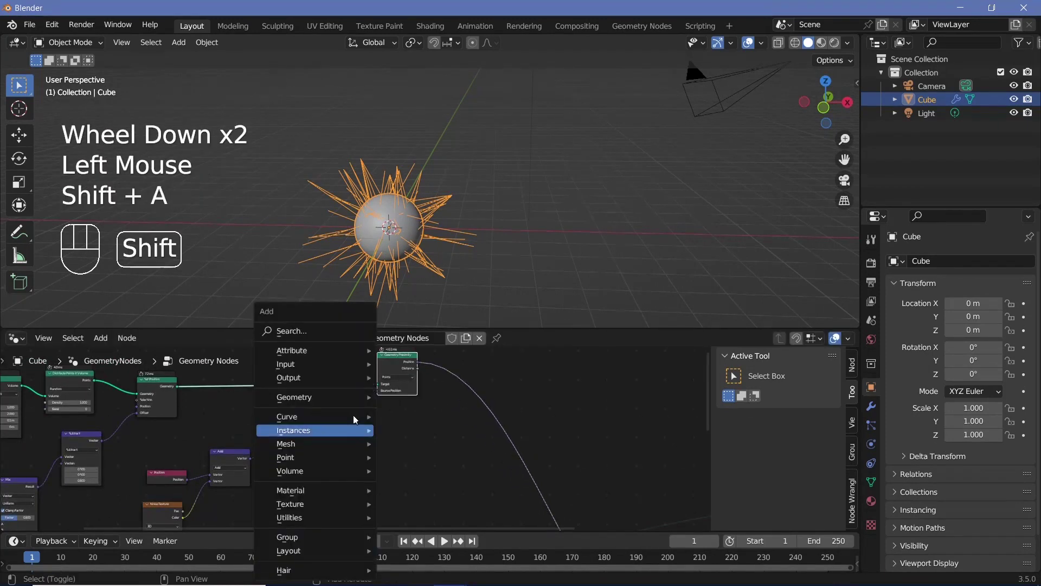
- Insert Vector Math Subtract (0.5, 0.5, 0.5) and Scale 1.5 after the Add, lengthening the spikes
{"action": "key", "text": "shift+a"}
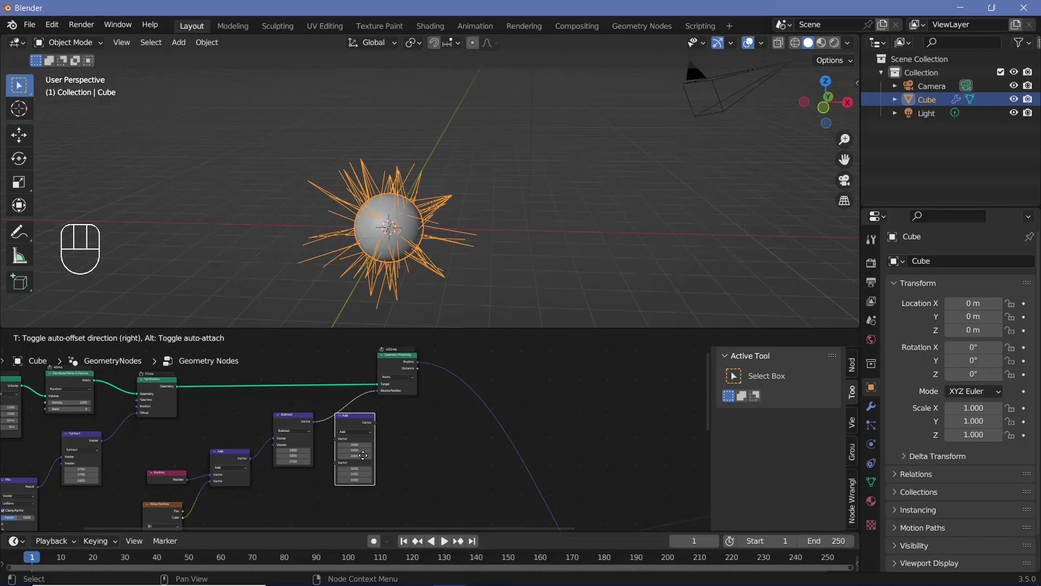
{"action": "scroll", "scroll_direction": "up", "scroll_amount": 3}
{"action": "scroll", "scroll_direction": "up", "scroll_amount": 3}
{"action": "left_click_drag", "start_coordinate": [374, 407], "coordinate": [345, 427]}
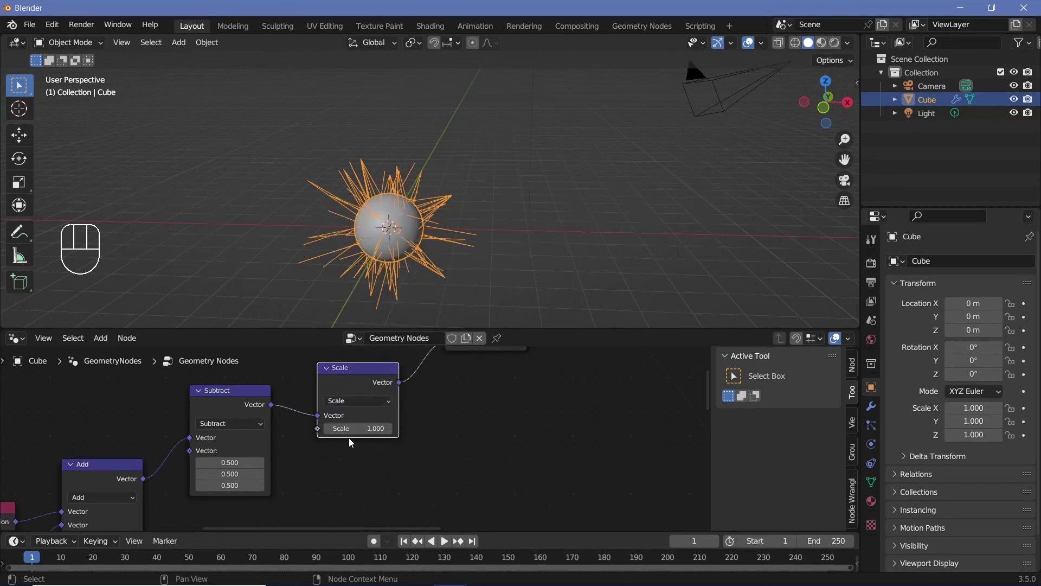
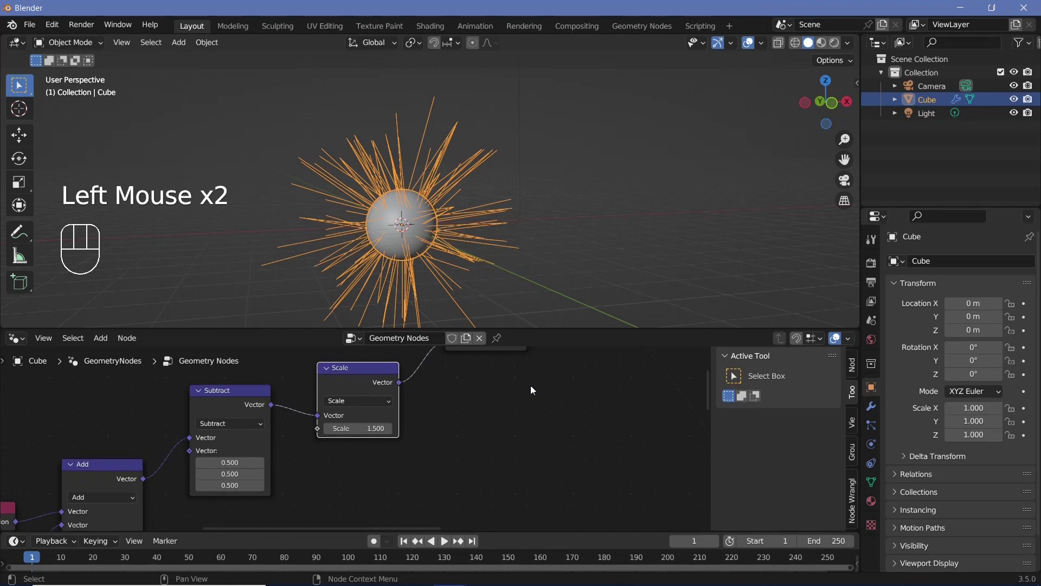
{"action": "scroll", "scroll_direction": "down", "scroll_amount": 3}
{"action": "left_click_drag", "start_coordinate": [463, 220], "coordinate": [381, 240]}
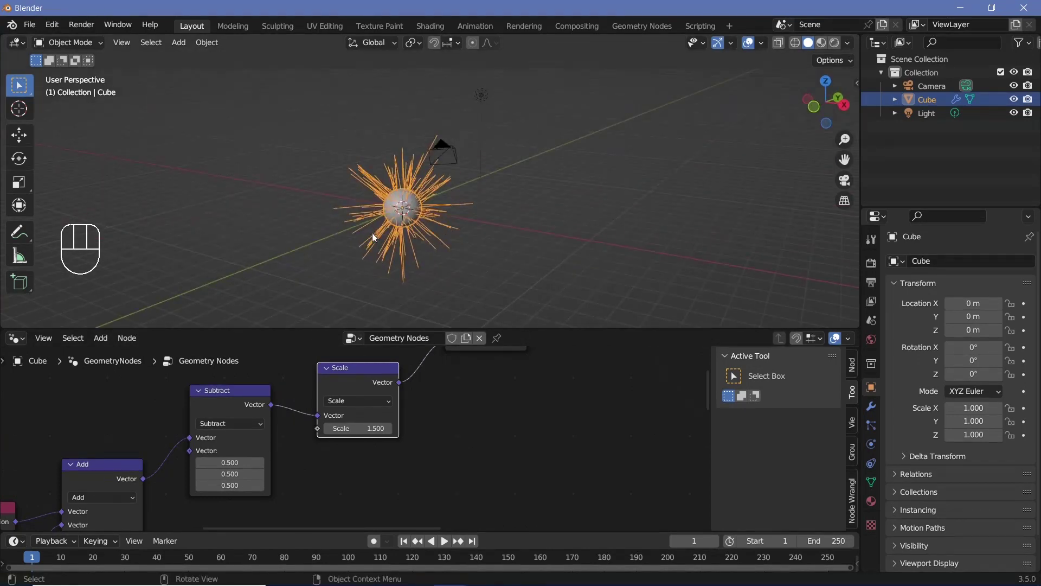
{"action": "middle_click", "coordinate": [476, 225]}
{"action": "scroll", "scroll_direction": "up", "scroll_amount": 3}
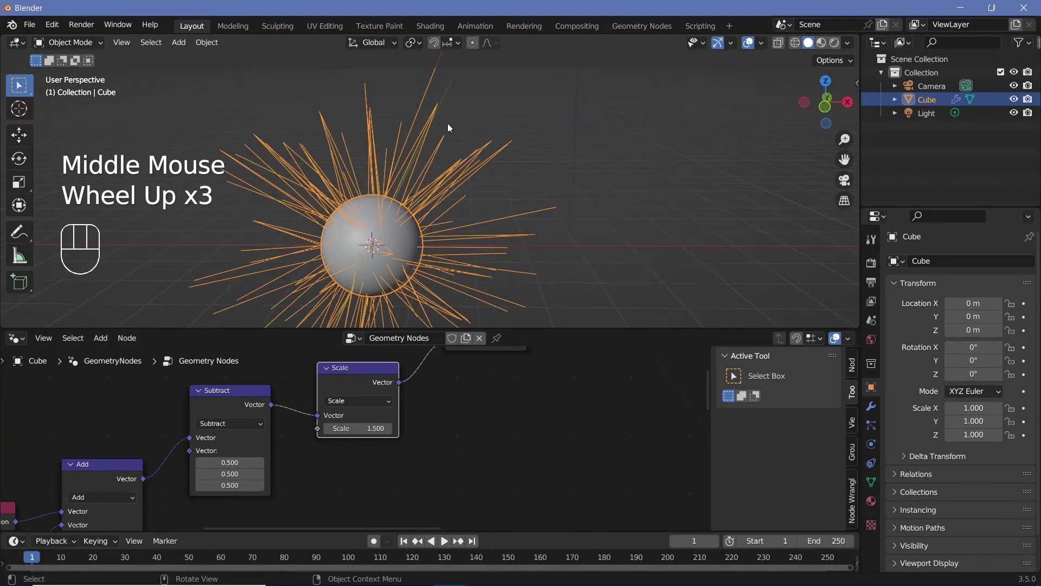
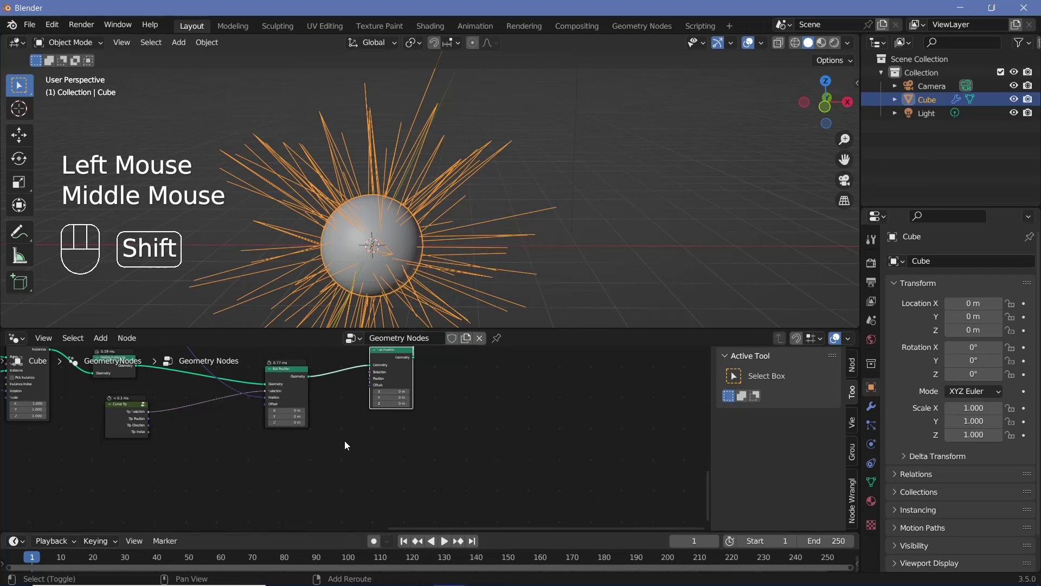
- Add a Noise Texture and wire its colour into the new Set Position offset to roughen the spikes
{"action": "key", "text": "shift+a"}
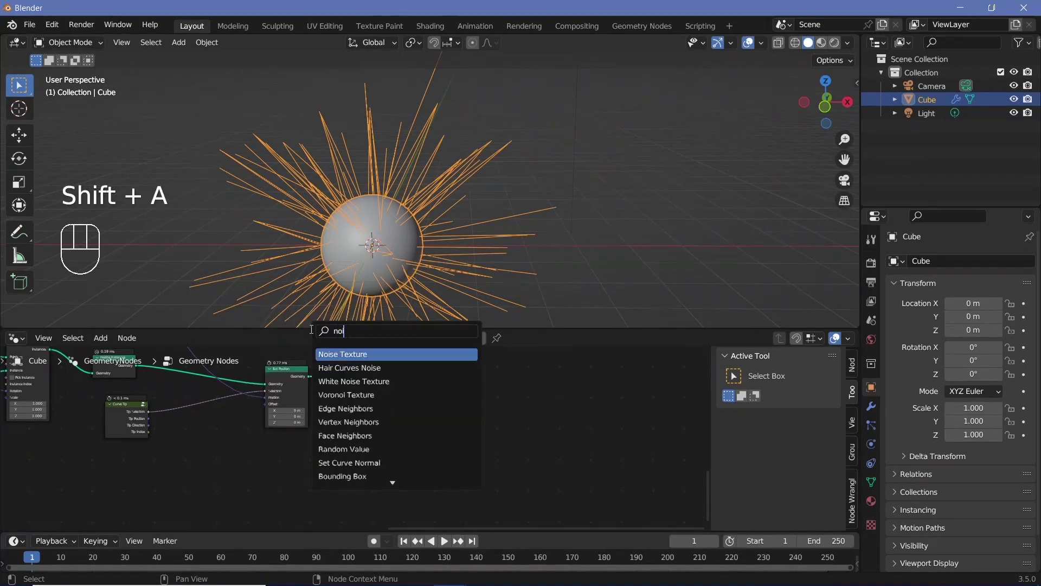
{"action": "left_click_drag", "start_coordinate": [318, 463], "coordinate": [375, 388]}
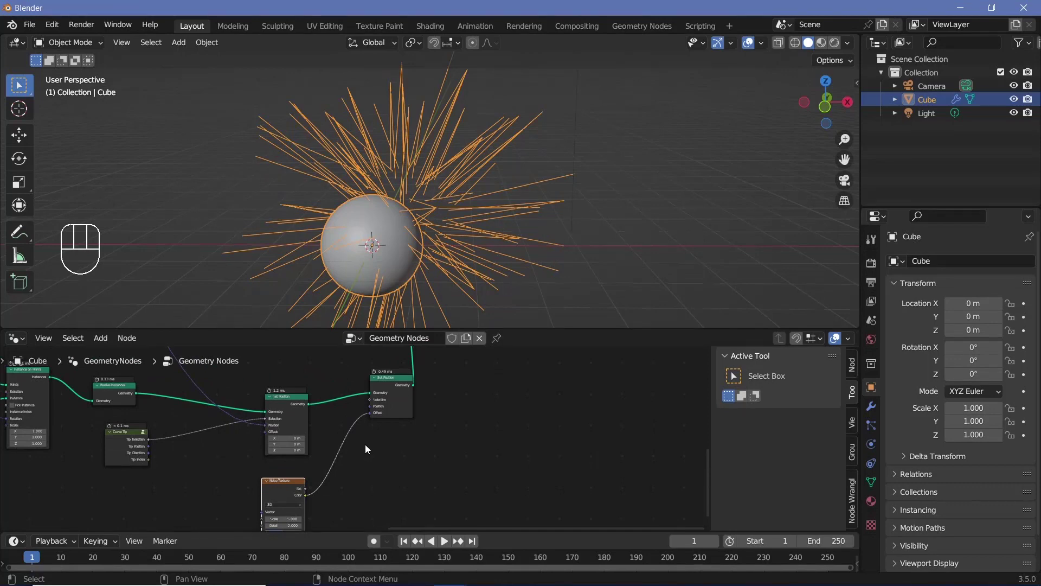
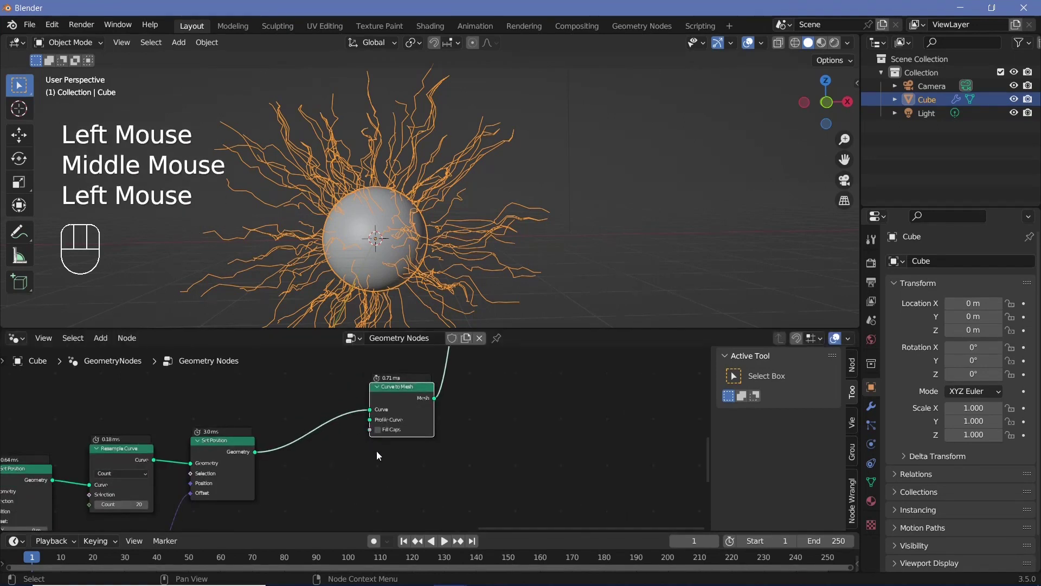
- Give Curve to Mesh a 0.005 m Curve Circle profile with Fill Caps on
{"action": "key", "text": "shift+a"}
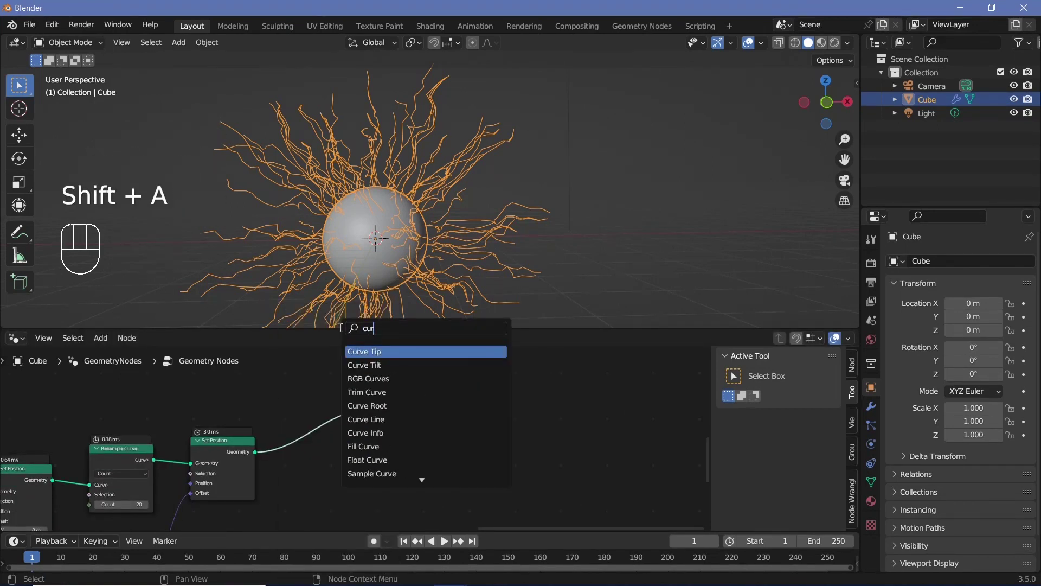
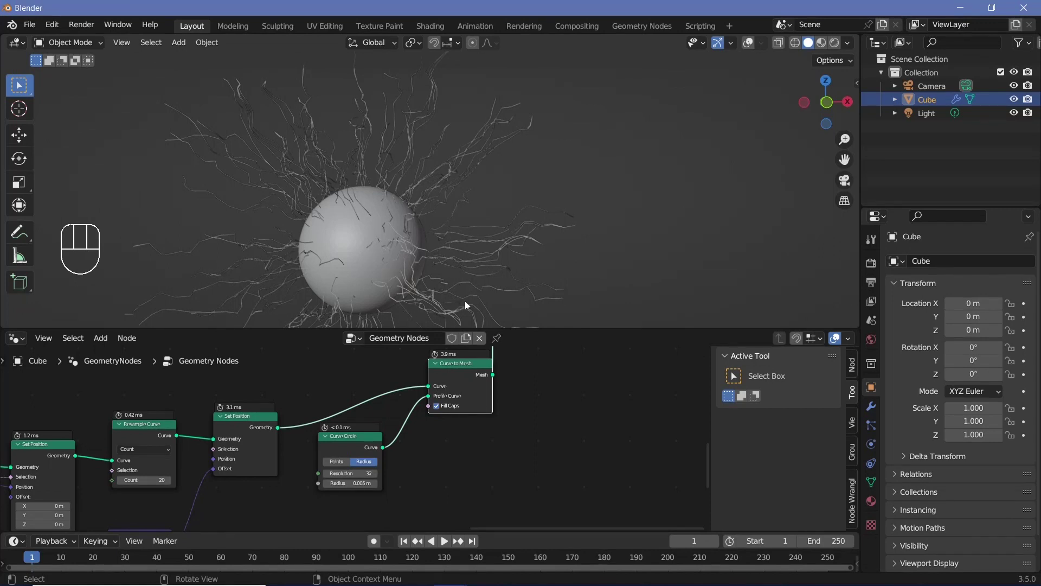
{"action": "middle_click", "coordinate": [542, 380]}
{"action": "left_click", "coordinate": [197, 445]}
{"action": "scroll", "scroll_direction": "down", "scroll_amount": 3}
{"action": "left_click_drag", "start_coordinate": [187, 452], "coordinate": [108, 430]}
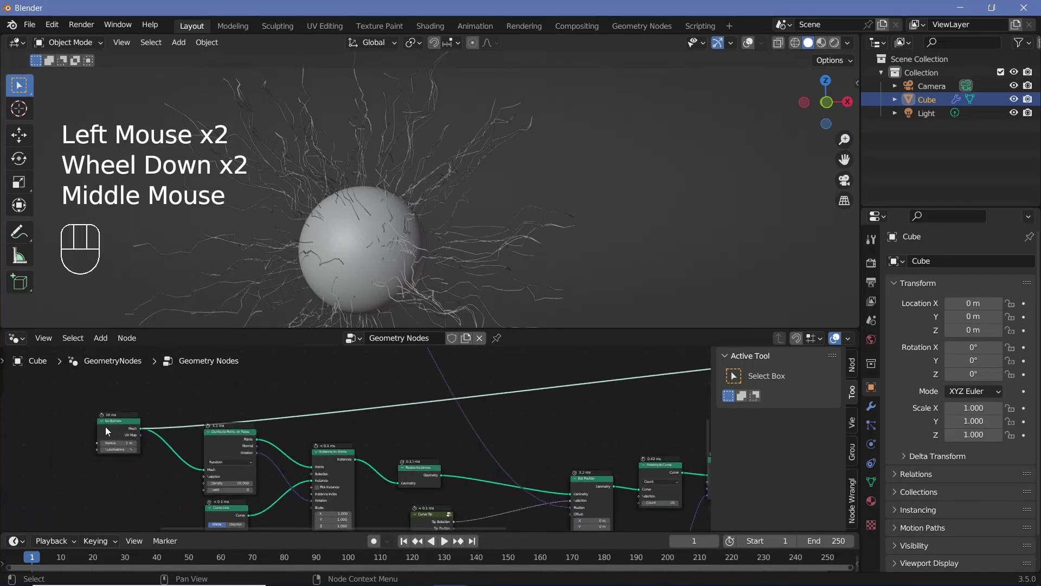
{"action": "left_click", "coordinate": [109, 431]}
- Join the tendril tubes with the sphere and add Set Shade Smooth before the output
{"action": "middle_click", "coordinate": [630, 440]}
{"action": "scroll", "scroll_direction": "up", "scroll_amount": 3}
{"action": "left_click_drag", "start_coordinate": [333, 268], "coordinate": [479, 151]}
{"action": "scroll", "scroll_direction": "down", "scroll_amount": 3}
{"action": "key", "text": "shift+a"}
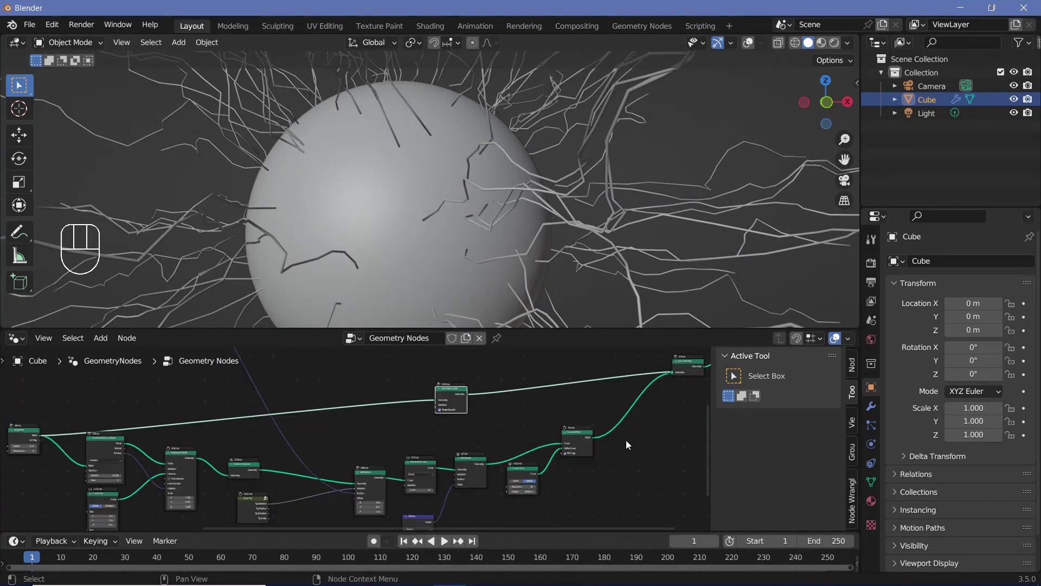
{"action": "middle_click", "coordinate": [598, 456]}
{"action": "scroll", "scroll_direction": "up", "scroll_amount": 3}
{"action": "key", "text": "shift+a"}
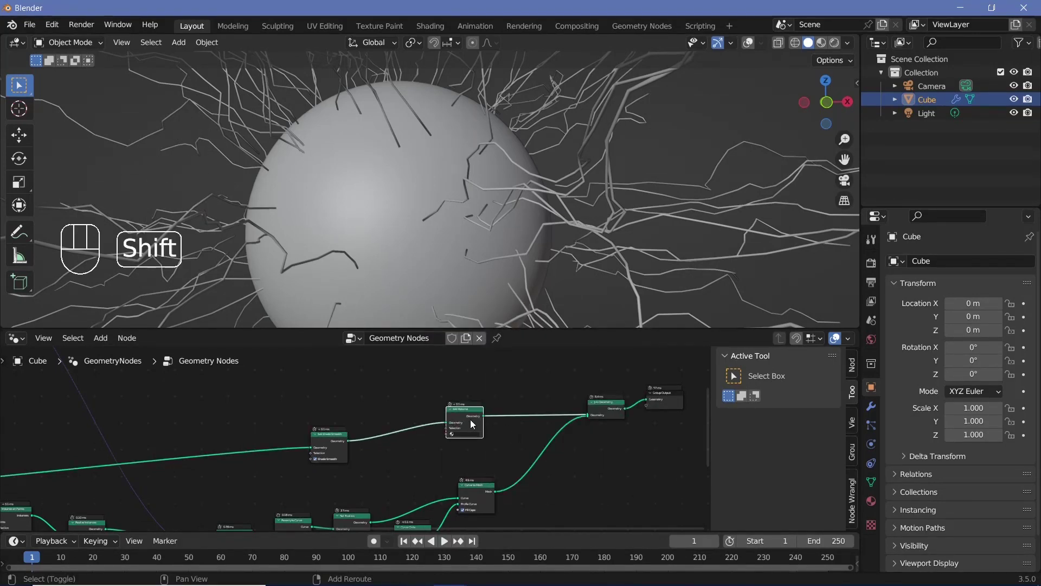
- Add Set Material nodes to both branches and wire them into the output chain
{"action": "key", "text": "shift+d"}
{"action": "scroll", "scroll_direction": "up", "scroll_amount": 3}
{"action": "left_click_drag", "start_coordinate": [541, 435], "coordinate": [930, 515]}
{"action": "left_click", "coordinate": [881, 506]}
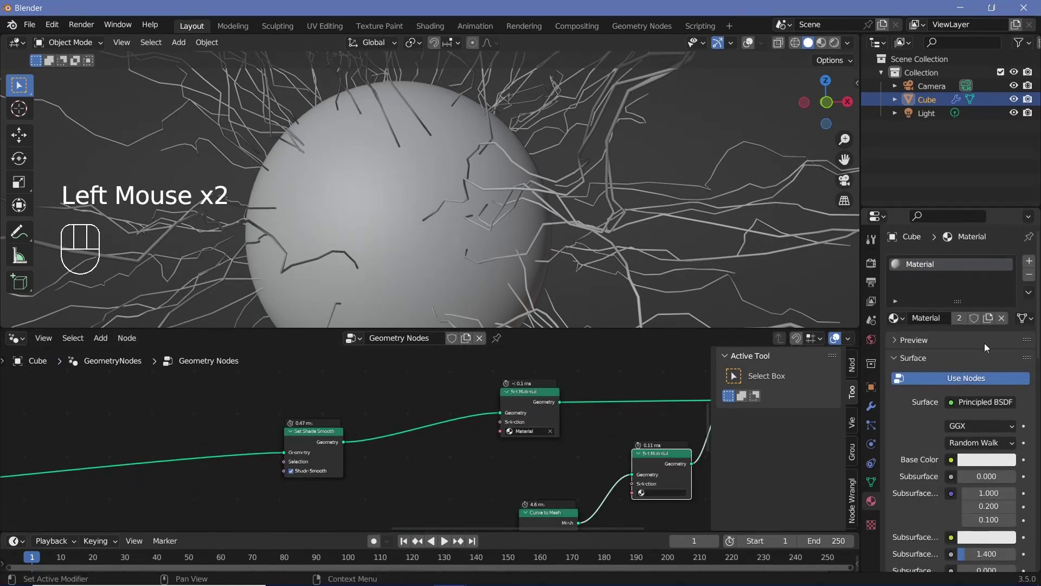
- Create material slots named sphere and arcs and pick them in the Set Material nodes
{"action": "left_click", "coordinate": [1036, 264]}
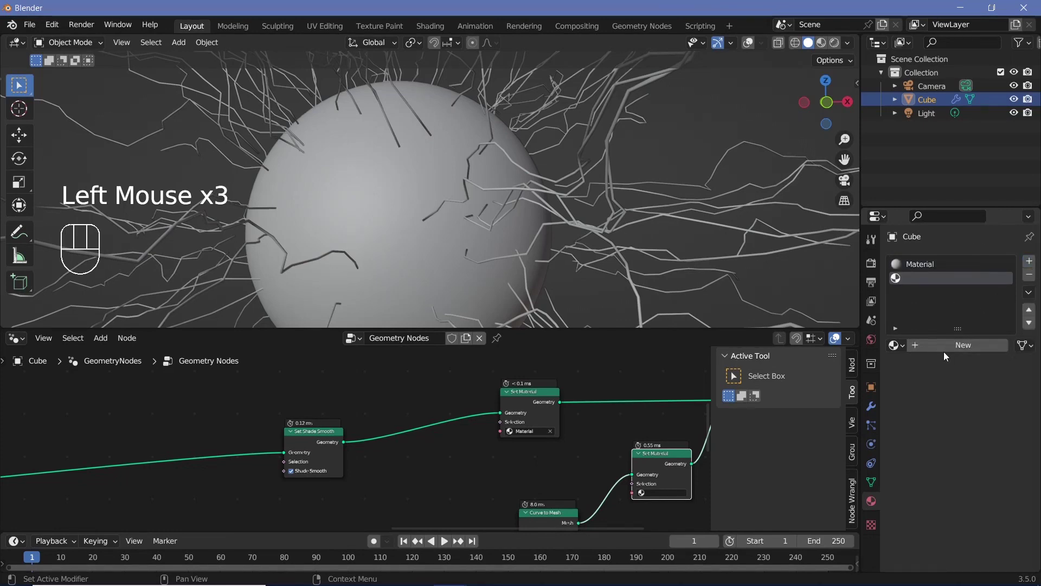
{"action": "left_click_drag", "start_coordinate": [944, 350], "coordinate": [964, 412]}
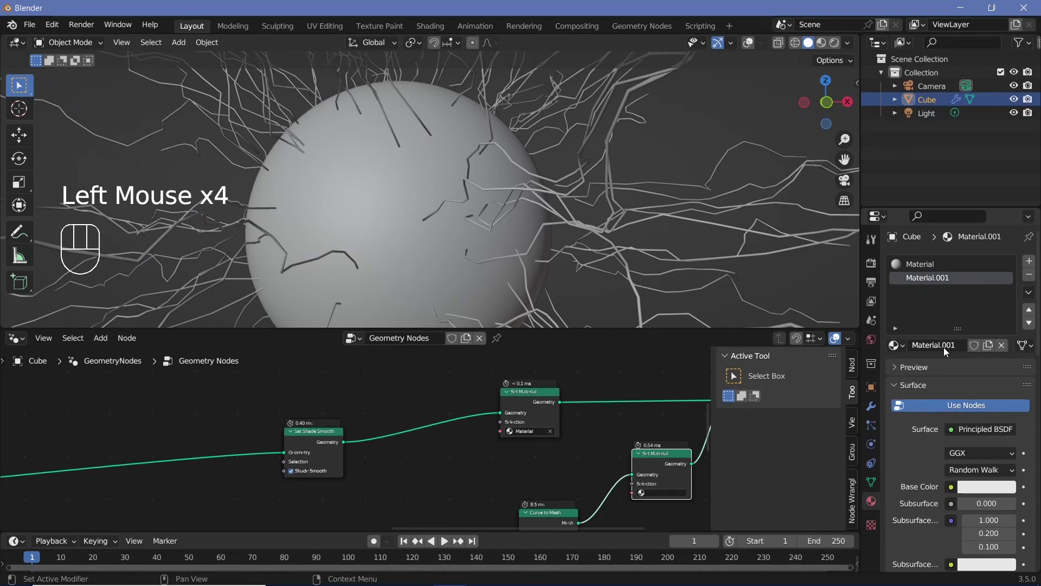
{"action": "left_click_drag", "start_coordinate": [948, 350], "coordinate": [662, 412]}
{"action": "key", "text": "e"}
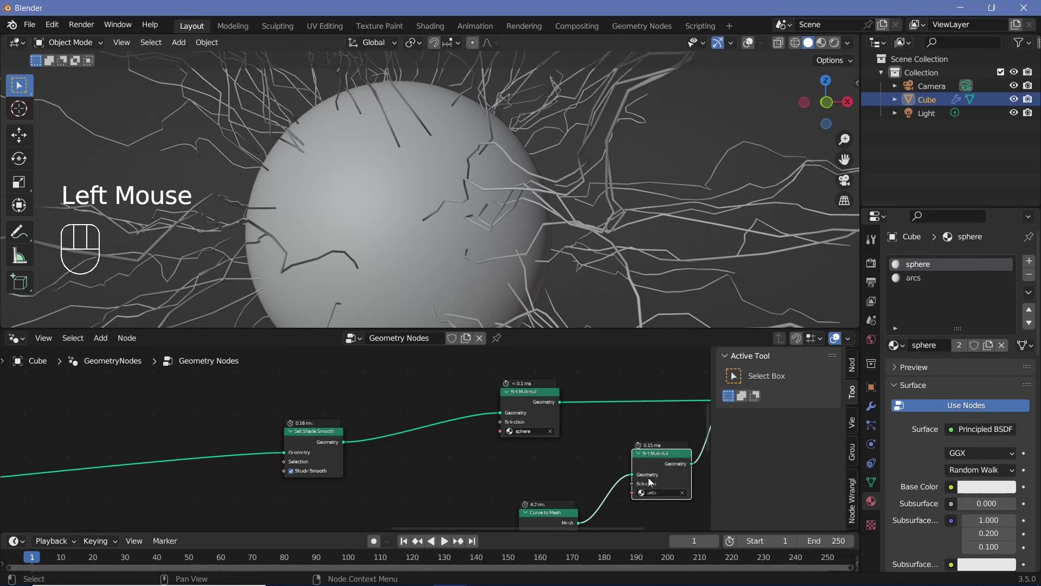
{"action": "left_click", "coordinate": [667, 471]}
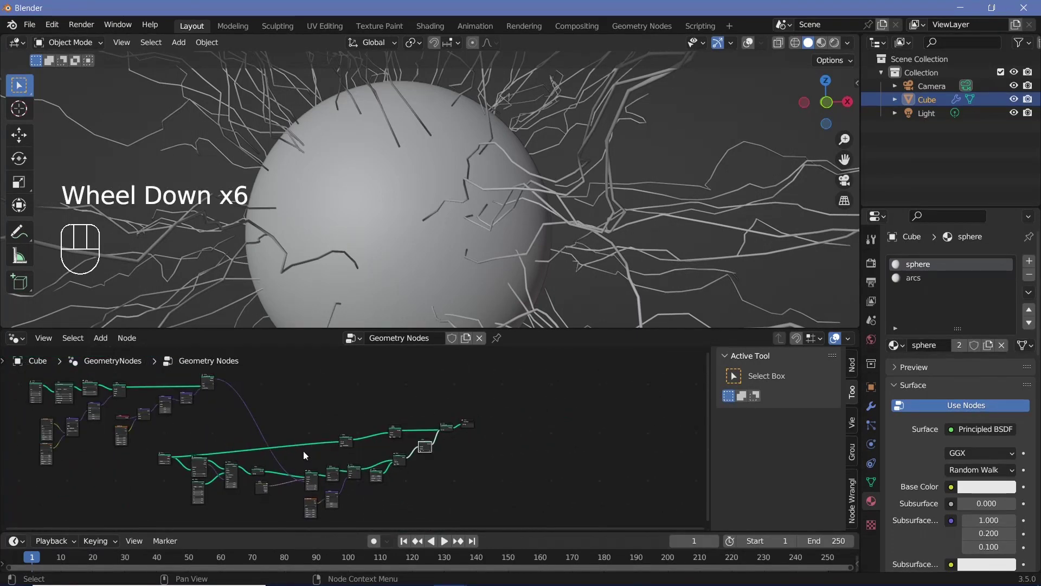
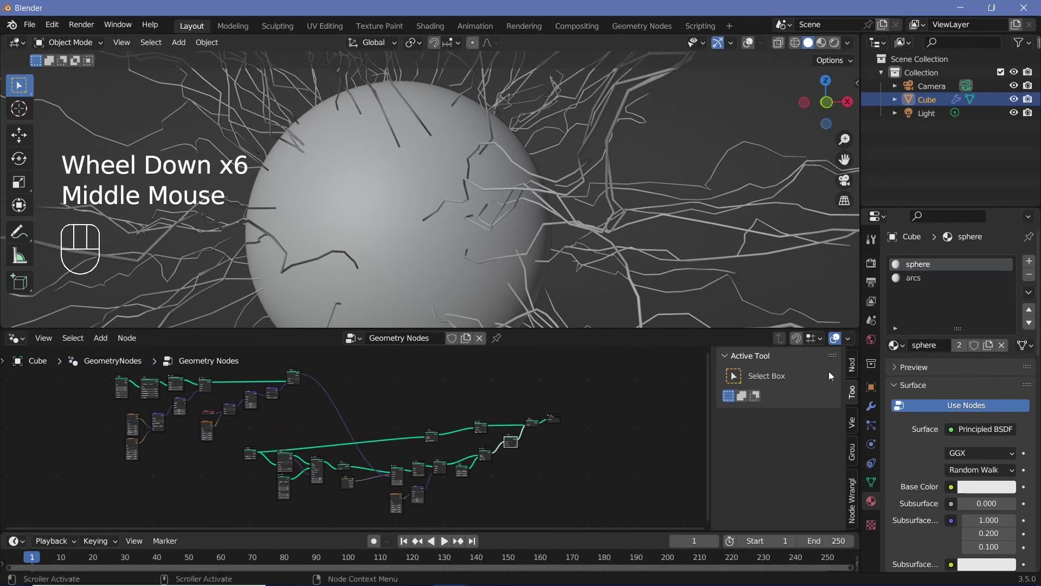
- Enable Ambient Occlusion, Bloom and Screen Space Reflections; output frames 1–150 as FFmpeg MPEG-4 video
{"action": "left_click", "coordinate": [873, 268]}
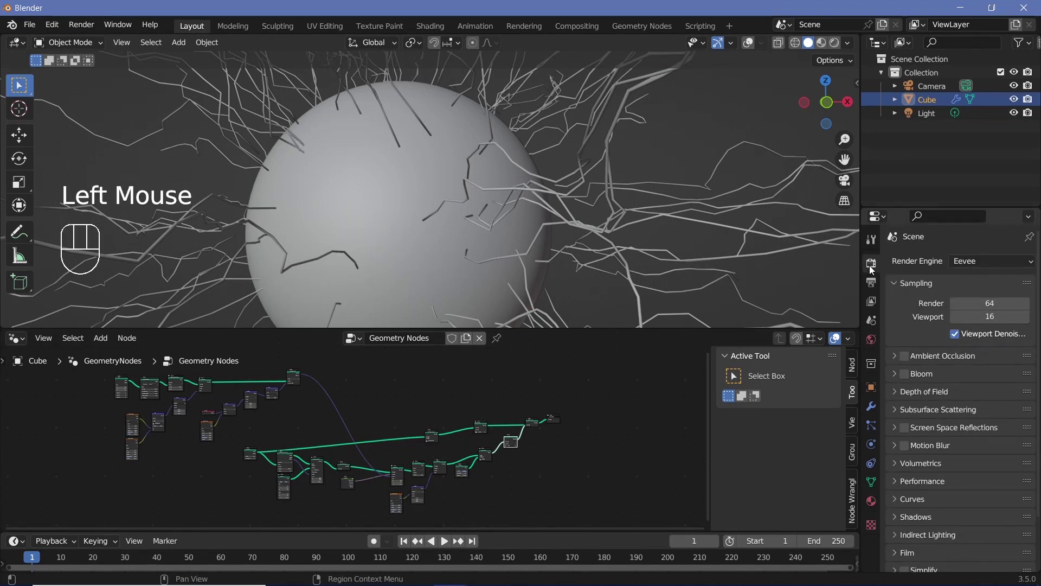
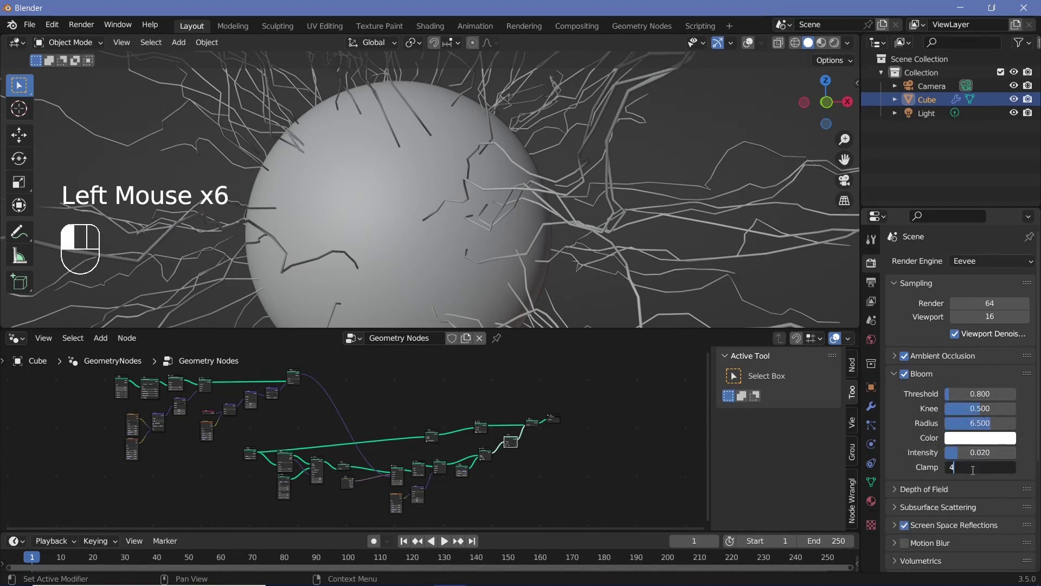
{"action": "left_click", "coordinate": [879, 291]}
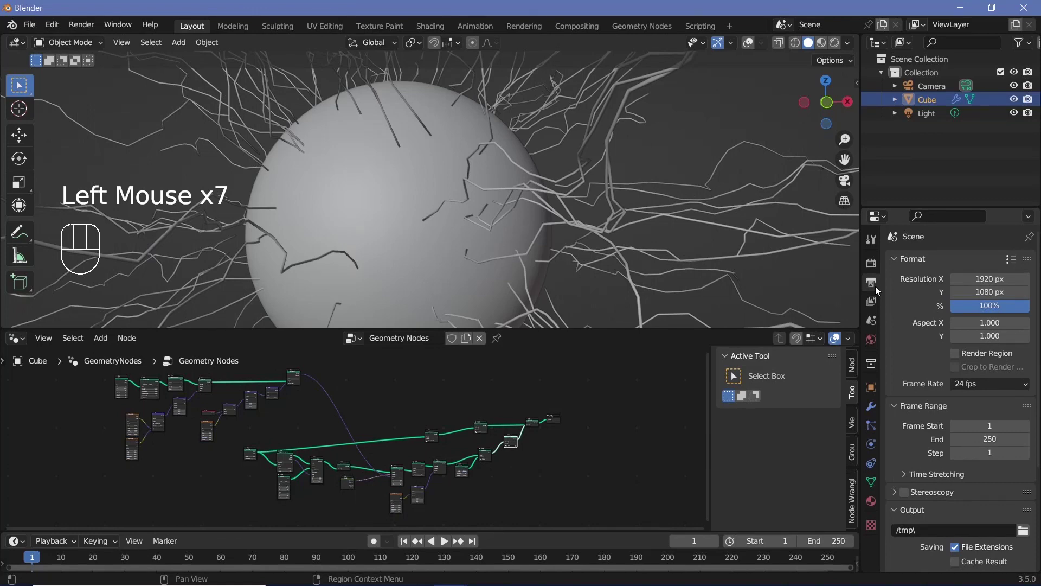
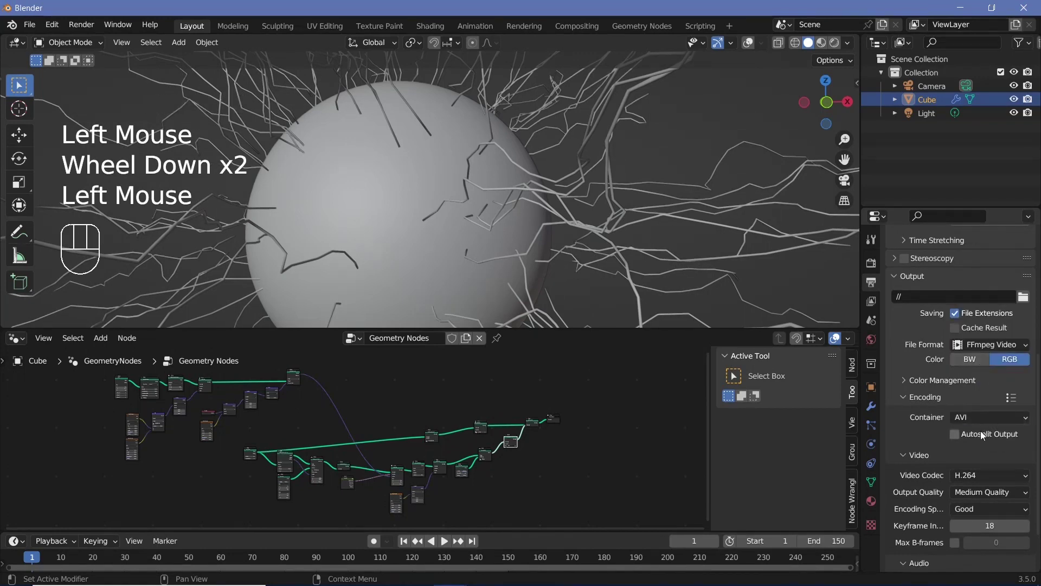
{"action": "left_click_drag", "start_coordinate": [986, 492], "coordinate": [977, 453]}
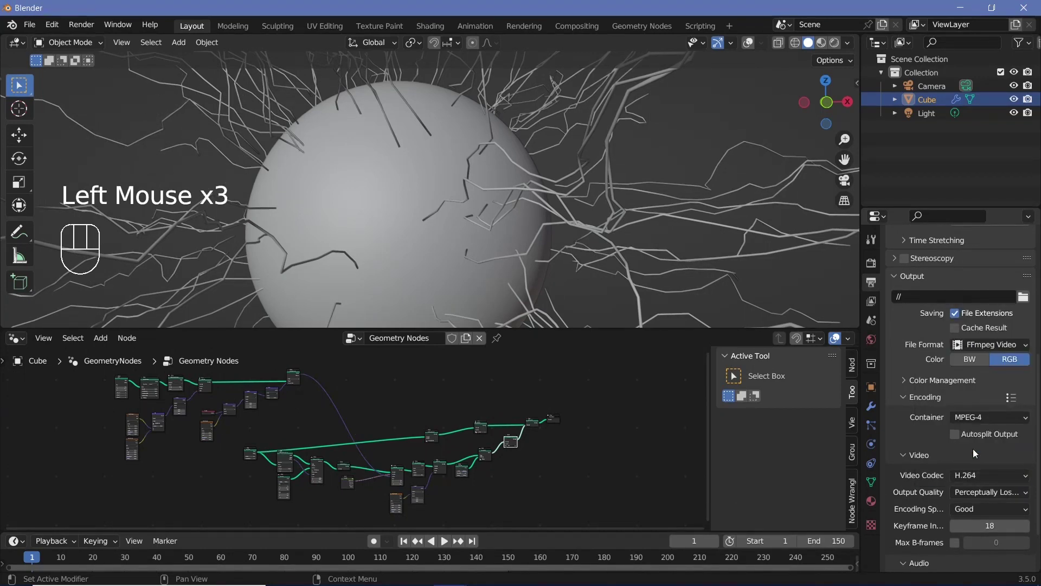
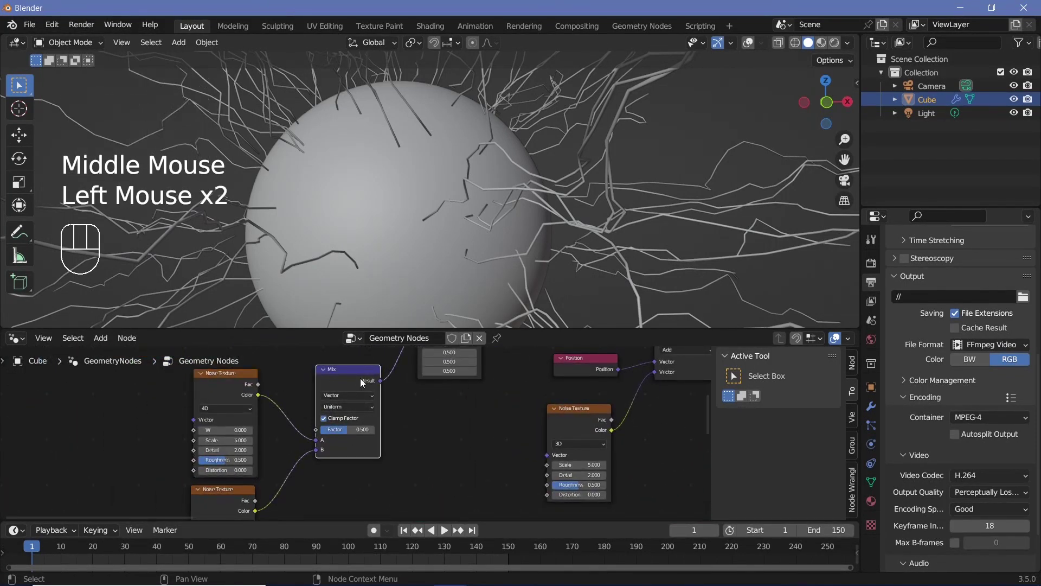
- Set the Mix node to Color and keyframe the first Noise Texture's W at frame 0
{"action": "left_click_drag", "start_coordinate": [355, 397], "coordinate": [340, 431]}
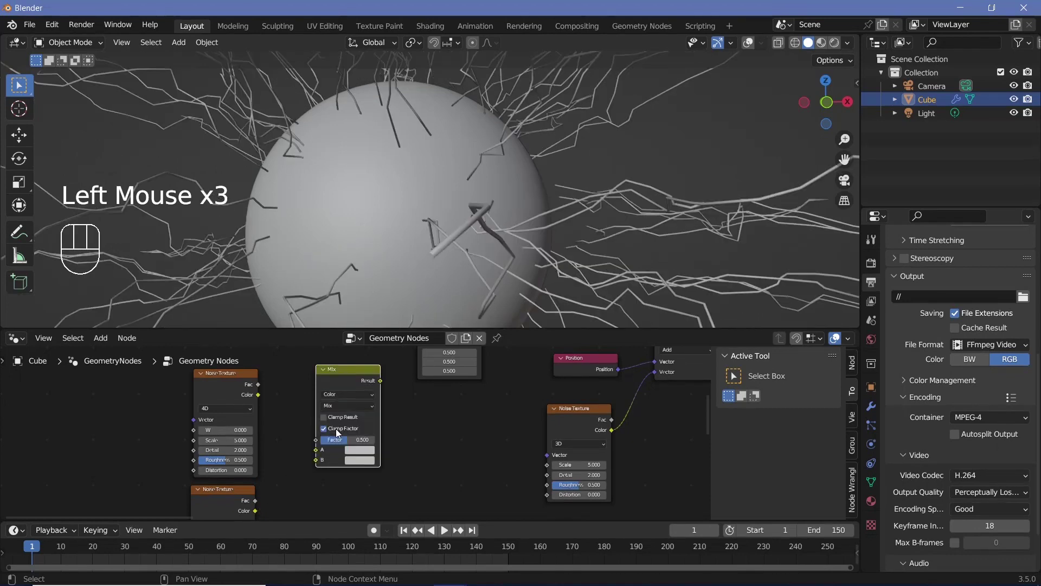
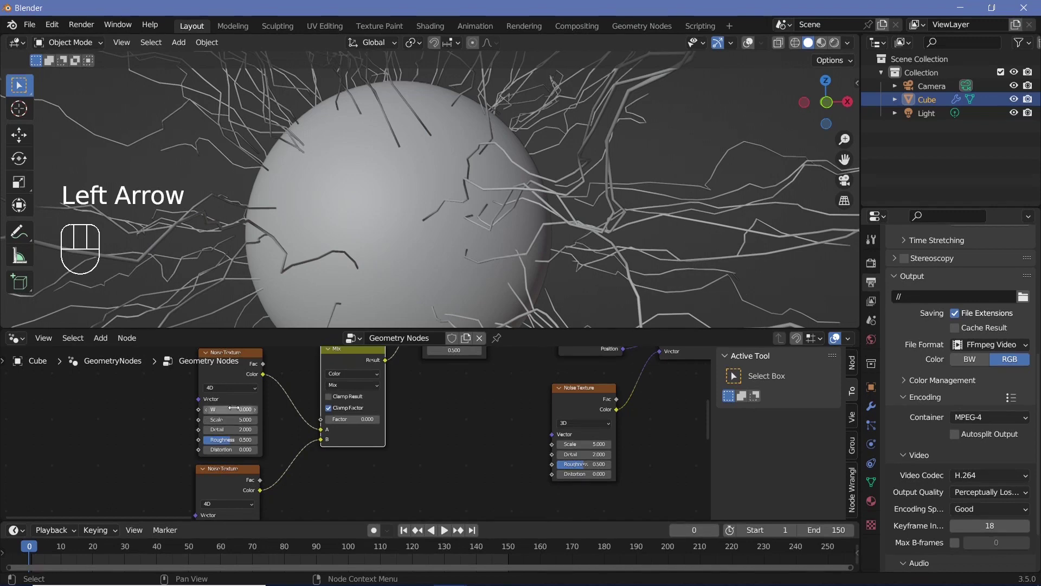
{"action": "key", "text": "i"}
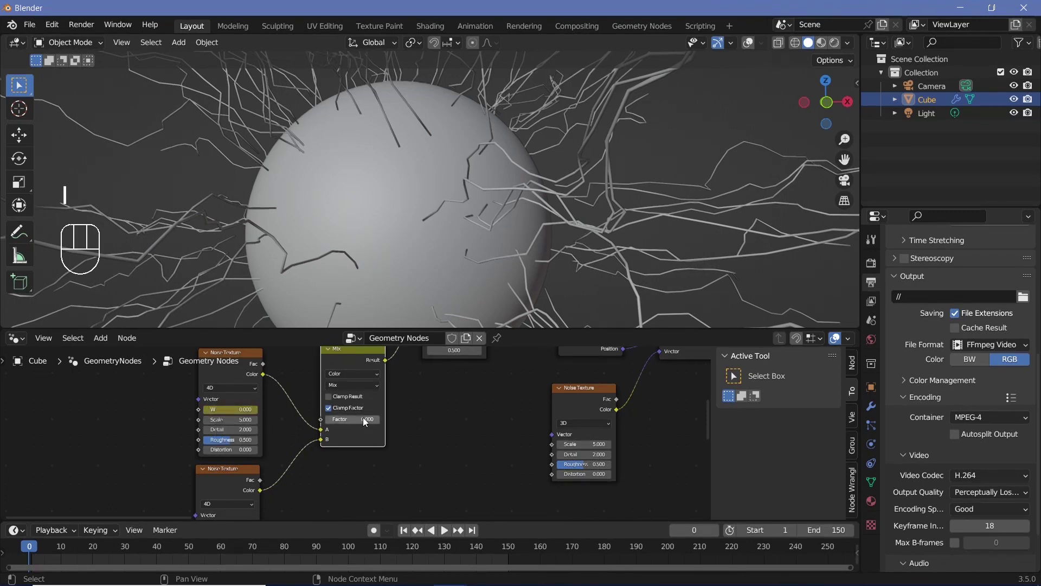
{"action": "key", "text": "i"}
{"action": "middle_click", "coordinate": [376, 402]}
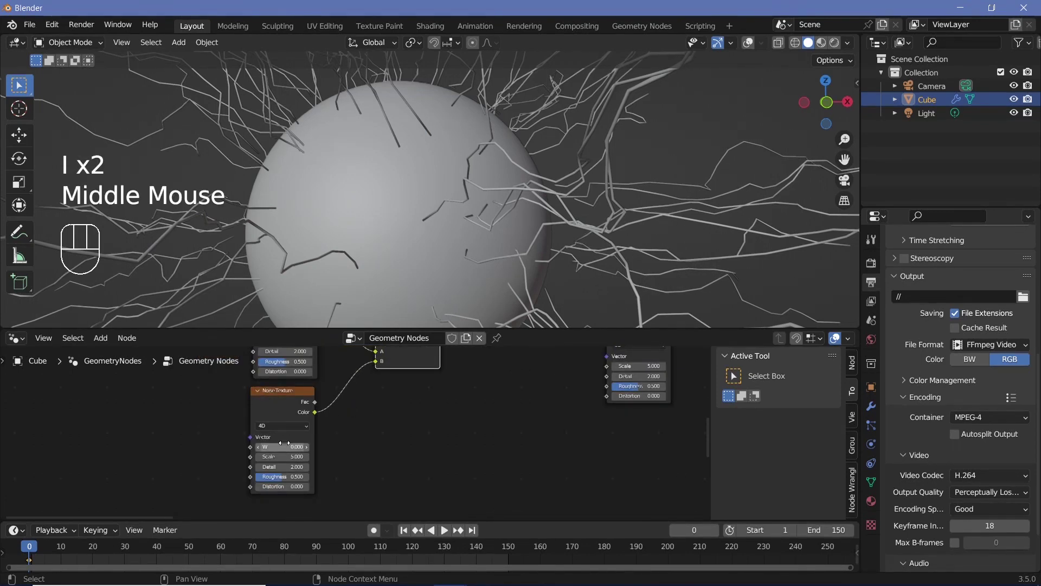
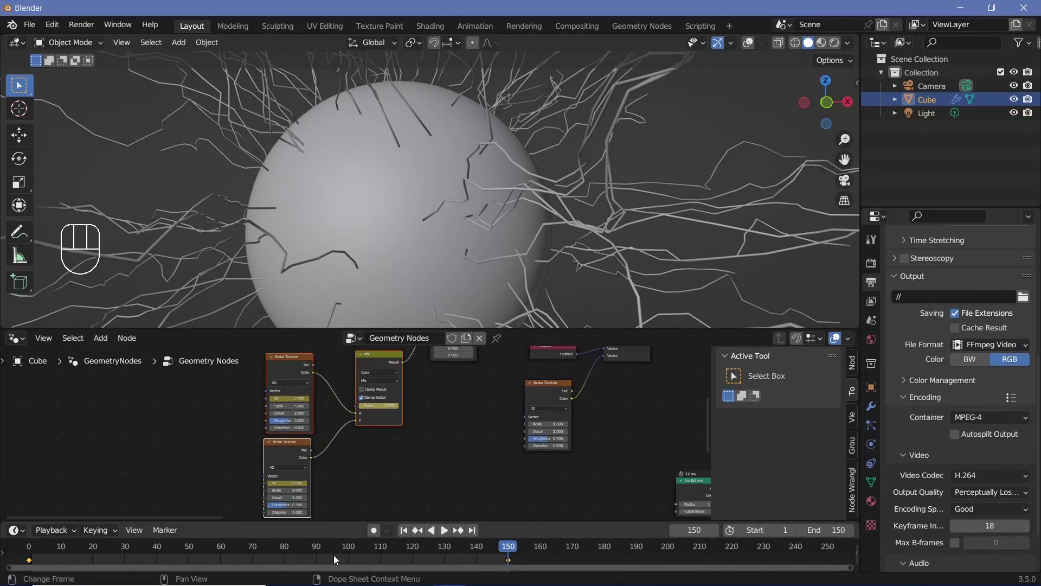
- Set the W keyframes' interpolation with T and play back the animation
{"action": "key", "text": "a"}
{"action": "key", "text": "t"}
{"action": "scroll", "scroll_direction": "down", "scroll_amount": 3}
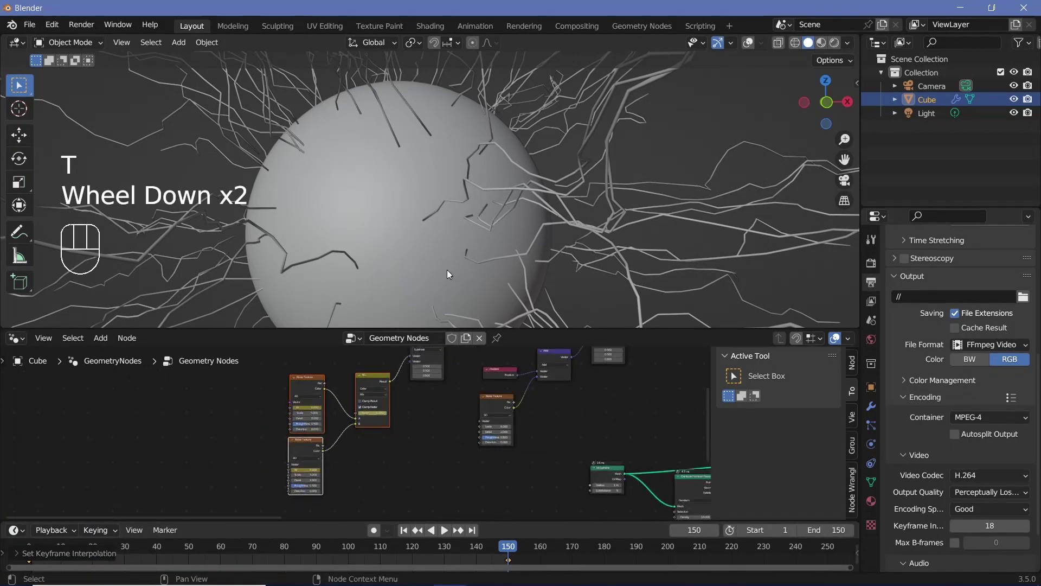
{"action": "key", "text": "space"}
{"action": "scroll", "scroll_direction": "down", "scroll_amount": 3}
{"action": "scroll", "scroll_direction": "up", "scroll_amount": 3}
{"action": "scroll", "scroll_direction": "down", "scroll_amount": 3}
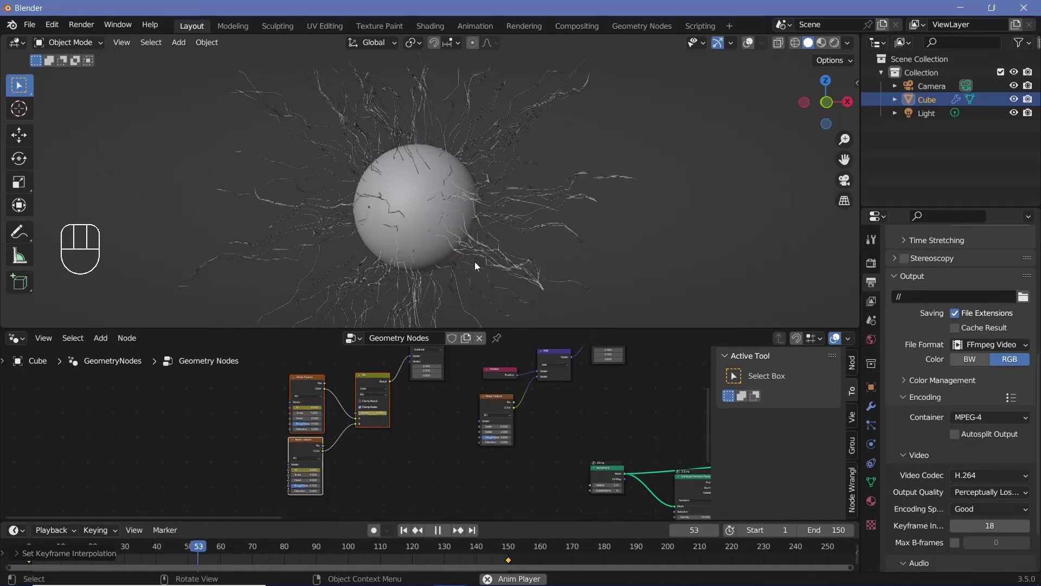
{"action": "key", "text": "space"}
{"action": "key", "text": "space"}
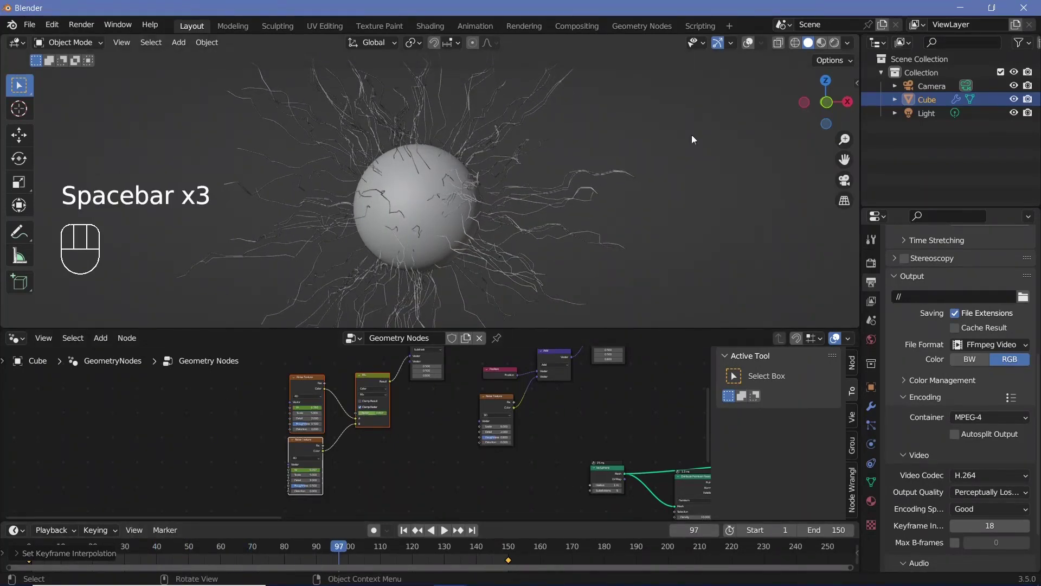
- Shorten the Curve Line end Z to 0.5 m and preview the moving tendrils, then stop playback
{"action": "left_click", "coordinate": [746, 44]}
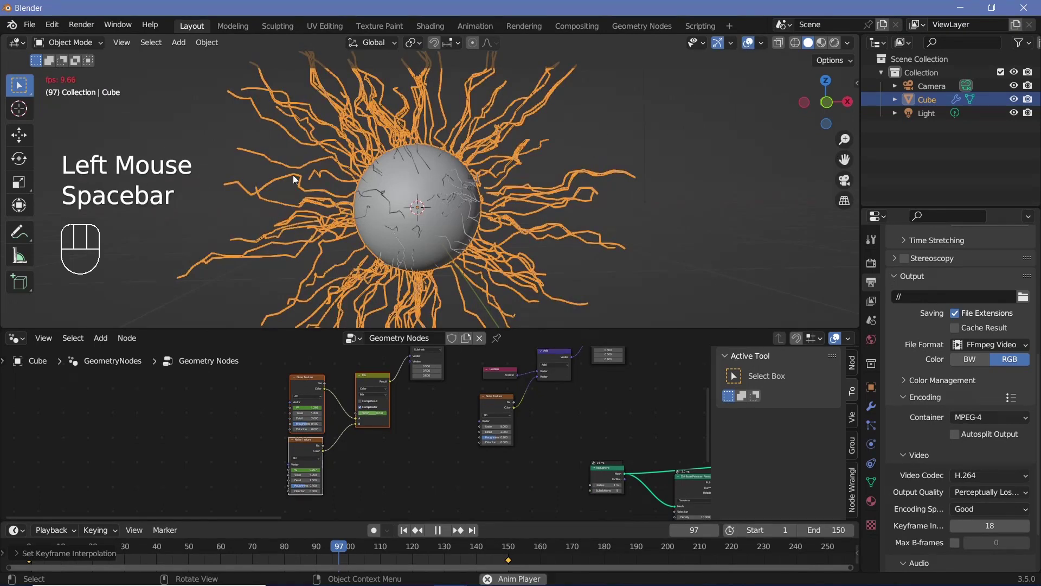
{"action": "key", "text": "space"}
{"action": "key", "text": "space"}
{"action": "left_click_drag", "start_coordinate": [39, 533], "coordinate": [390, 243]}
{"action": "key", "text": "space"}
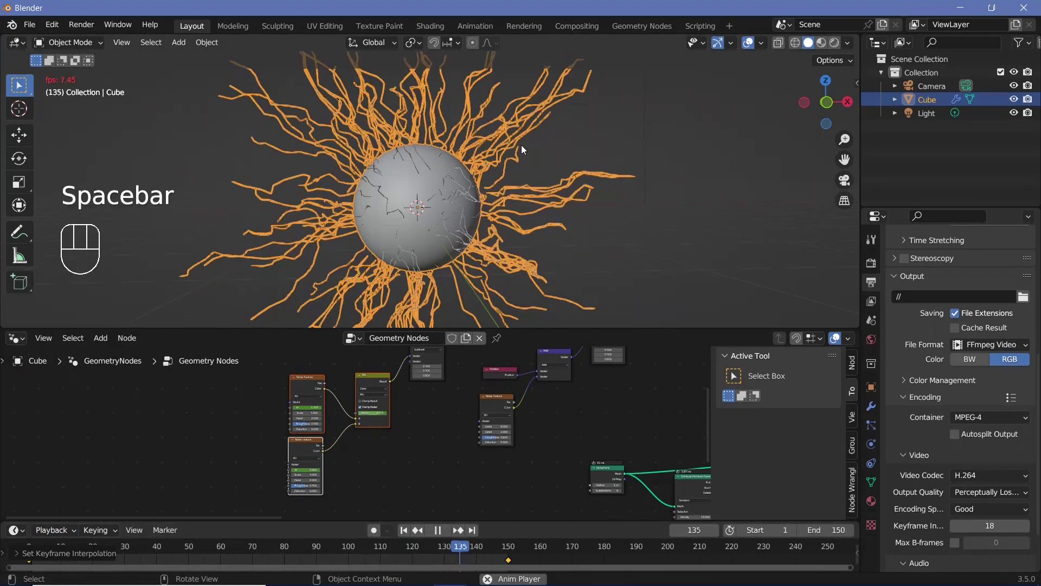
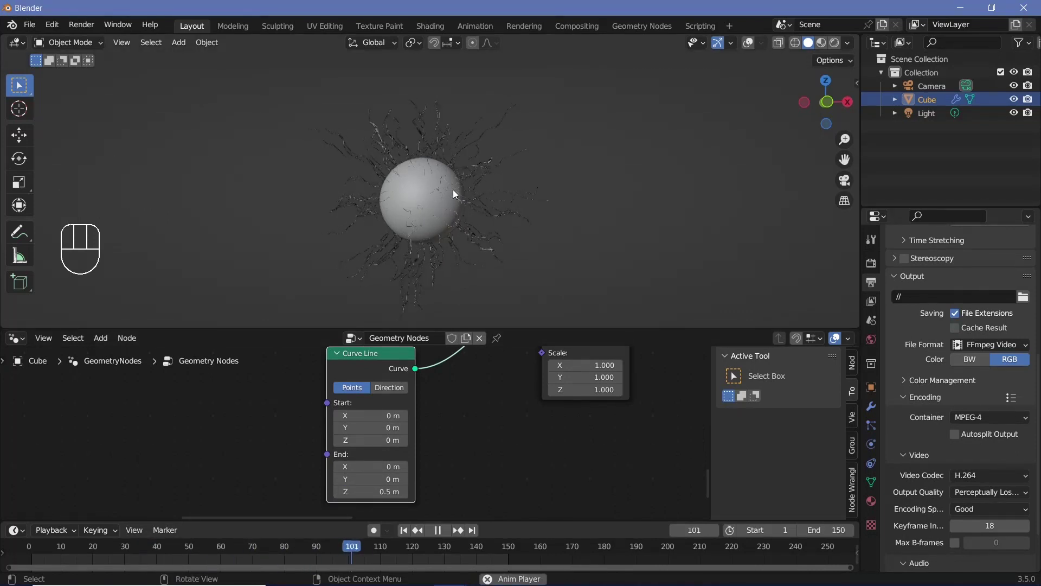
{"action": "key", "text": "space"}
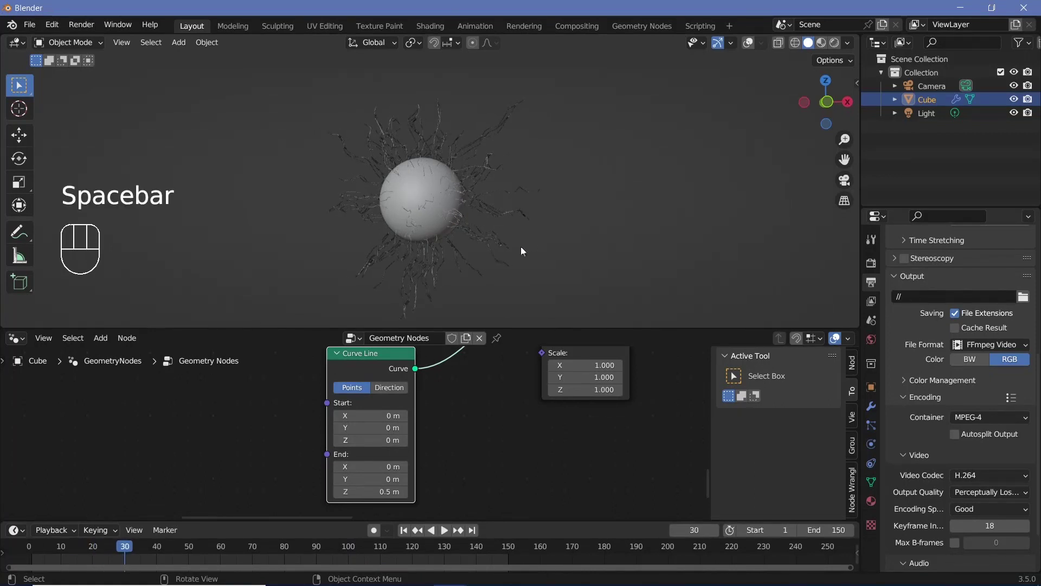
{"action": "scroll", "scroll_direction": "down", "scroll_amount": 3}
{"action": "middle_click", "coordinate": [308, 412]}
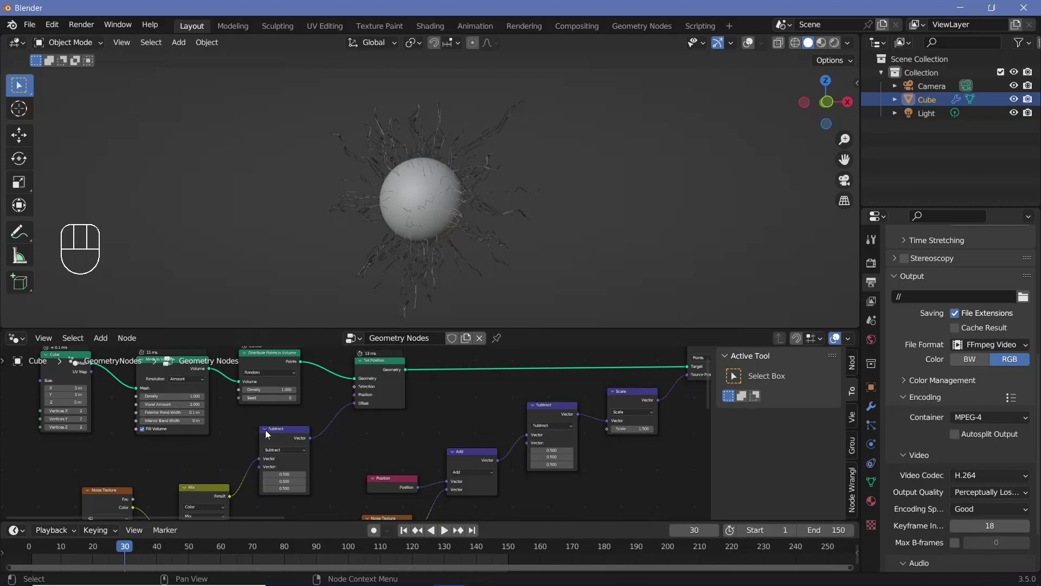
{"action": "left_click", "coordinate": [277, 434]}
{"action": "scroll", "scroll_direction": "down", "scroll_amount": 3}
{"action": "middle_click", "coordinate": [268, 474]}
{"action": "left_click_drag", "start_coordinate": [310, 480], "coordinate": [252, 412]}
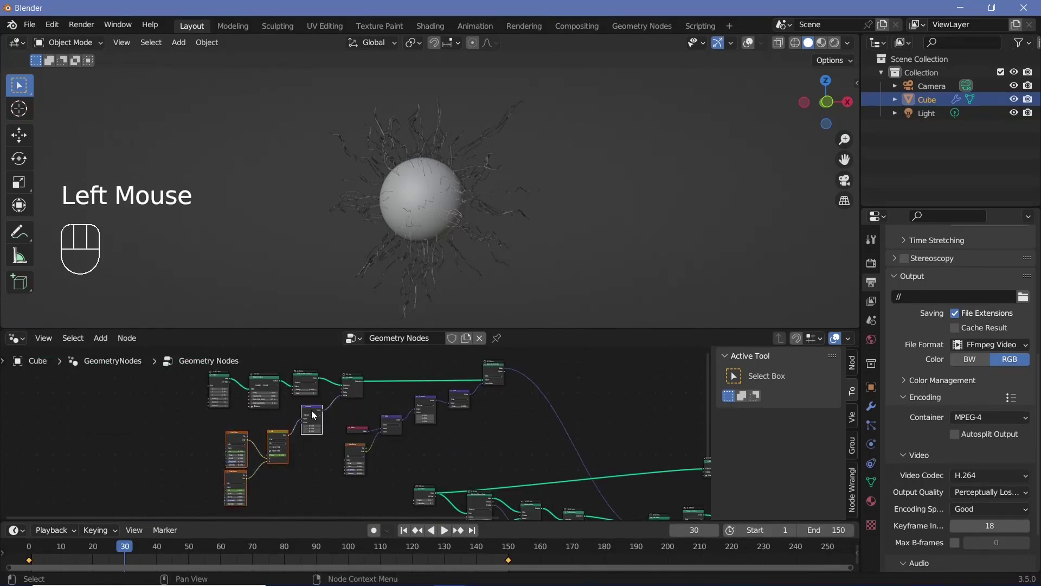
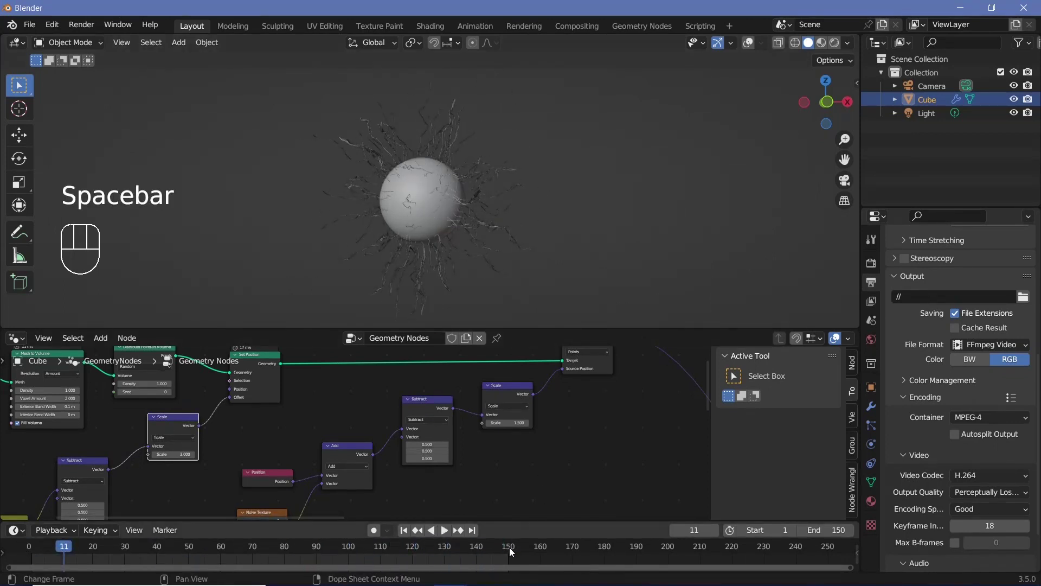
{"action": "left_click", "coordinate": [513, 550]}
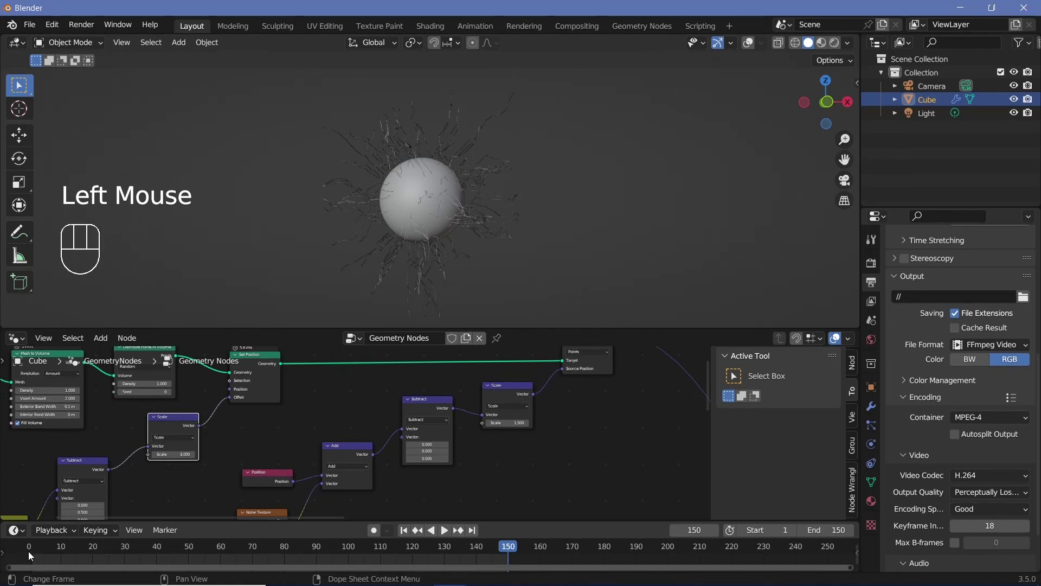
{"action": "left_click", "coordinate": [32, 556]}
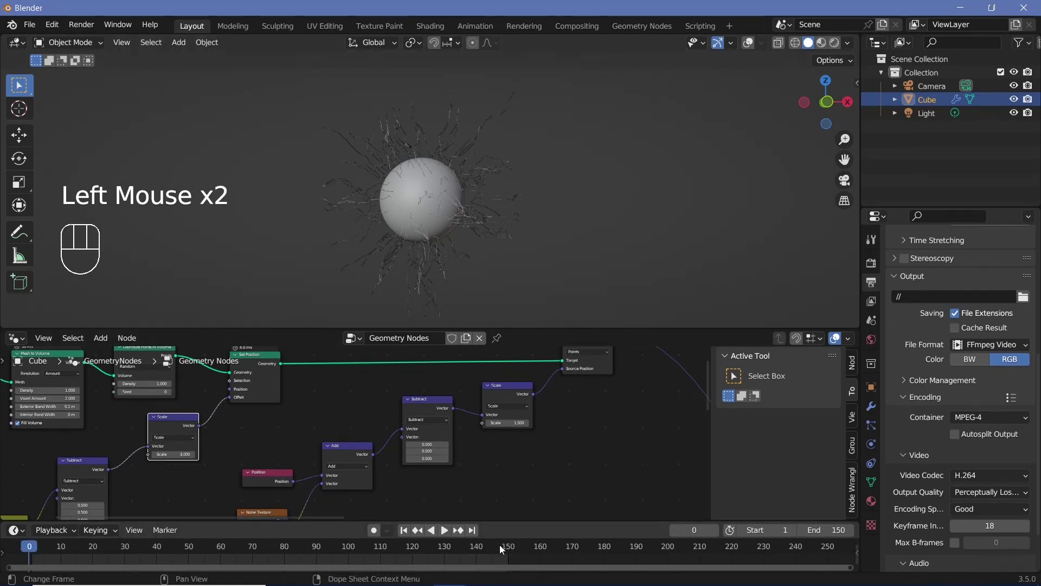
{"action": "left_click", "coordinate": [511, 555]}
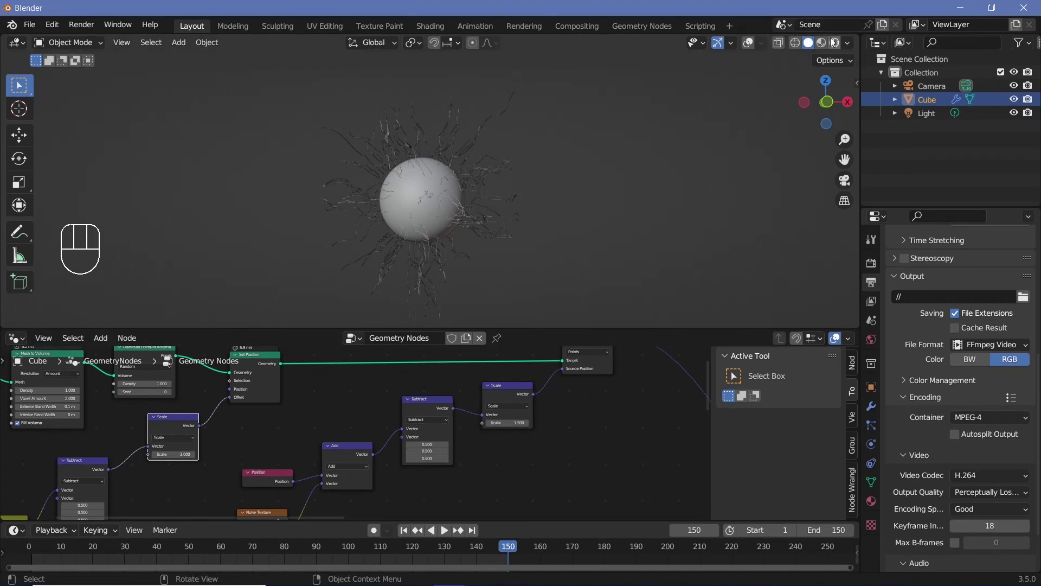
- Switch the viewport to Rendered shading and disable the Light in the outliner
{"action": "left_click", "coordinate": [834, 42]}
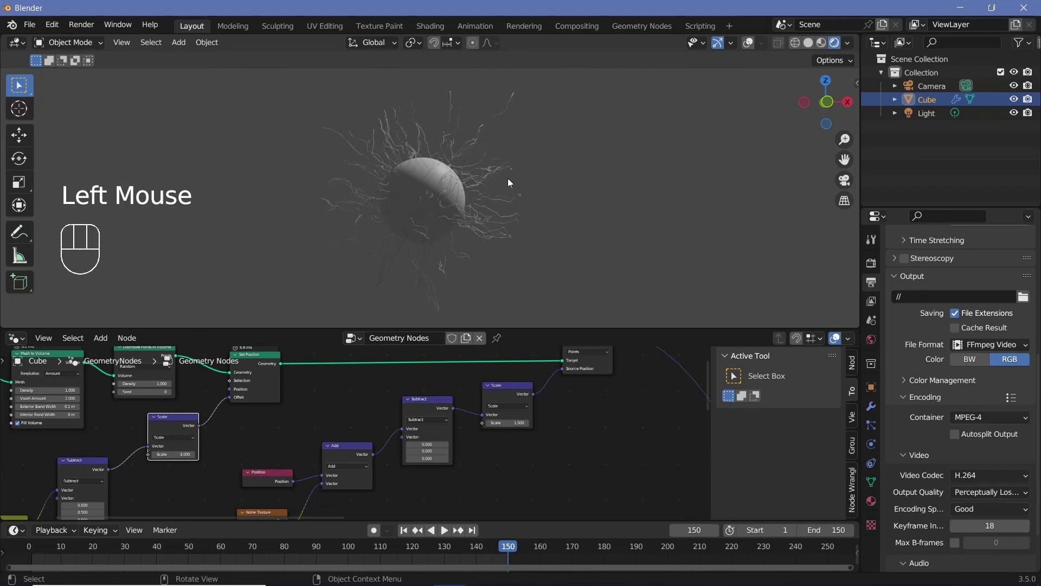
{"action": "left_click", "coordinate": [1018, 116]}
{"action": "left_click", "coordinate": [1035, 117]}
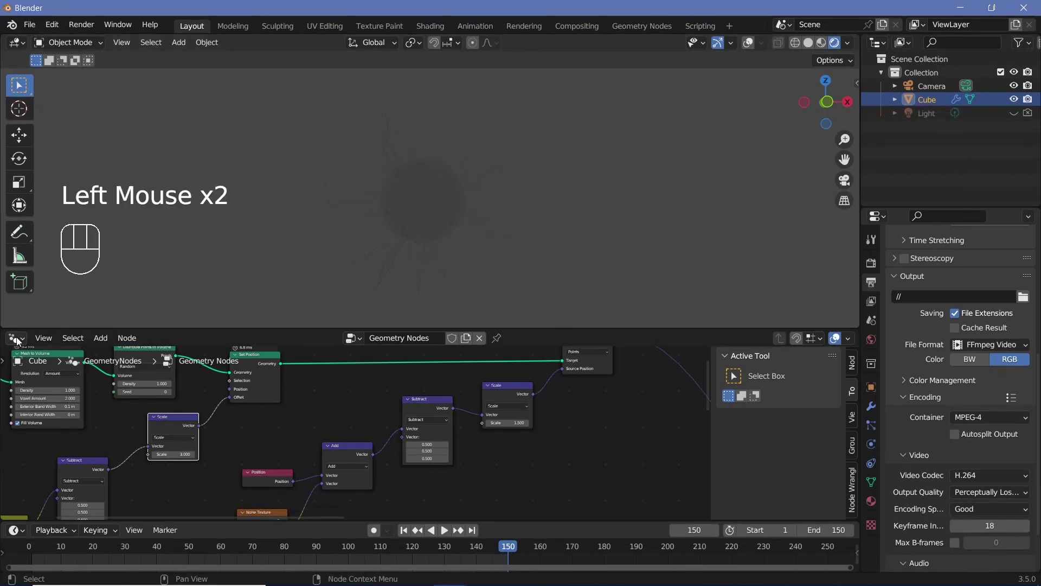
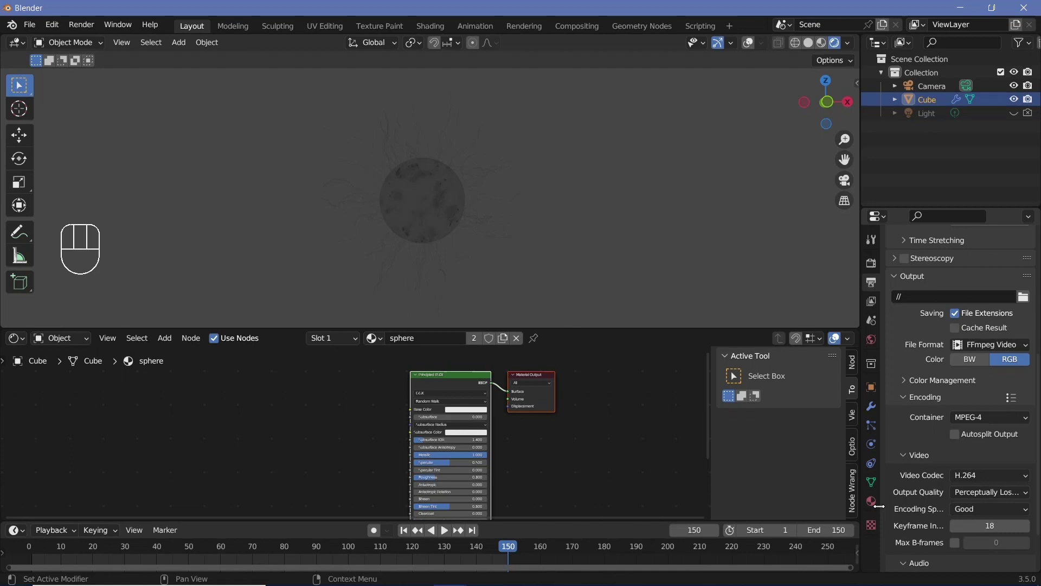
- Add a second material slot with a new material and delete its Principled BSDF node
{"action": "left_click", "coordinate": [875, 506]}
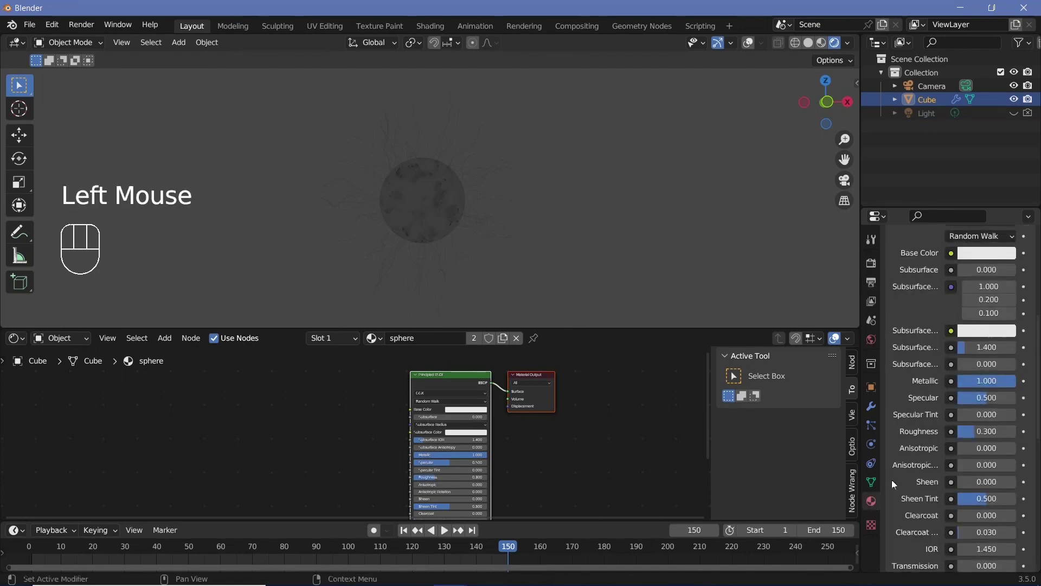
{"action": "scroll", "scroll_direction": "up", "scroll_amount": 3}
{"action": "left_click", "coordinate": [925, 284]}
{"action": "scroll", "scroll_direction": "down", "scroll_amount": 3}
{"action": "scroll", "scroll_direction": "down", "scroll_amount": 3}
{"action": "left_click_drag", "start_coordinate": [967, 423], "coordinate": [966, 433]}
{"action": "left_click_drag", "start_coordinate": [387, 401], "coordinate": [427, 399]}
{"action": "left_click", "coordinate": [455, 384]}
{"action": "key", "text": "x"}
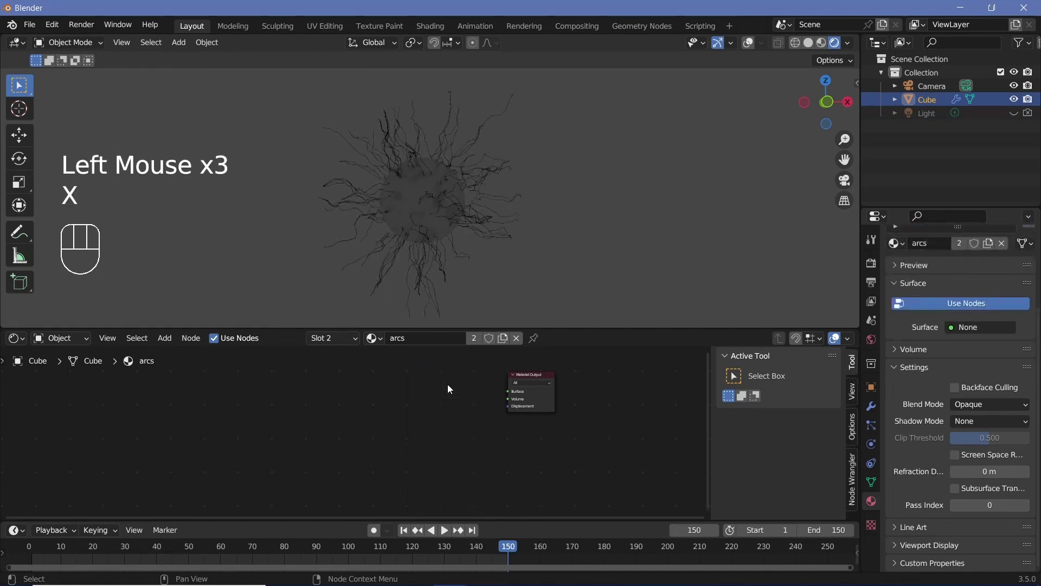
- Drive the arcs material with an Emission shader set to cyan at strength 500
{"action": "key", "text": "shift+a"}
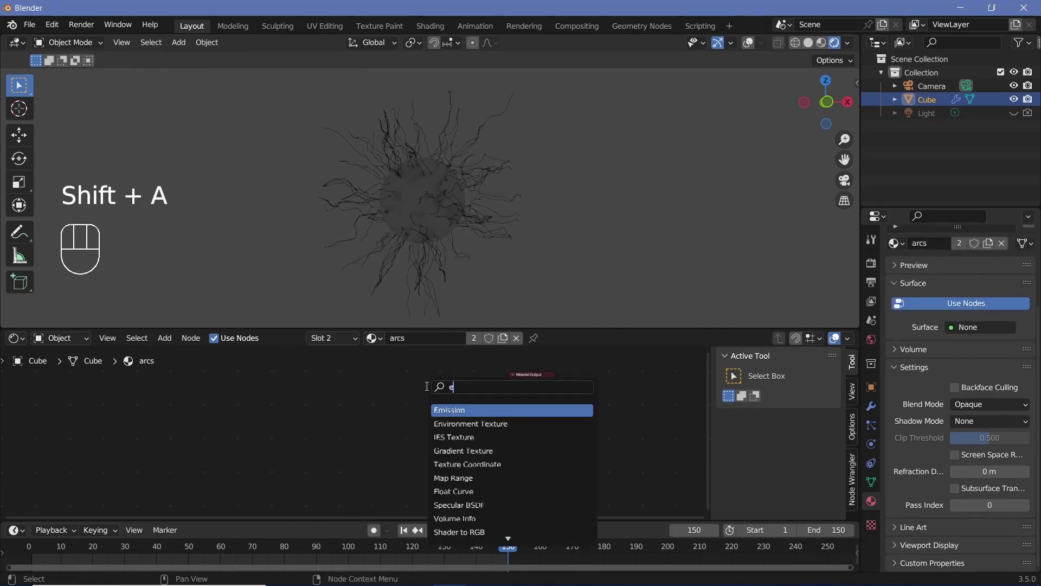
{"action": "left_click_drag", "start_coordinate": [446, 410], "coordinate": [509, 406]}
{"action": "scroll", "scroll_direction": "up", "scroll_amount": 3}
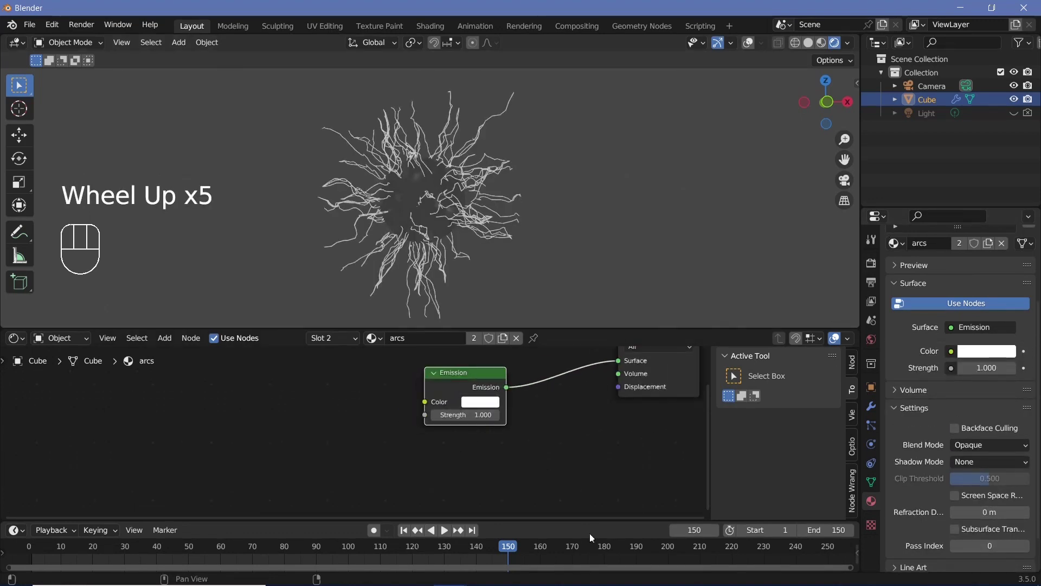
{"action": "left_click", "coordinate": [483, 407]}
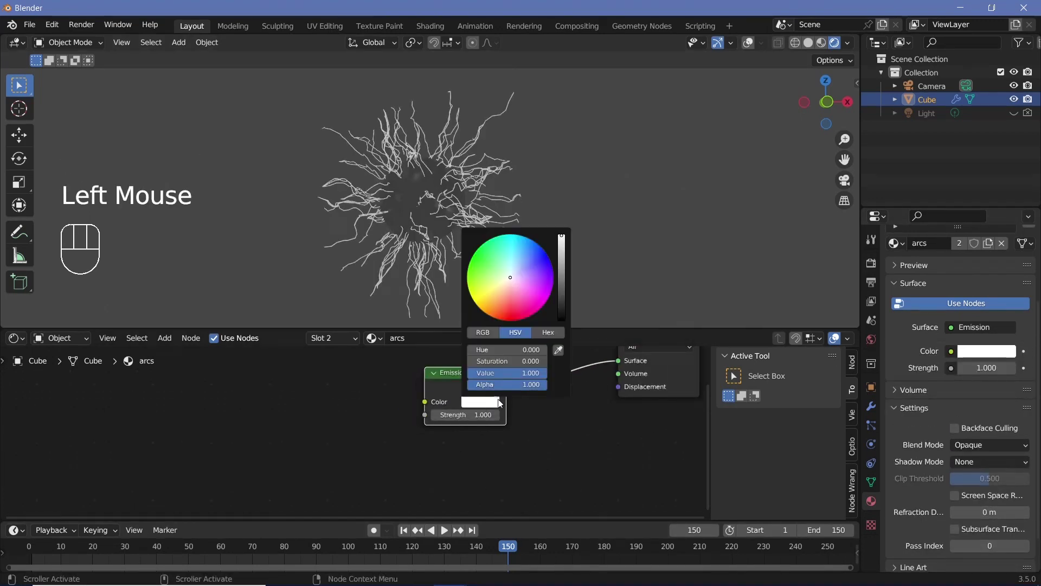
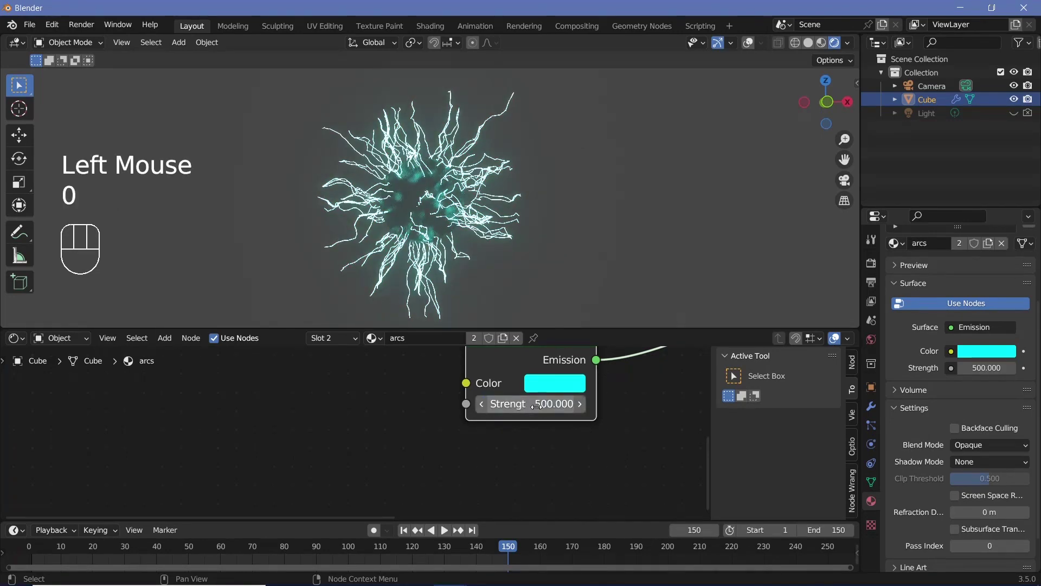
{"action": "scroll", "scroll_direction": "up", "scroll_amount": 3}
{"action": "scroll", "scroll_direction": "up", "scroll_amount": 3}
{"action": "scroll", "scroll_direction": "down", "scroll_amount": 3}
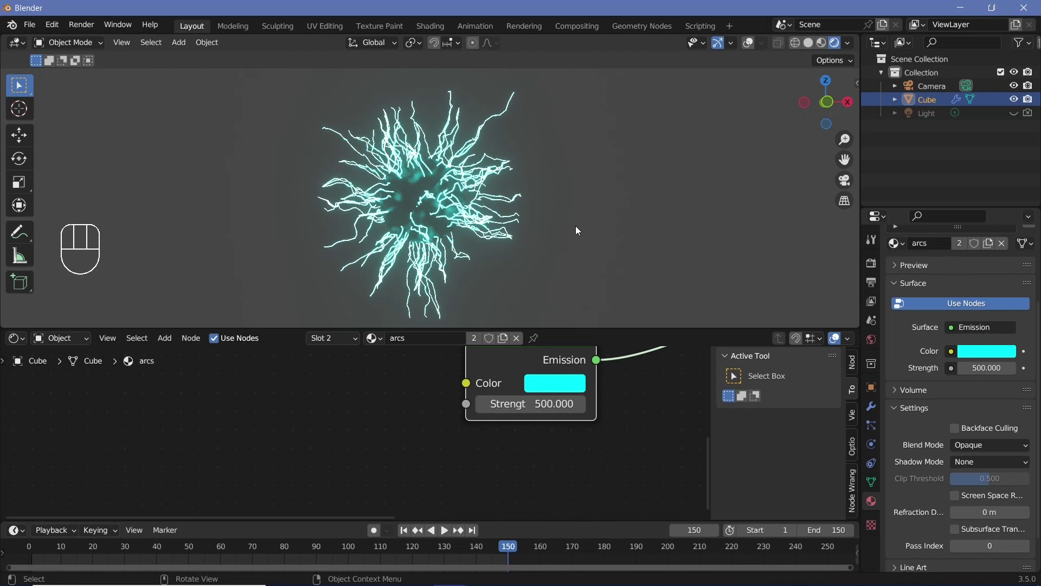
- Set the world background colour to black
{"action": "left_click", "coordinate": [874, 347]}
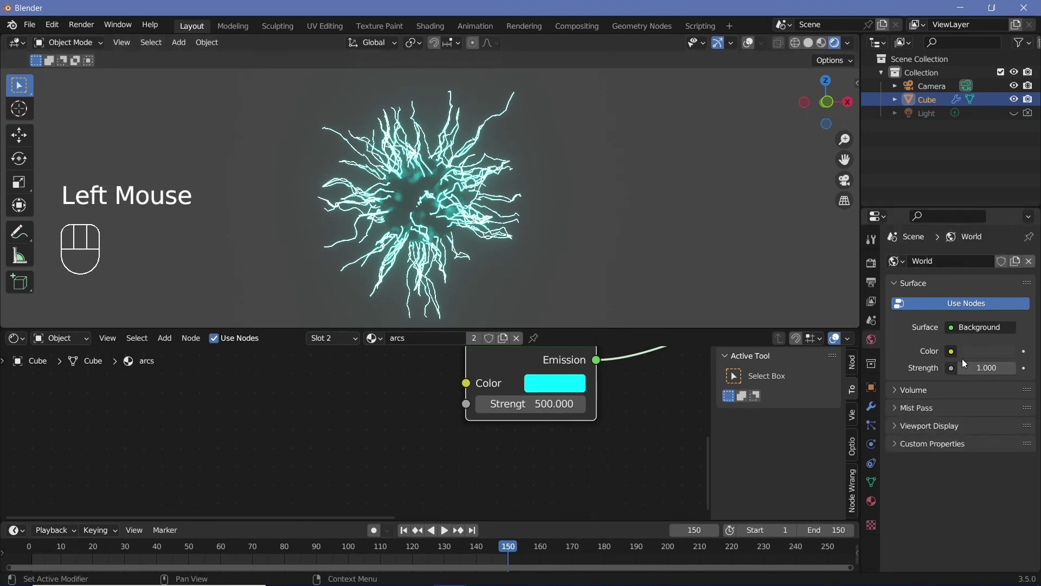
{"action": "left_click", "coordinate": [975, 357]}
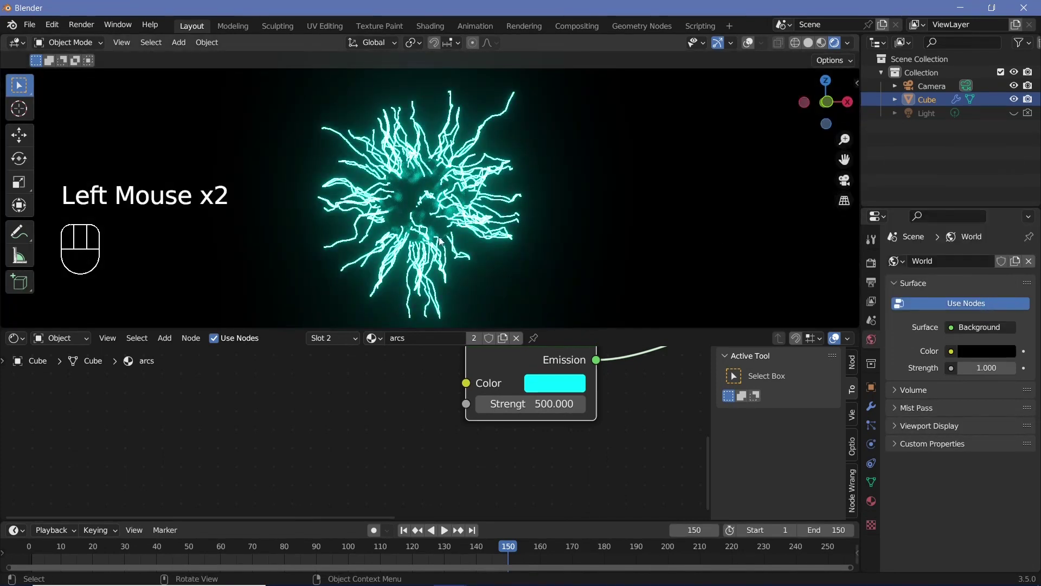
{"action": "left_click_drag", "start_coordinate": [537, 220], "coordinate": [554, 240]}
- Play the animation and orbit around the glowing sphere, then select the camera
{"action": "key", "text": "space"}
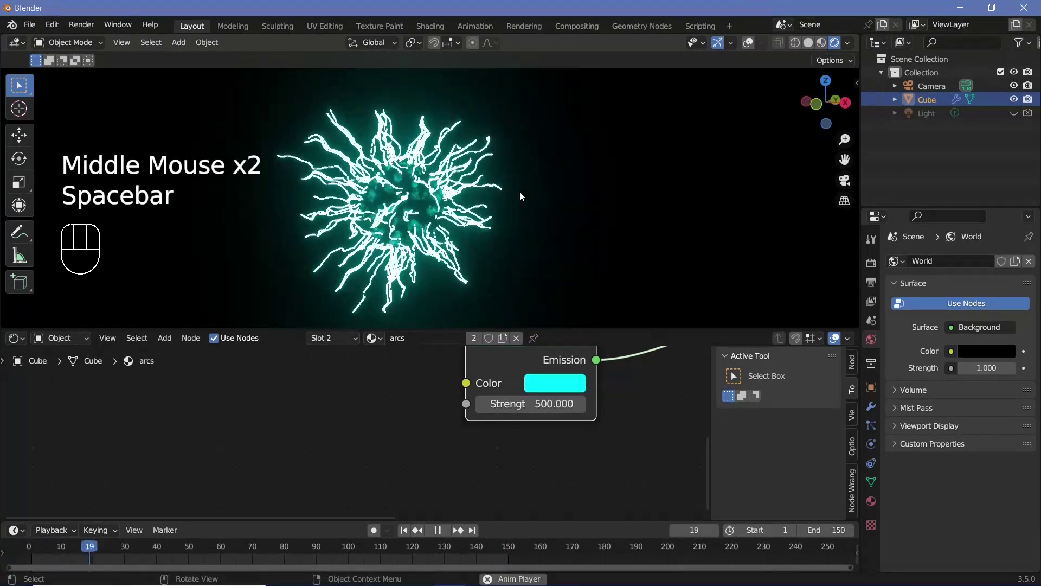
{"action": "left_click_drag", "start_coordinate": [457, 223], "coordinate": [487, 208]}
{"action": "key", "text": "space"}
{"action": "key", "text": "space"}
{"action": "scroll", "scroll_direction": "down", "scroll_amount": 3}
{"action": "left_click_drag", "start_coordinate": [485, 214], "coordinate": [494, 207]}
{"action": "left_click", "coordinate": [933, 87]}
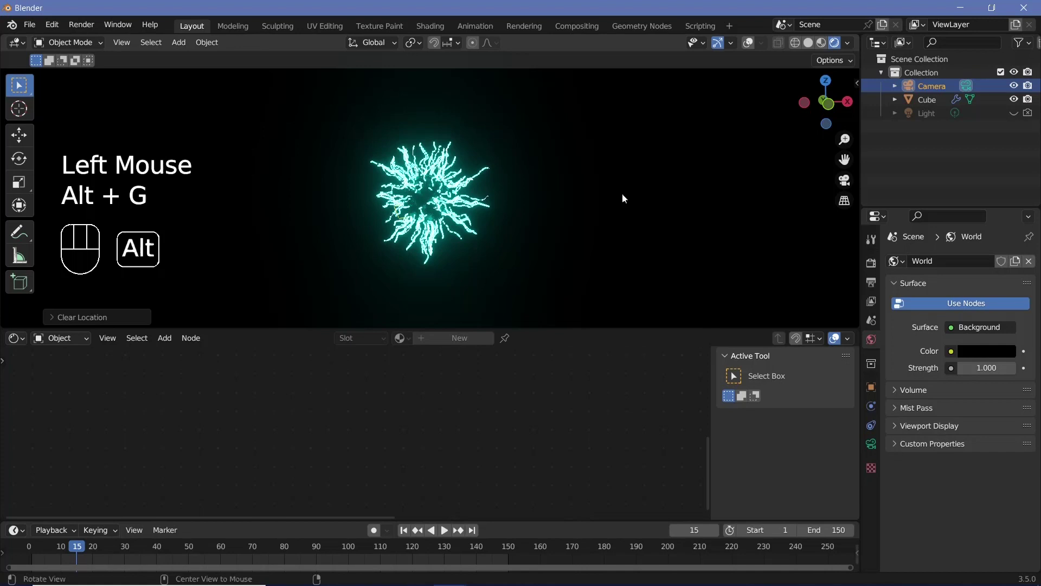
- Move and rotate the camera in camera view so the sphere sits inside the frame
{"action": "key", "text": "alt+g"}
{"action": "key", "text": "alt+r"}
{"action": "key", "text": "r"}
{"action": "key", "text": "g"}
{"action": "key", "text": "KP_0"}
{"action": "key", "text": "space"}
{"action": "key", "text": "space"}
{"action": "key", "text": "g"}
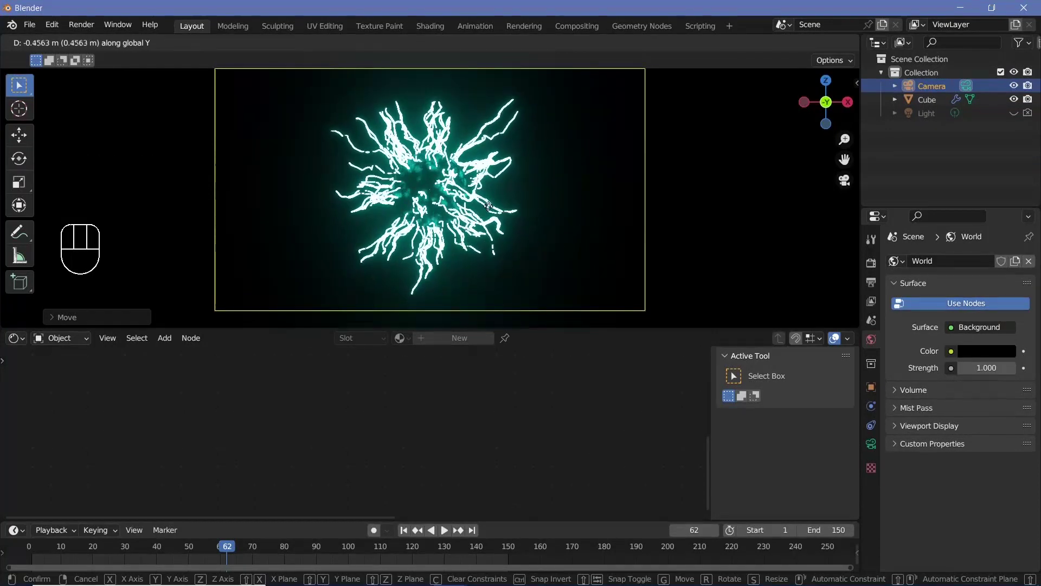
{"action": "key", "text": "space"}
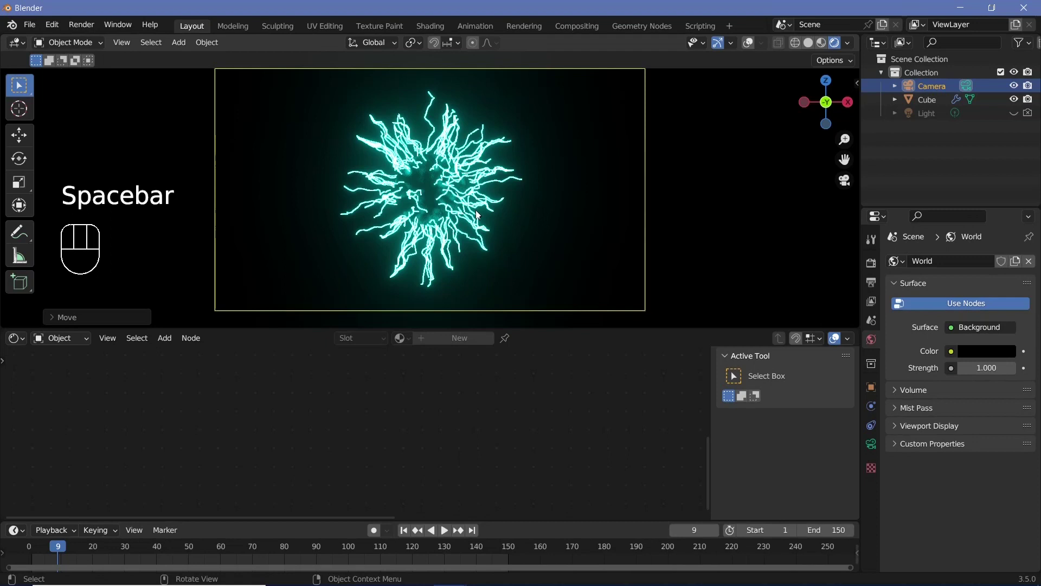
- Add a plane rotated 90° on X, moved behind the sphere and scaled up as a backdrop
{"action": "key", "text": "shift+a"}
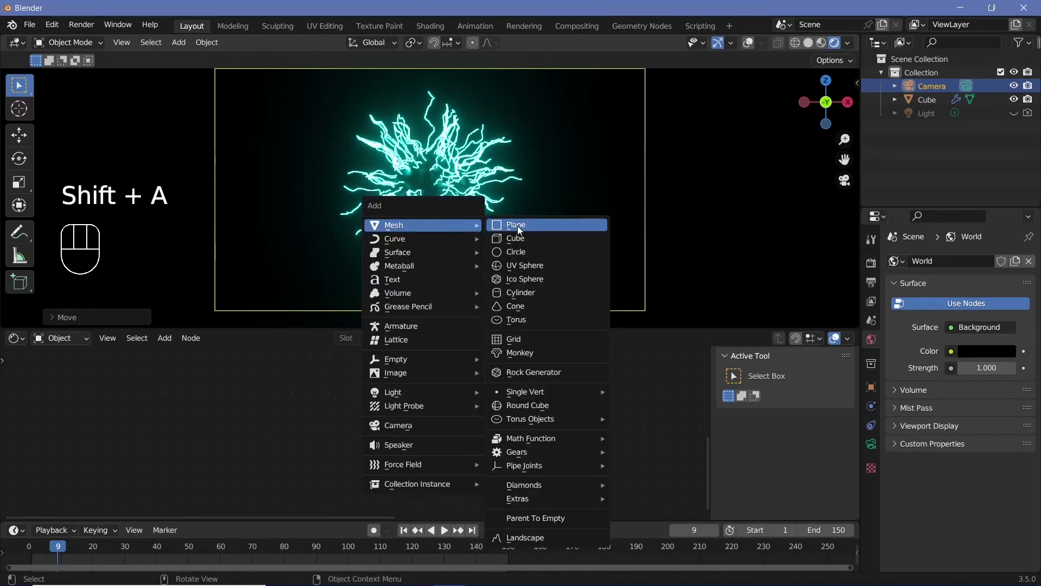
{"action": "key", "text": "r"}
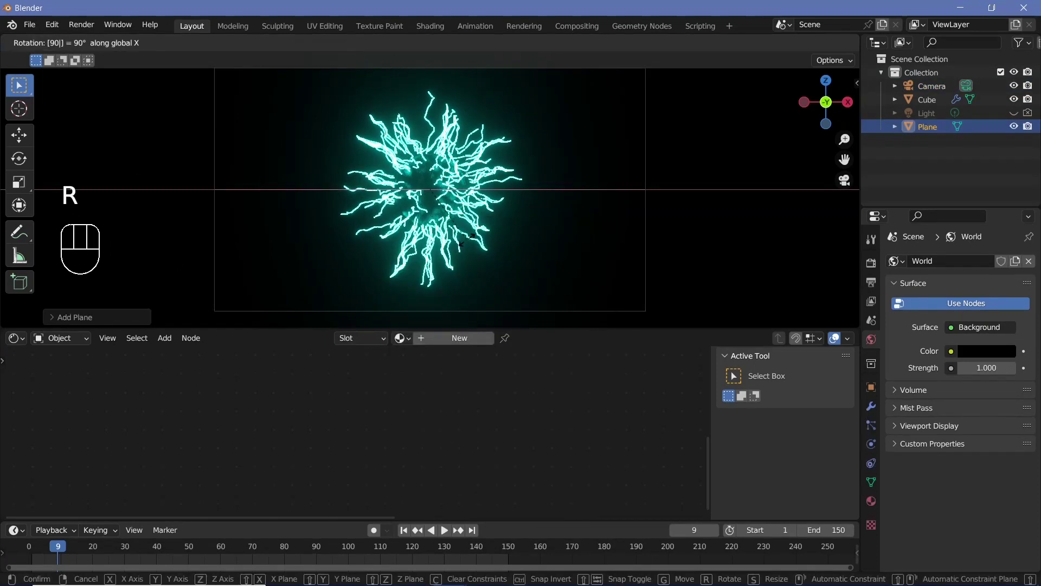
{"action": "key", "text": "s"}
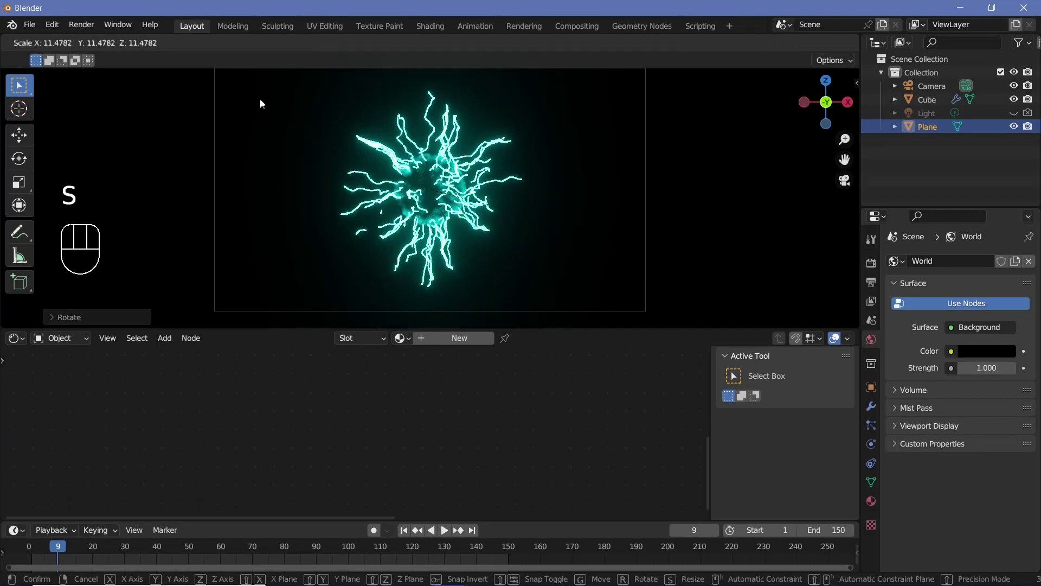
{"action": "key", "text": "g"}
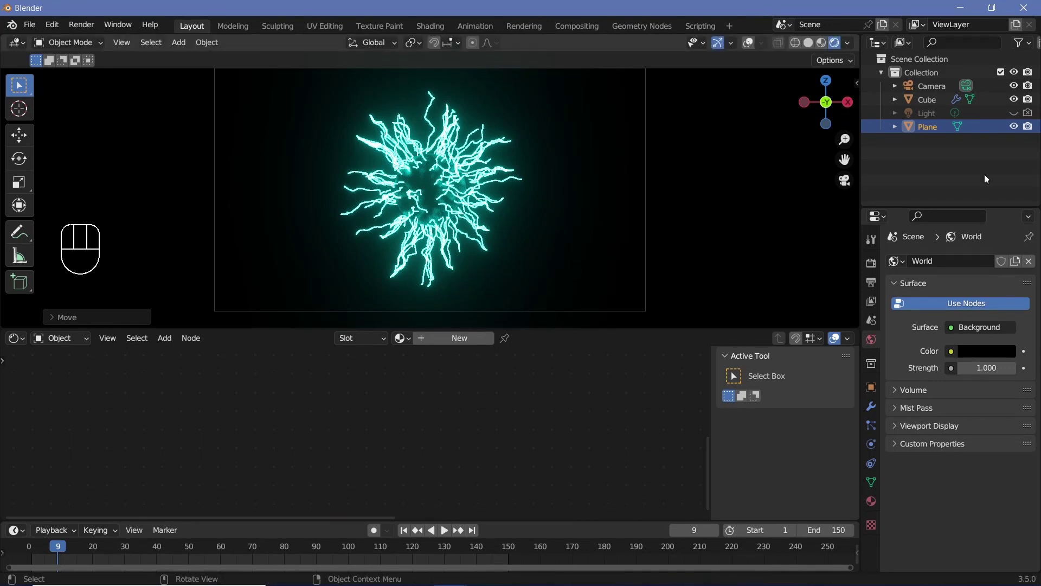
- Enable the light and make it cyan with 300 W power
{"action": "left_click", "coordinate": [1026, 119]}
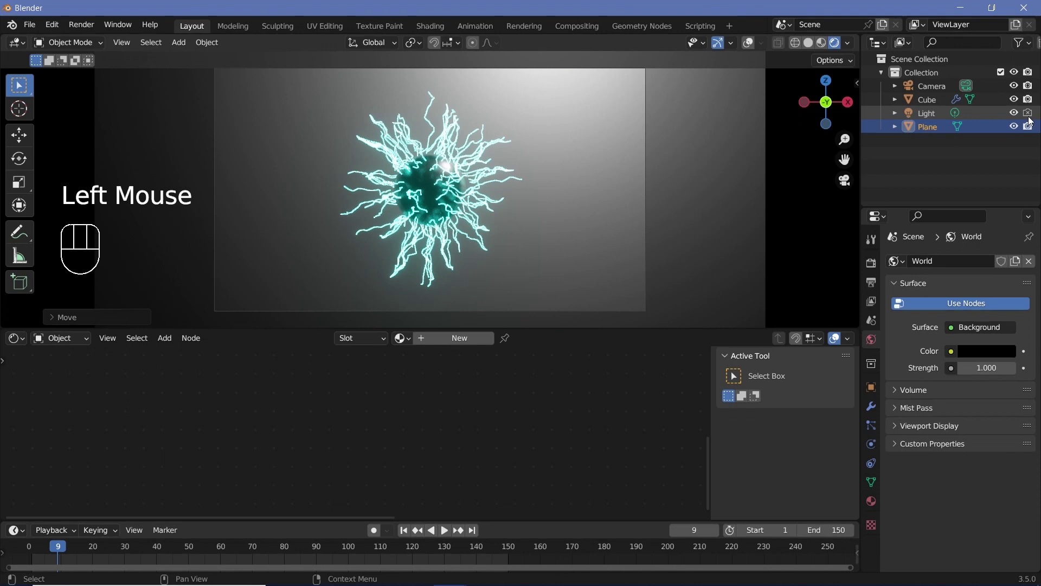
{"action": "left_click", "coordinate": [1019, 124]}
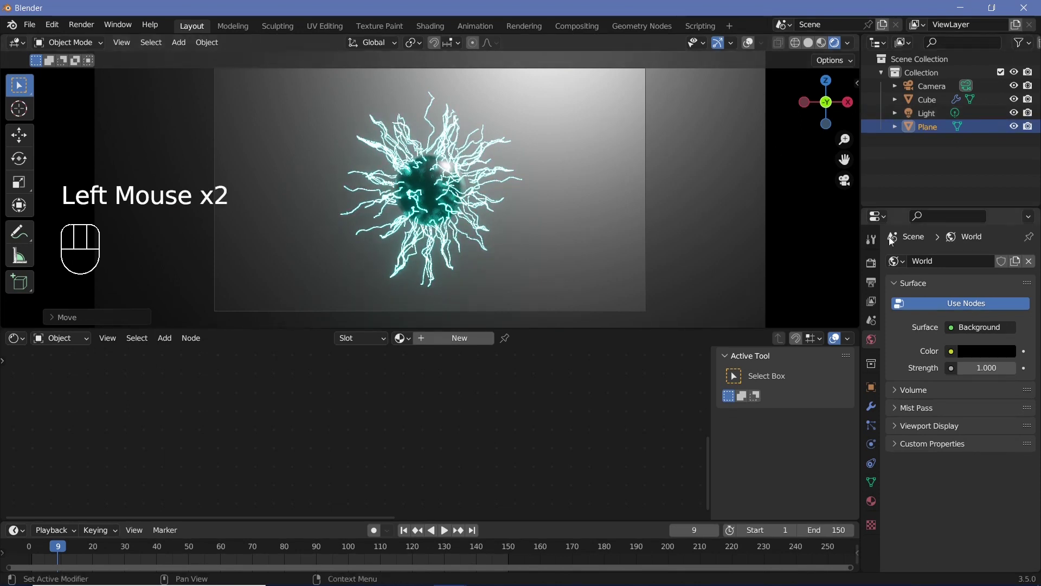
{"action": "left_click", "coordinate": [927, 121]}
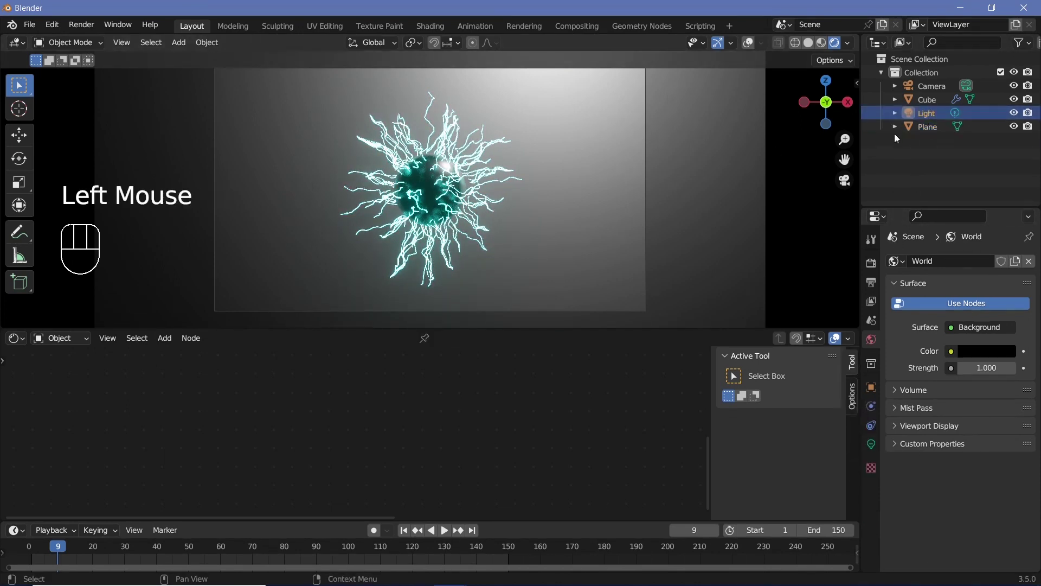
{"action": "left_click", "coordinate": [878, 445]}
{"action": "left_click", "coordinate": [969, 340]}
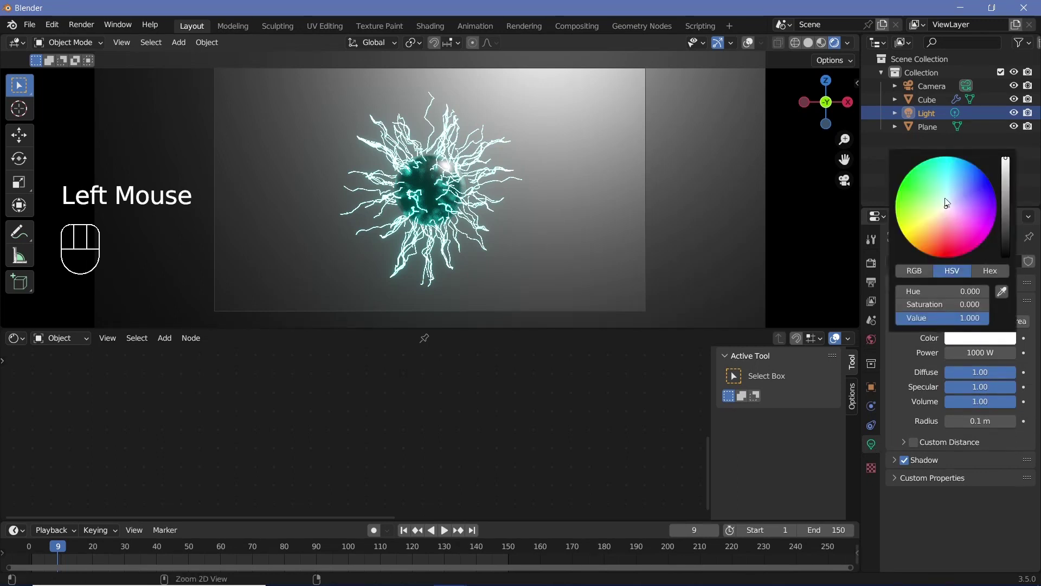
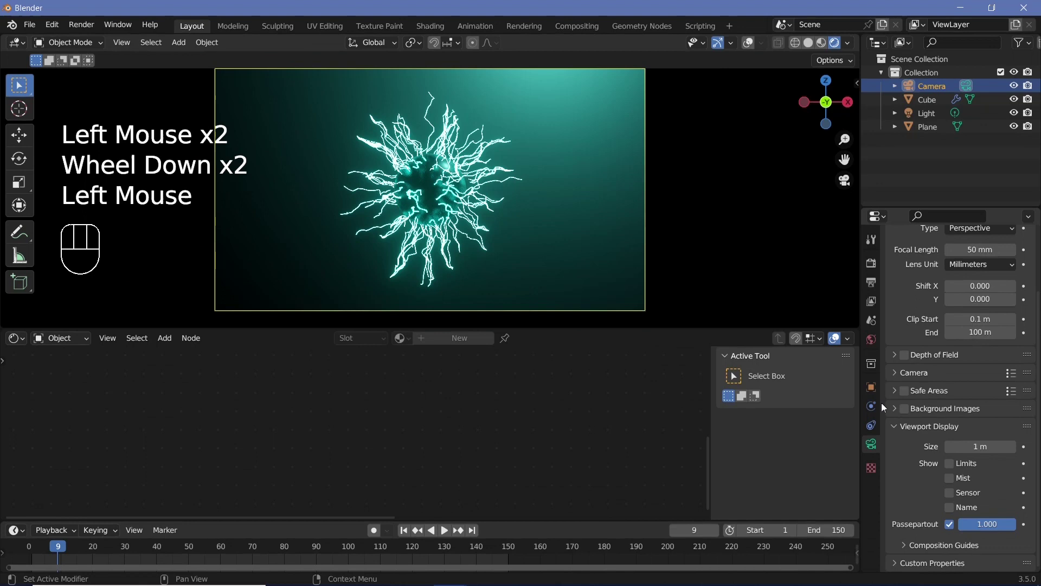
- Move the light to one side and duplicate it to Location X ±8.5 m on the opposite side
{"action": "left_click", "coordinate": [923, 118]}
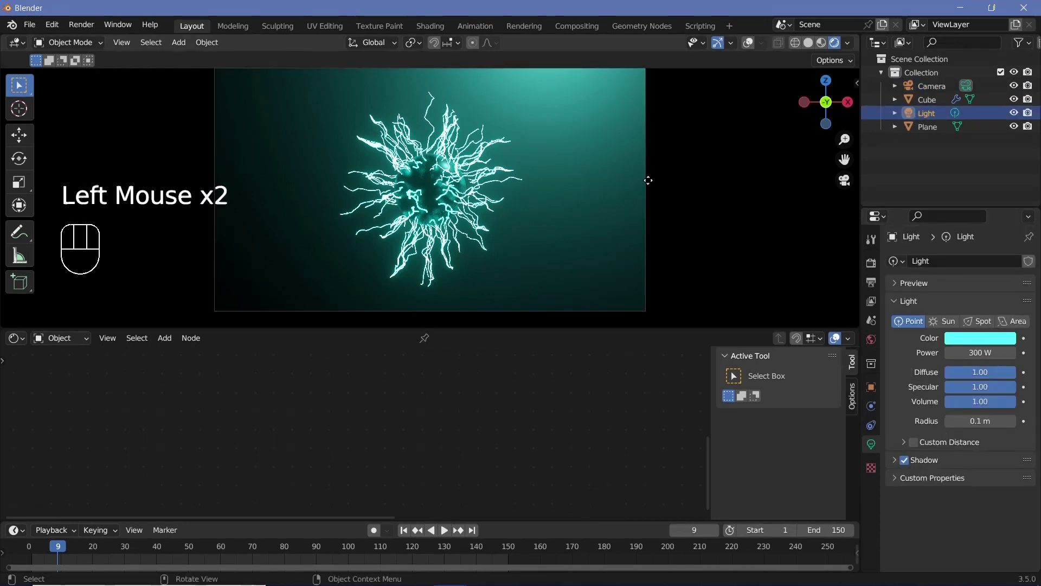
{"action": "key", "text": "g"}
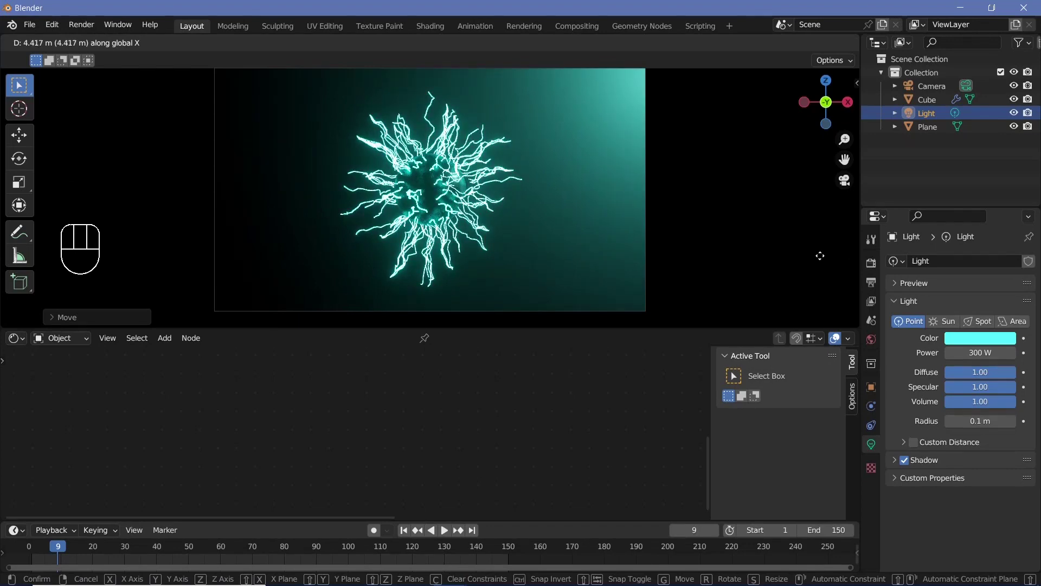
{"action": "key", "text": "shift+d"}
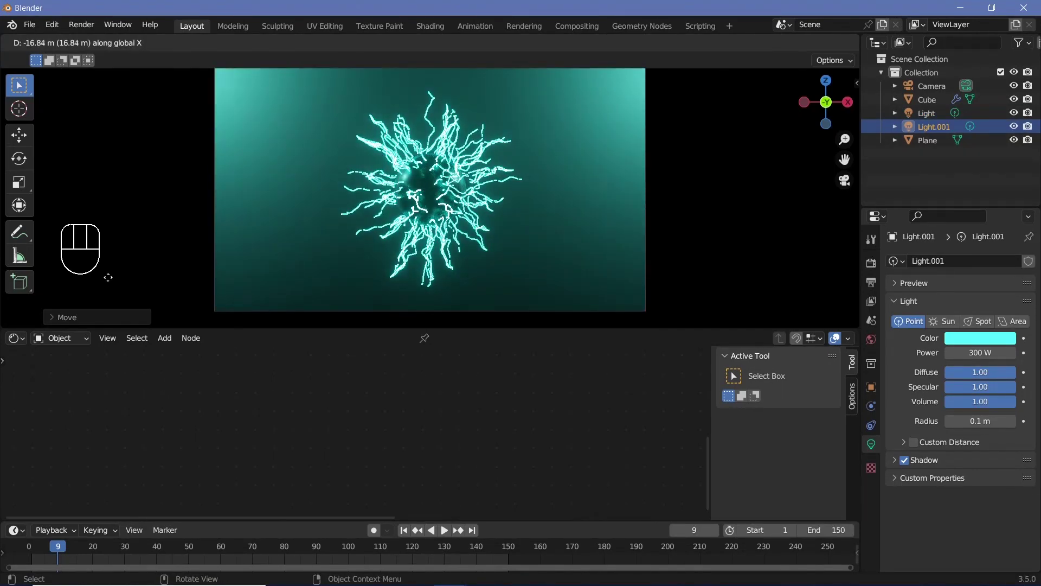
{"action": "left_click", "coordinate": [878, 394]}
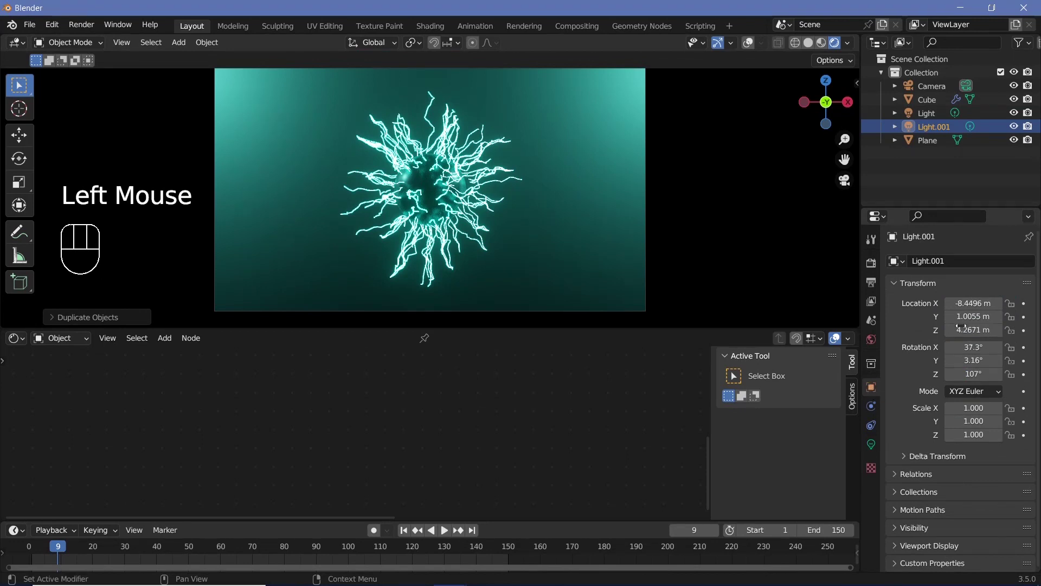
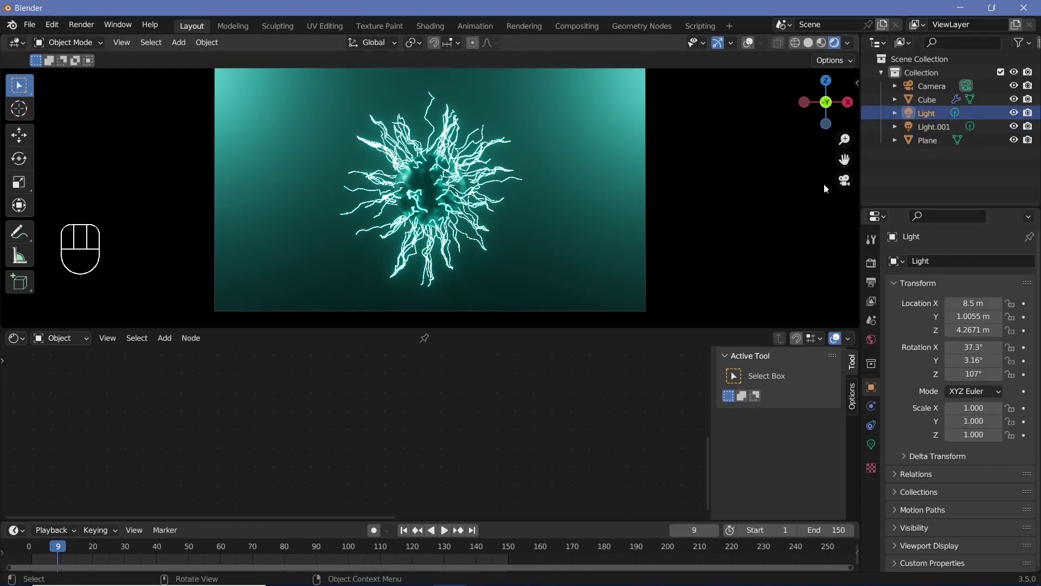
- Darken the backdrop plane's base colour, set metallic 1.0 and add a Voronoi Texture node
{"action": "left_click", "coordinate": [940, 145]}
{"action": "left_click", "coordinate": [437, 340]}
{"action": "scroll", "scroll_direction": "down", "scroll_amount": 3}
{"action": "scroll", "scroll_direction": "down", "scroll_amount": 3}
{"action": "left_click", "coordinate": [477, 408]}
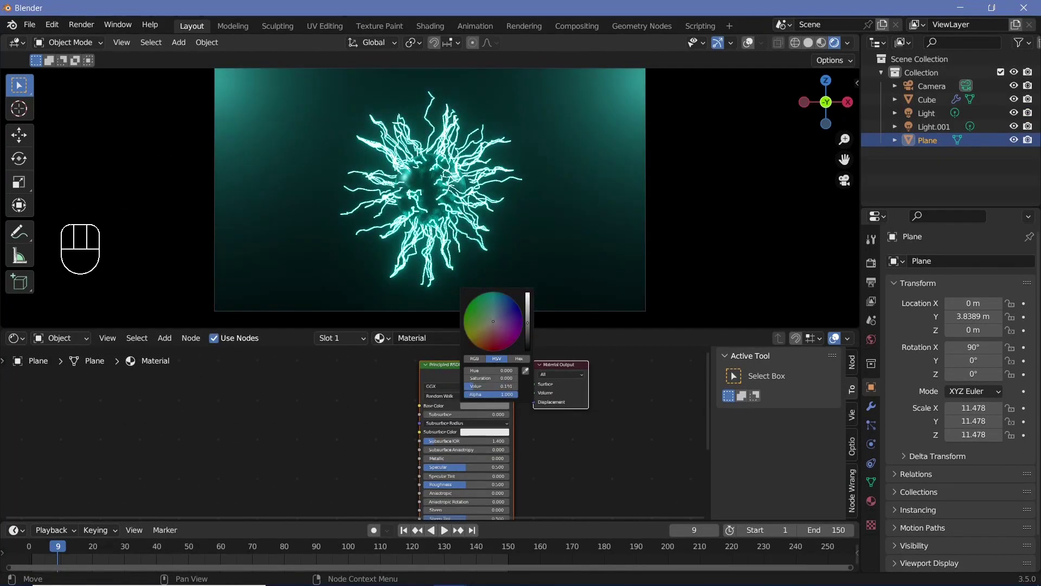
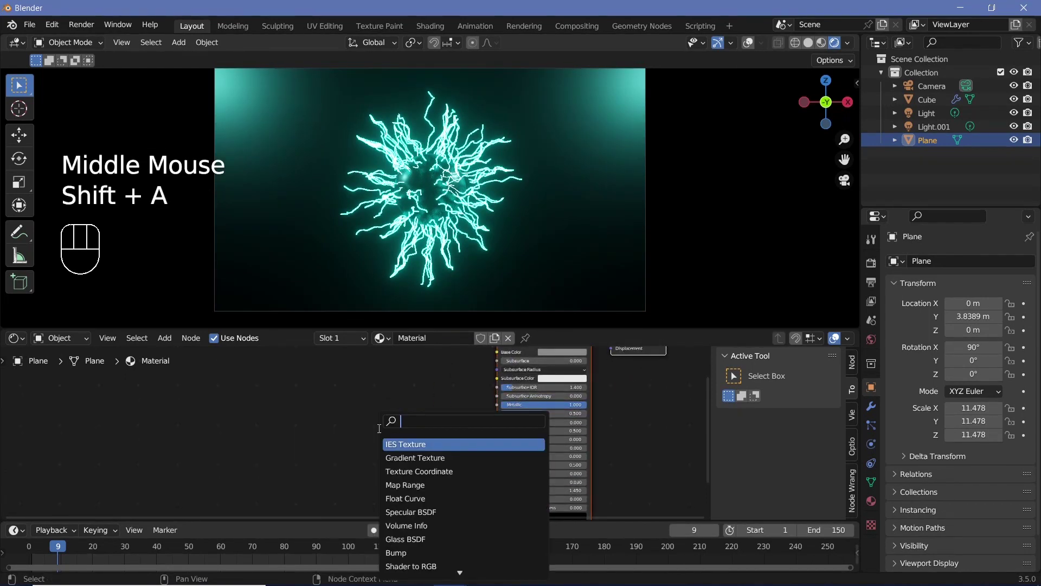
{"action": "left_click", "coordinate": [359, 443]}
{"action": "key", "text": "shift+a"}
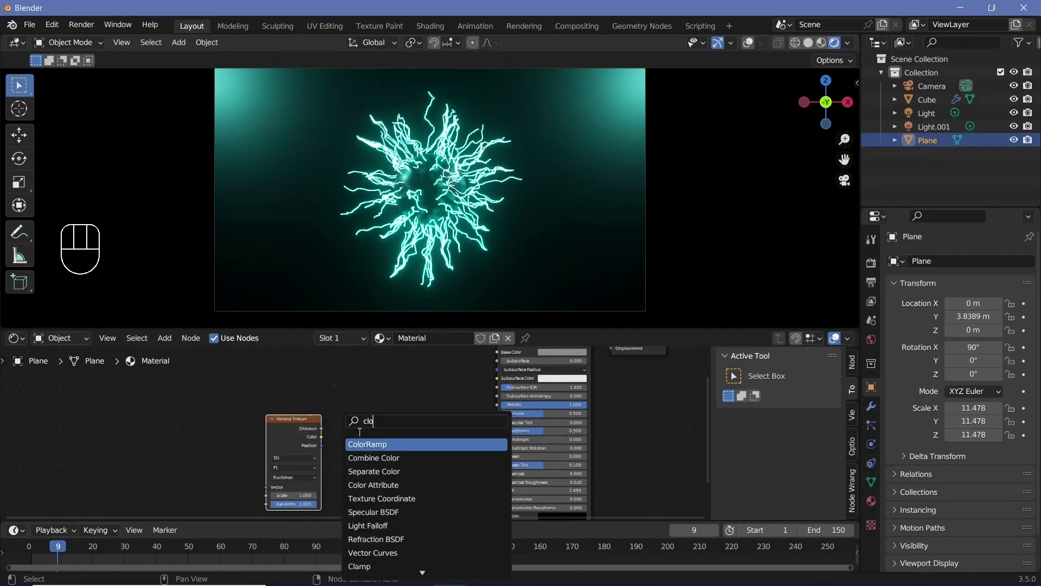
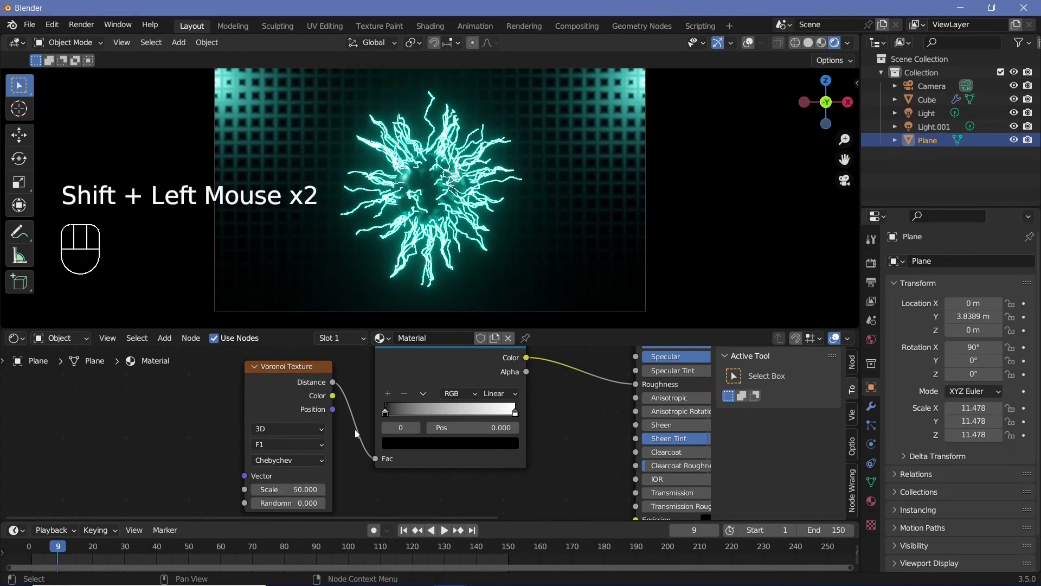
- Move the ColorRamp stop to 0.080 with value 0 for crisp squares and play the animation
{"action": "left_click_drag", "start_coordinate": [390, 416], "coordinate": [448, 438]}
{"action": "left_click", "coordinate": [454, 447]}
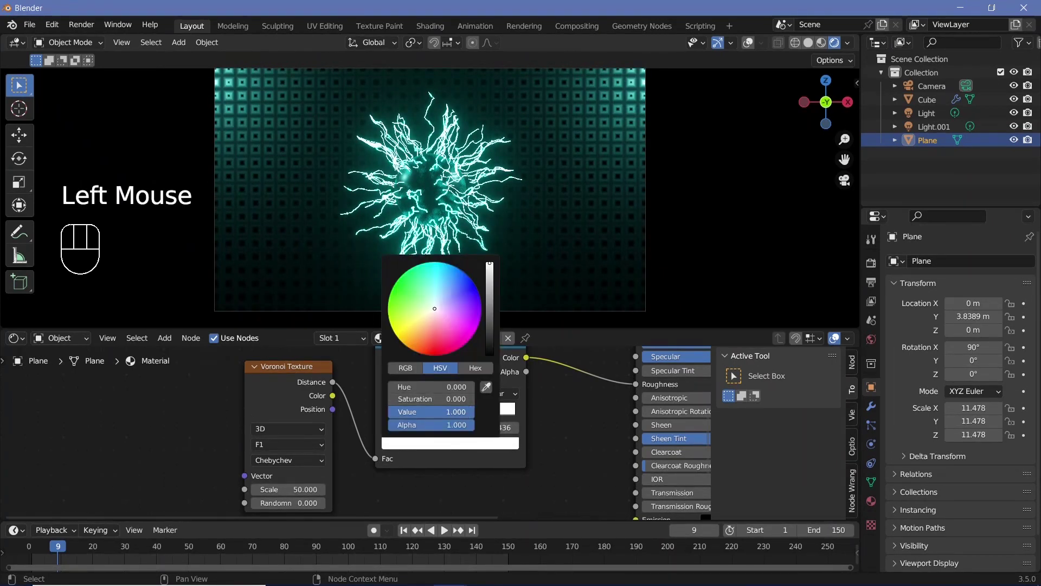
{"action": "left_click_drag", "start_coordinate": [390, 416], "coordinate": [411, 440]}
{"action": "left_click", "coordinate": [418, 448]}
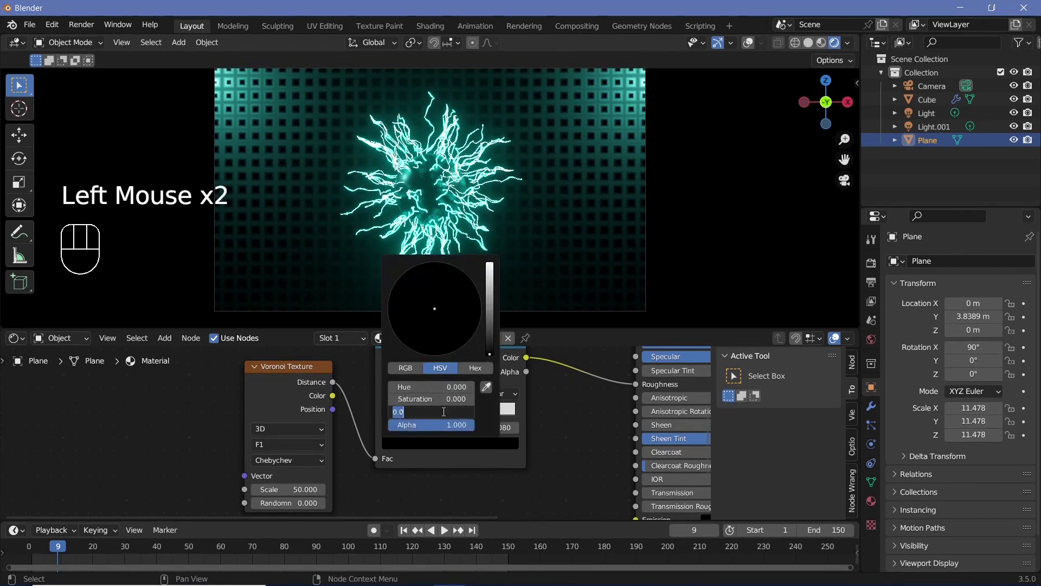
{"action": "key", "text": "space"}
{"action": "key", "text": "space"}
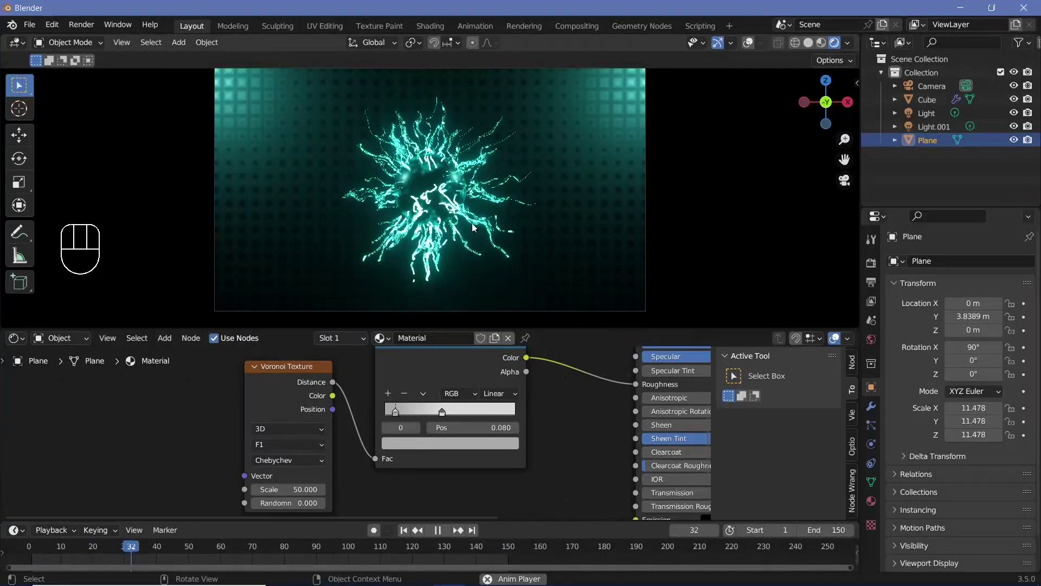